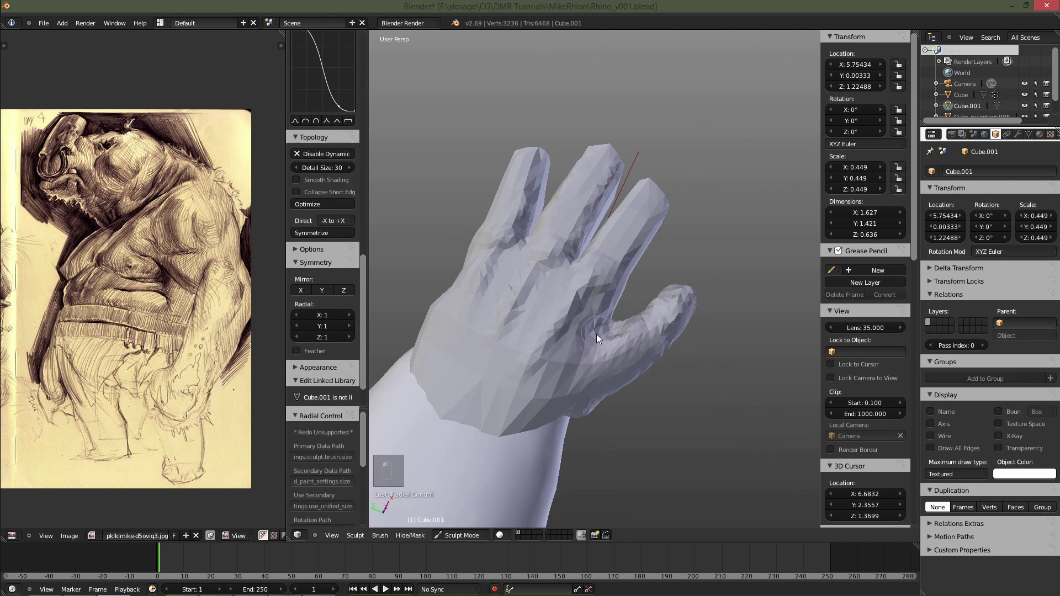
Build up the rhino's forearm into a thicker wrist with resized dynamic-topology brush strokes.
key(f)
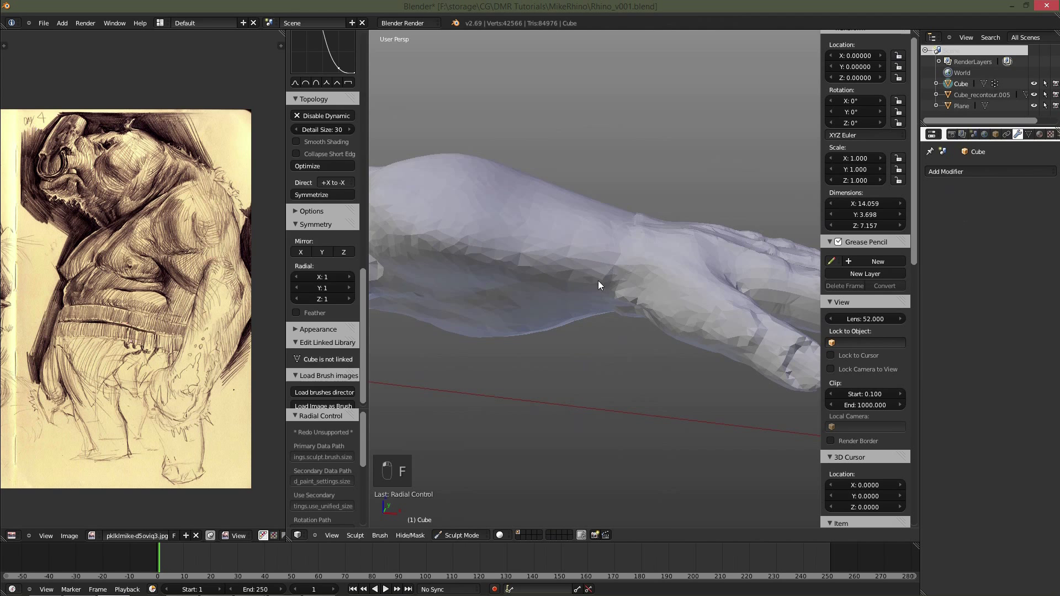
key(f)
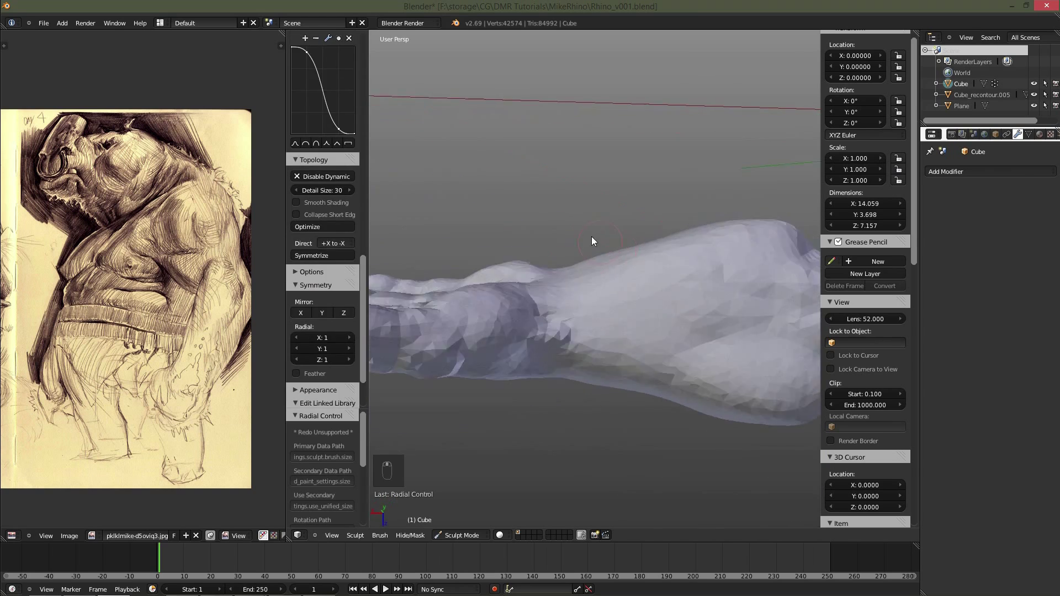
key(f)
key(f)
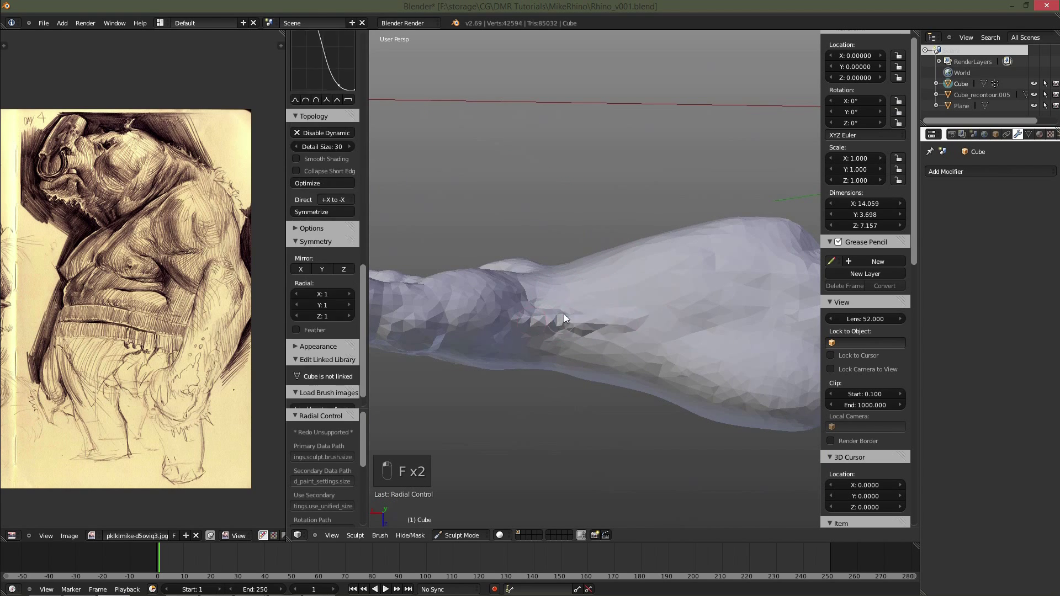
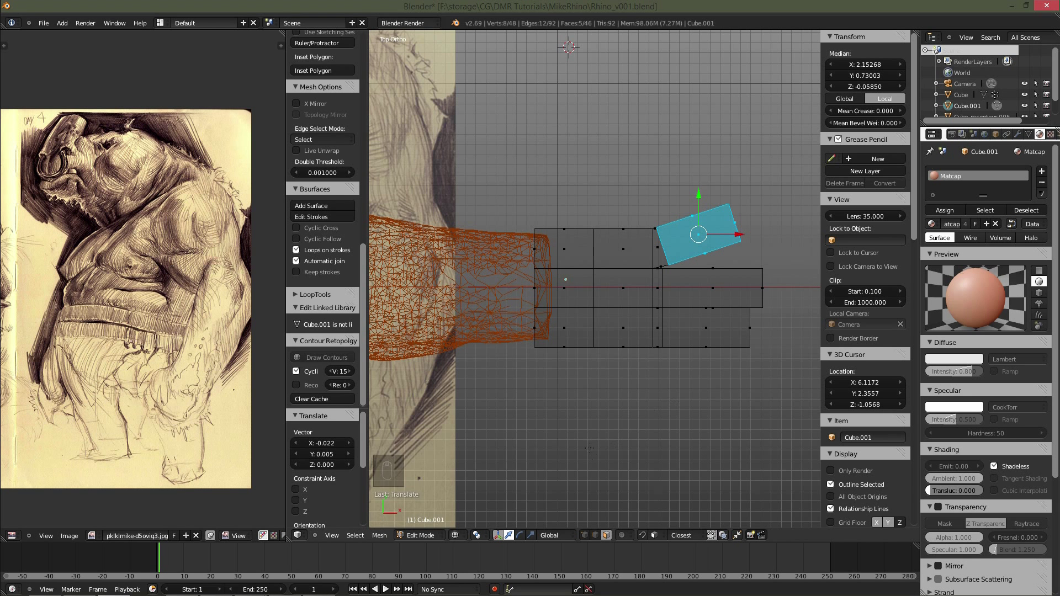
Grow the face selection on the hand block and move, rotate and scale the first finger segment.
middle_click(508, 84)
key(g)
key(ctrl+KP_Add)
key(r)
key(g)
key(s)
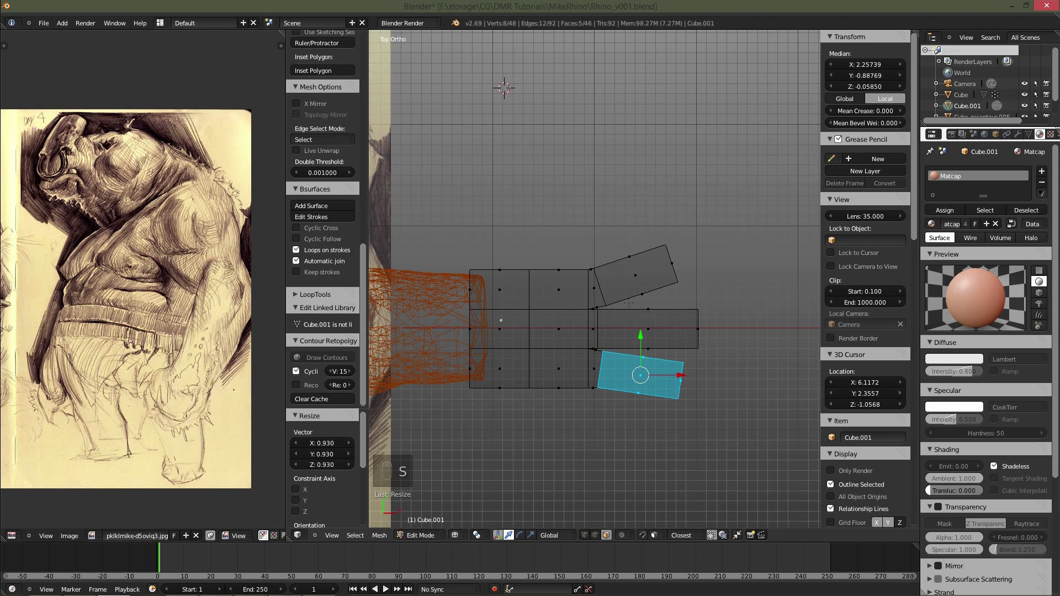
Extrude two more finger segments, angling and positioning each one after extrusion.
key(e)
key(g)
key(r)
key(s)
key(g)
key(e)
key(g)
key(r)
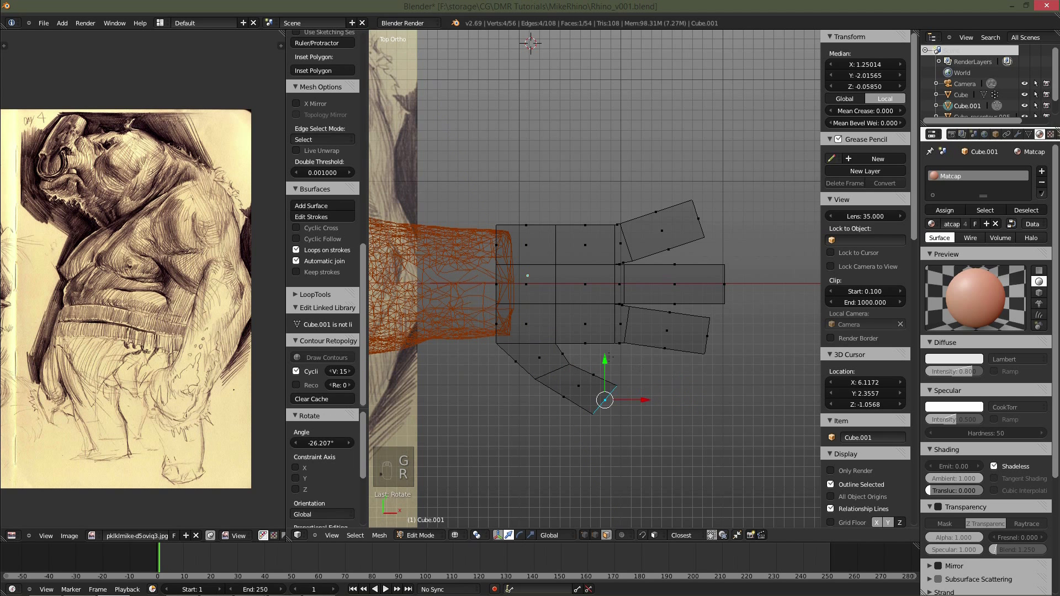
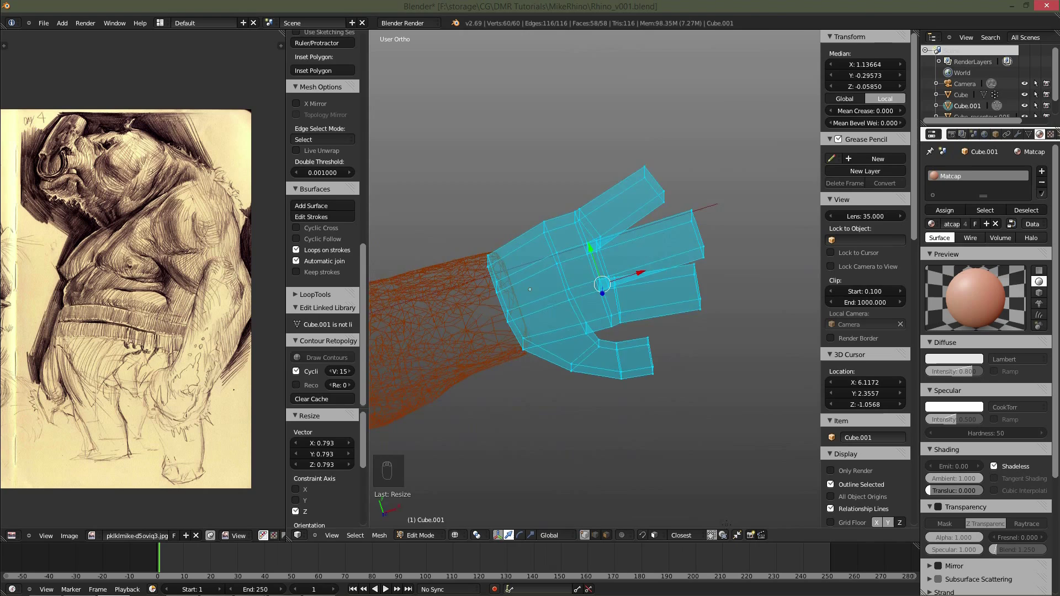
Scale the hand block Cube.001 down and move it to sit at the end of the rhino's arm.
key(Tab)
key(KP_5)
key(z)
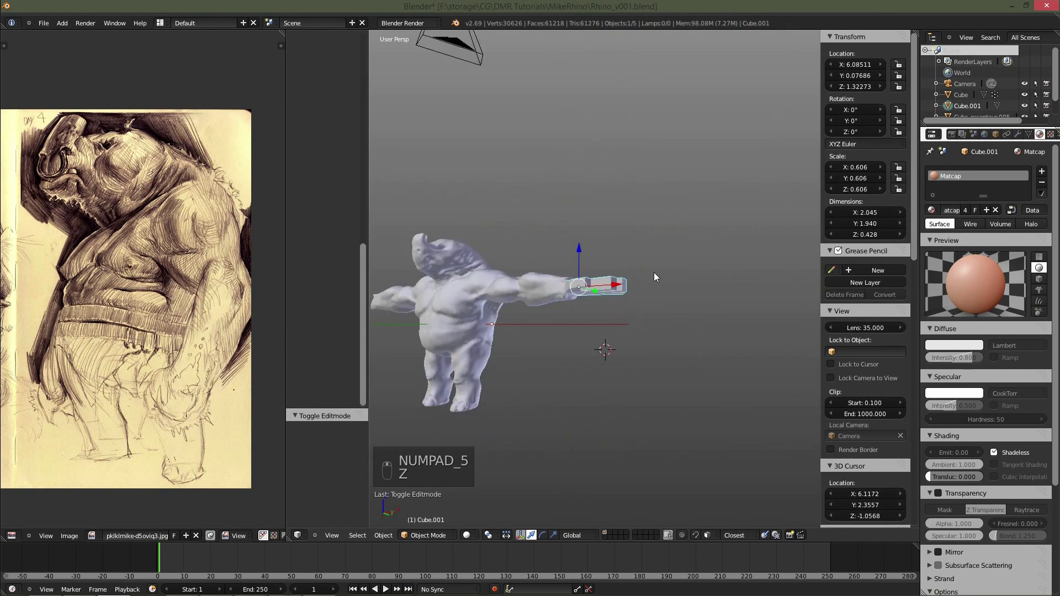
key(KP_Decimal)
key(s)
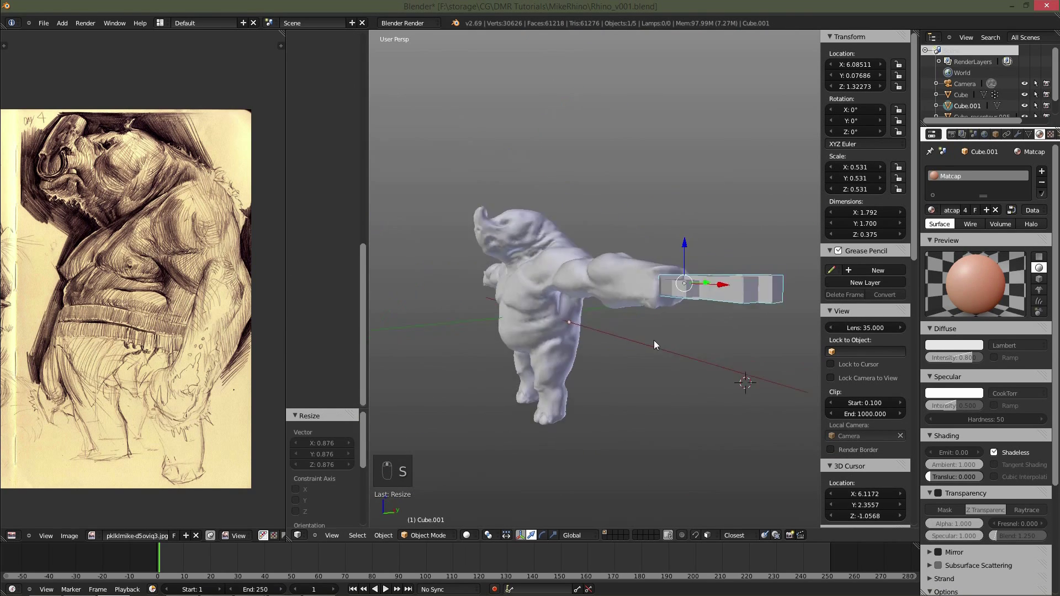
key(g)
drag(636, 323, 586, 279)
key(g)
key(KP_Decimal)
Select all the hand block's faces and adjust them so the prongs are ready for sculpting.
key(Tab)
key(a)
key(a)
key(w)
key(w)
key(w)
key(Tab)
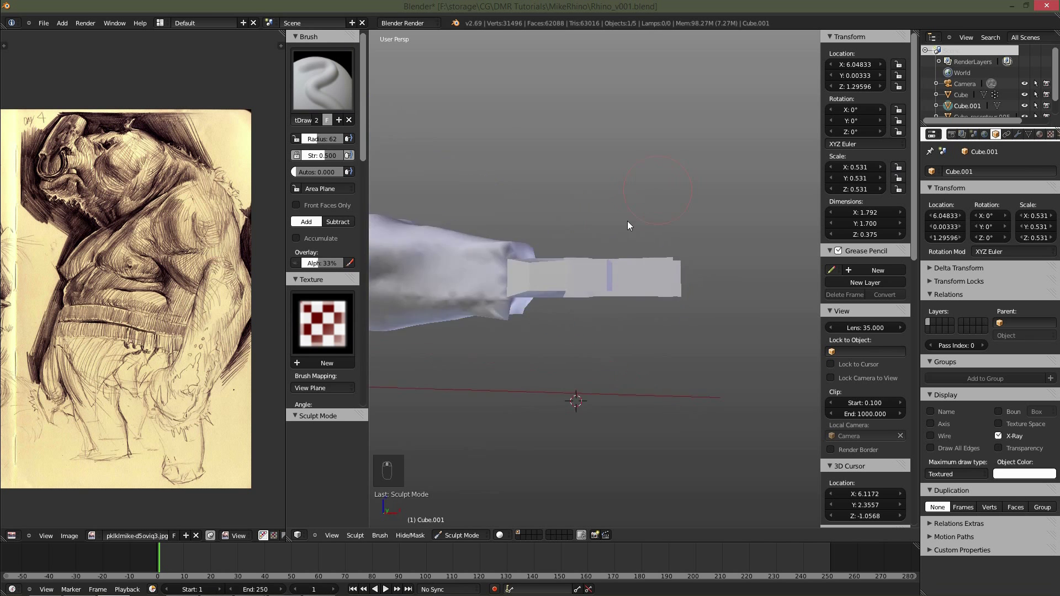
Thicken the palm and finger prongs with SculptDraw strokes at varying brush radius.
key(f)
drag(640, 294, 615, 251)
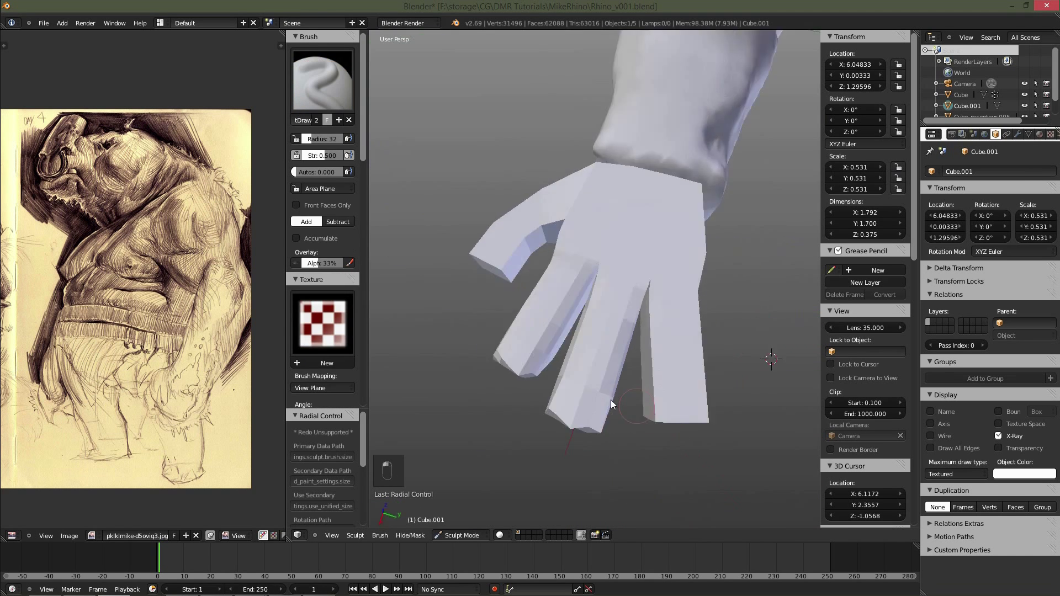
key(f)
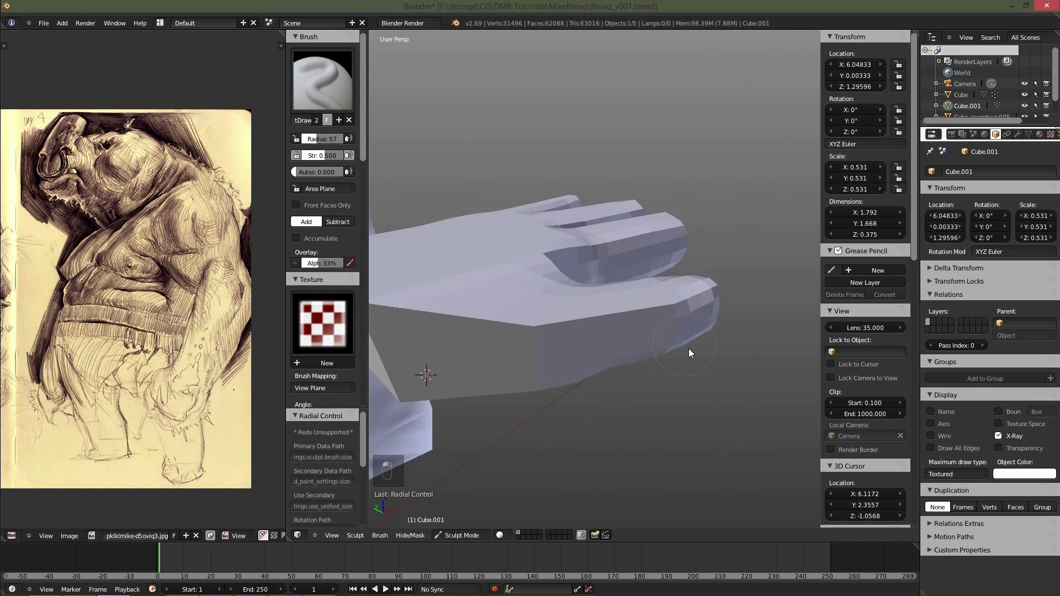
middle_click(719, 253)
Round out the fingers with further strokes where the hand meets the forearm.
drag(651, 323, 617, 326)
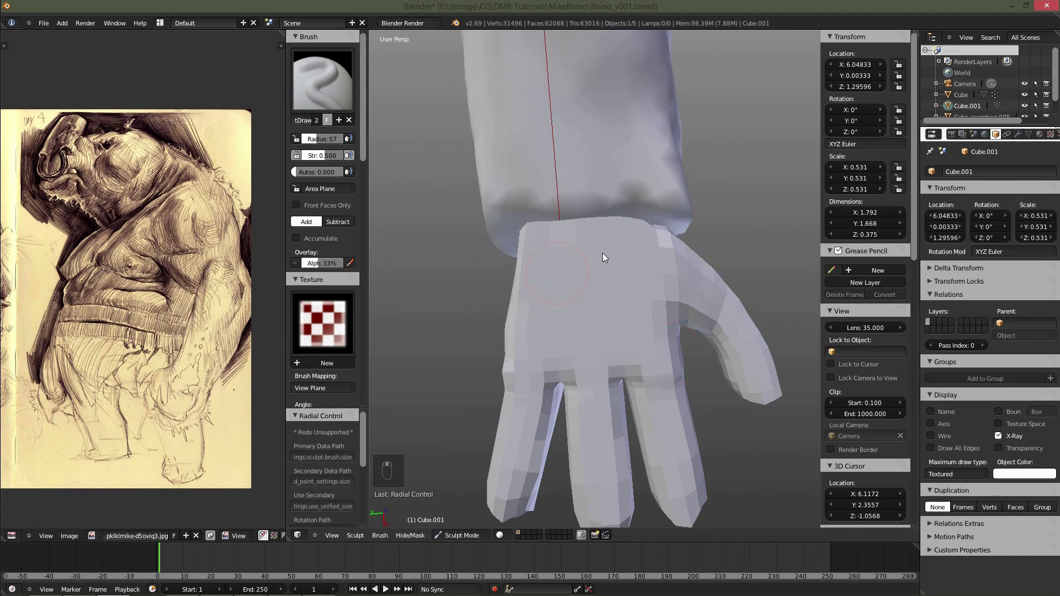
key(f)
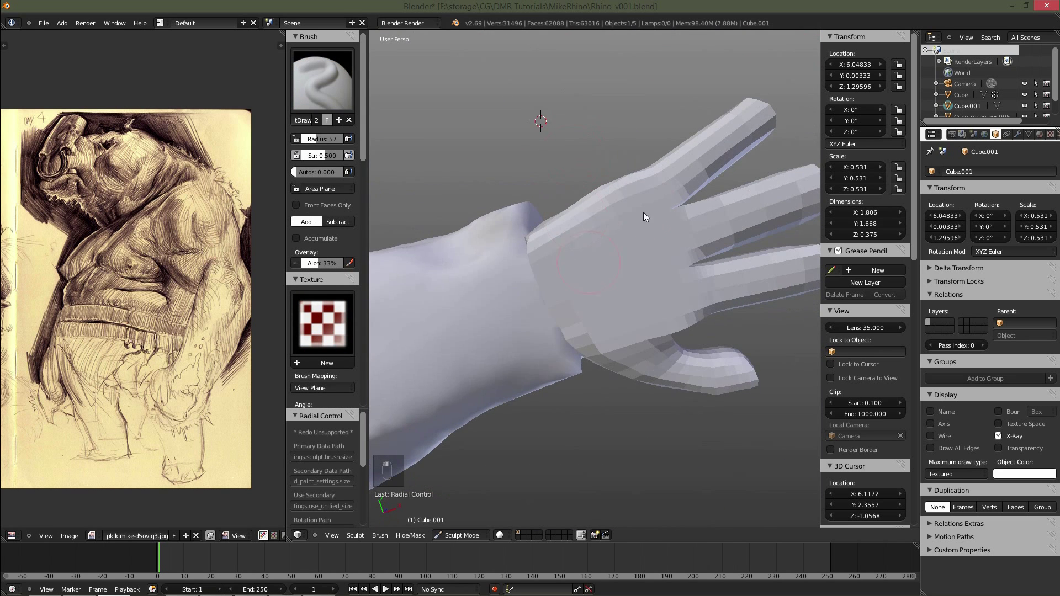
middle_click(575, 329)
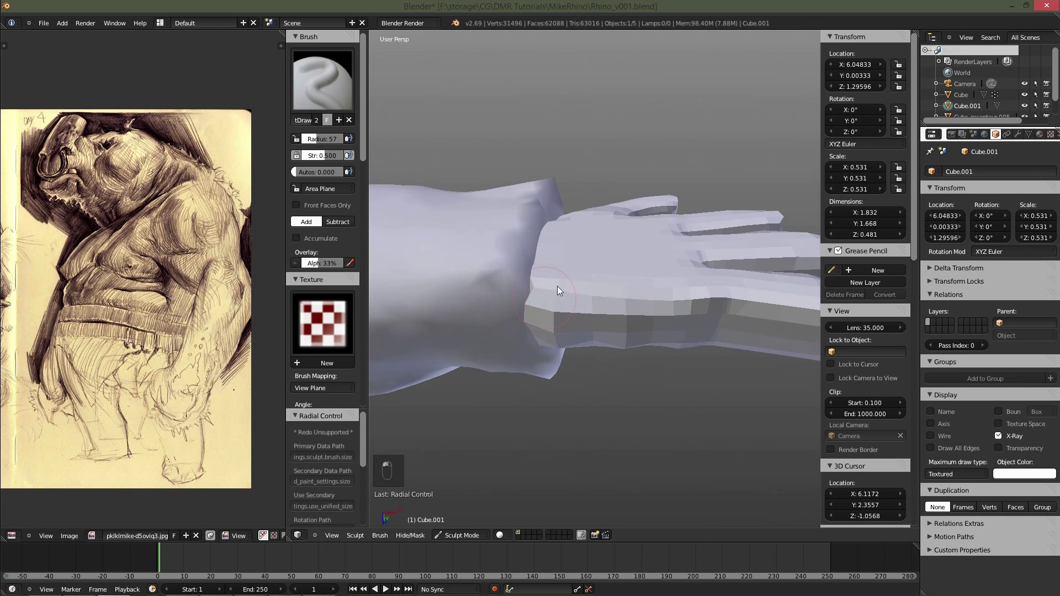
drag(546, 295, 548, 358)
Turn off Dynamic Topology for the hand and keep sculpting volume into the finger bends.
key(x)
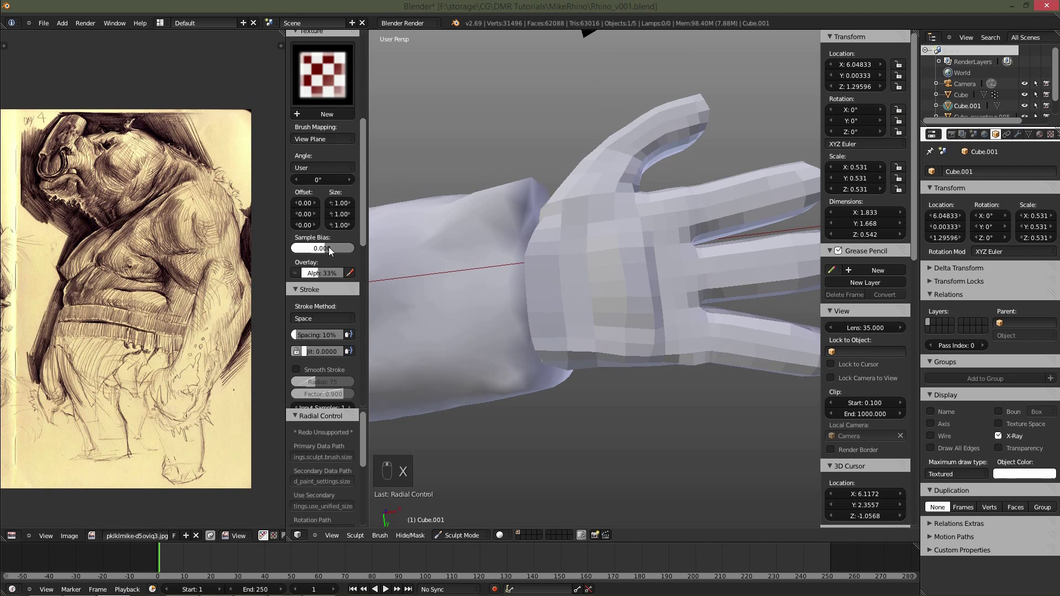
key(ctrl+z)
click(623, 308)
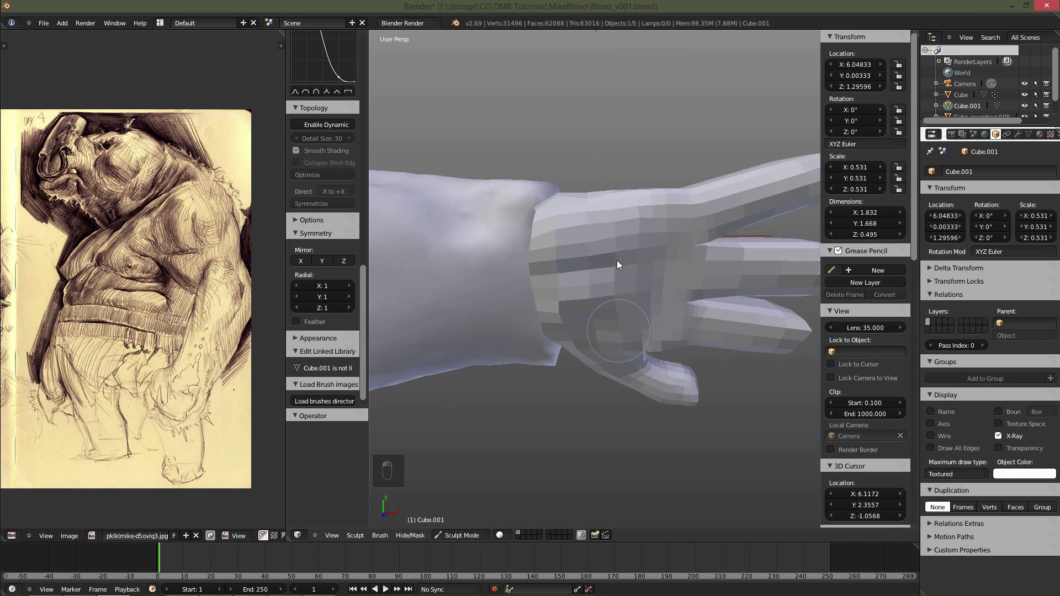
click(598, 276)
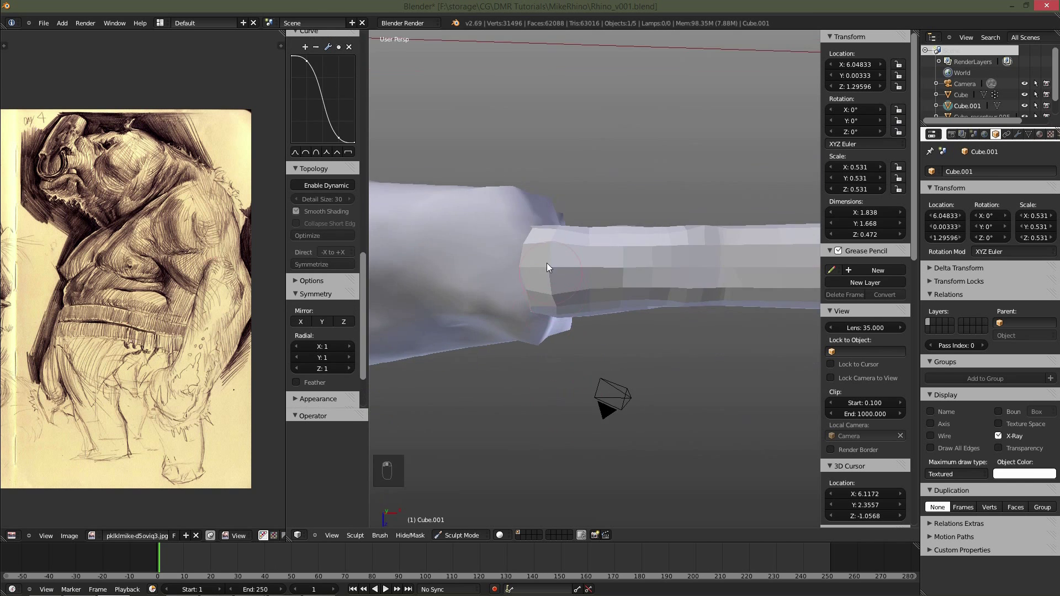
drag(588, 317, 612, 266)
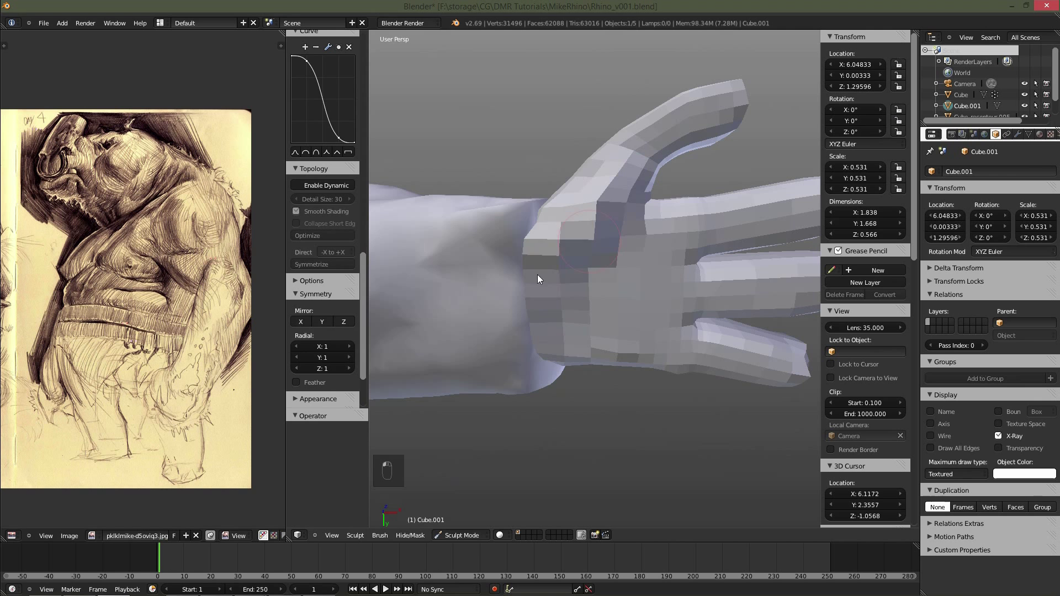
Refine the finger shapes with resized brush strokes, then switch the hand block to mesh editing.
key(f)
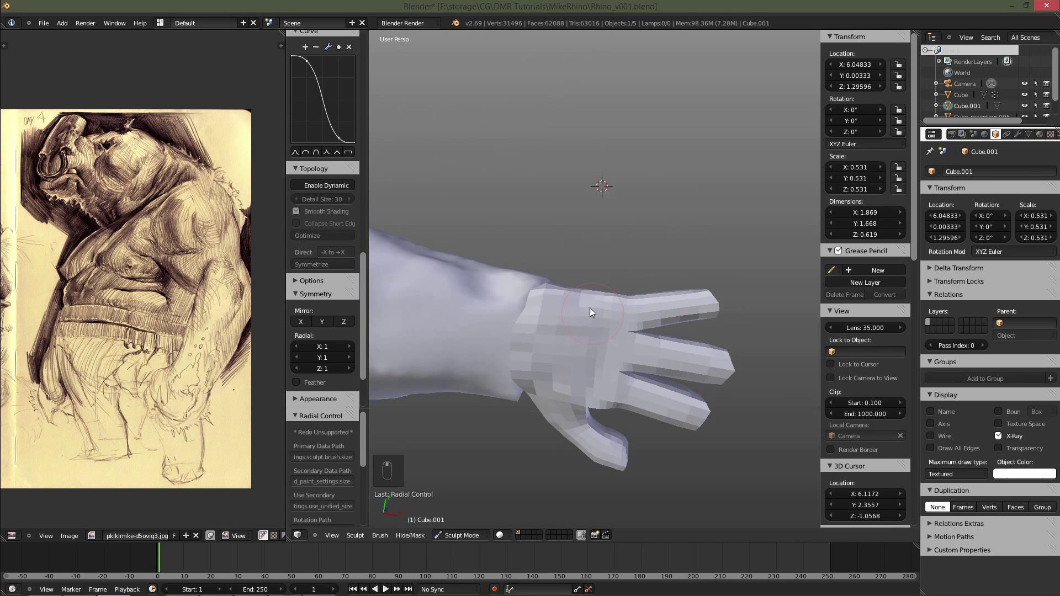
key(ctrl+z)
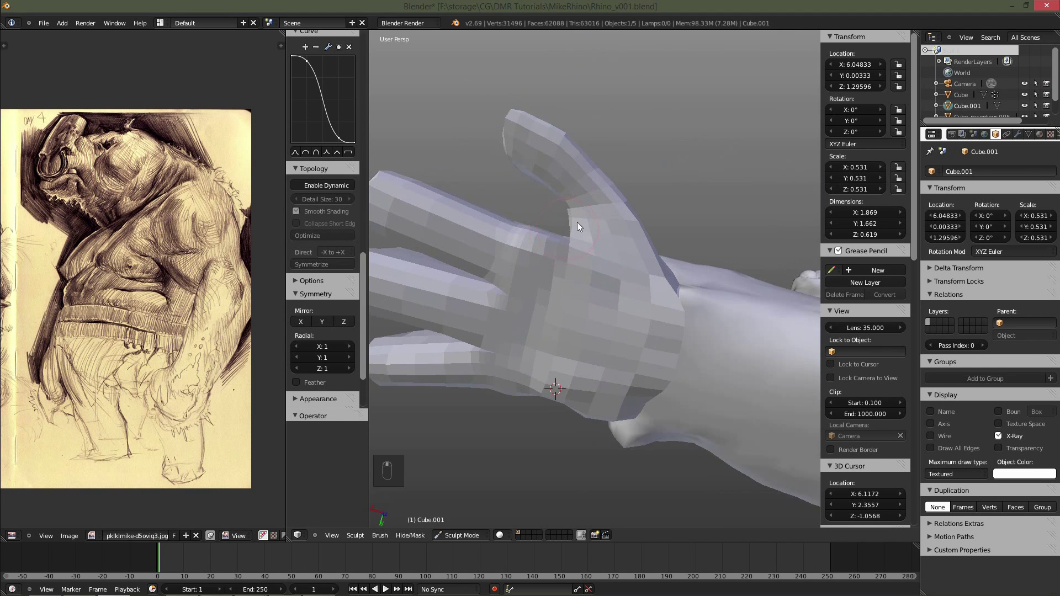
key(f)
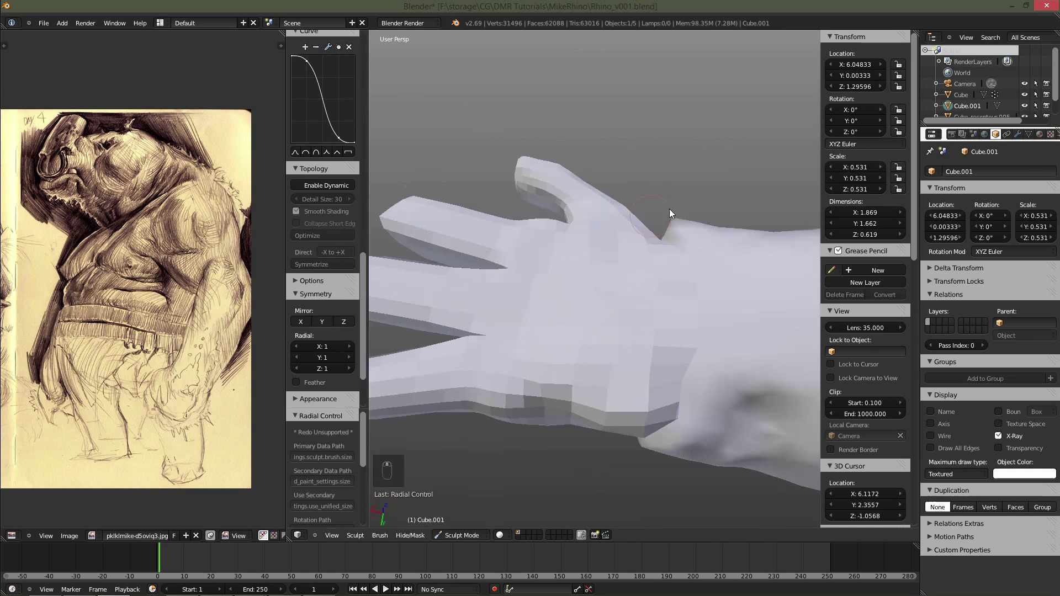
key(Tab)
key(ctrl+Tab)
Select the bent fingertip loop with proportional editing and rotate it toward straight.
key(a)
key(c)
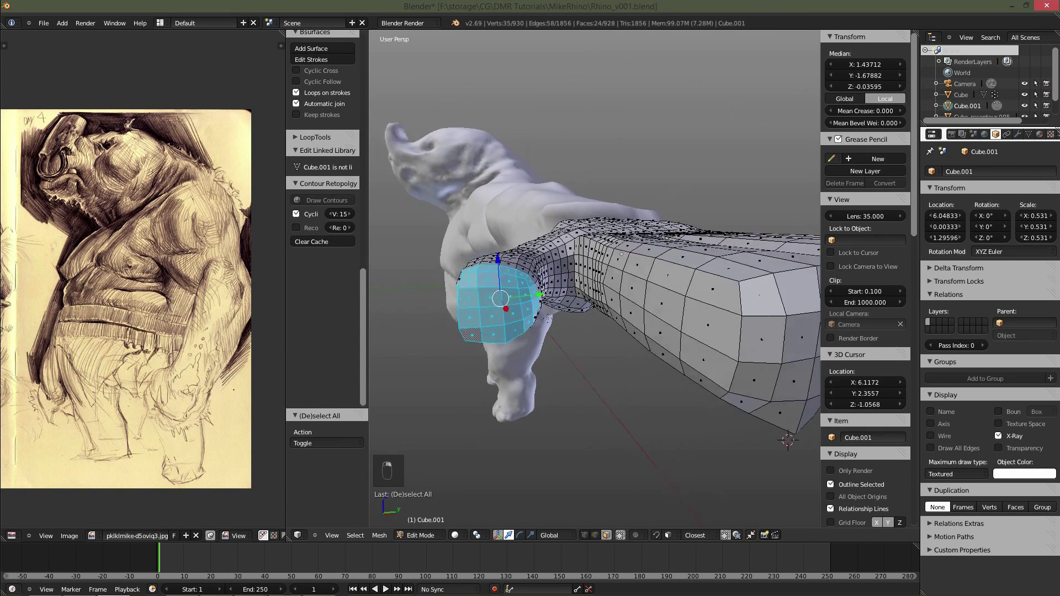
key(o)
key(r)
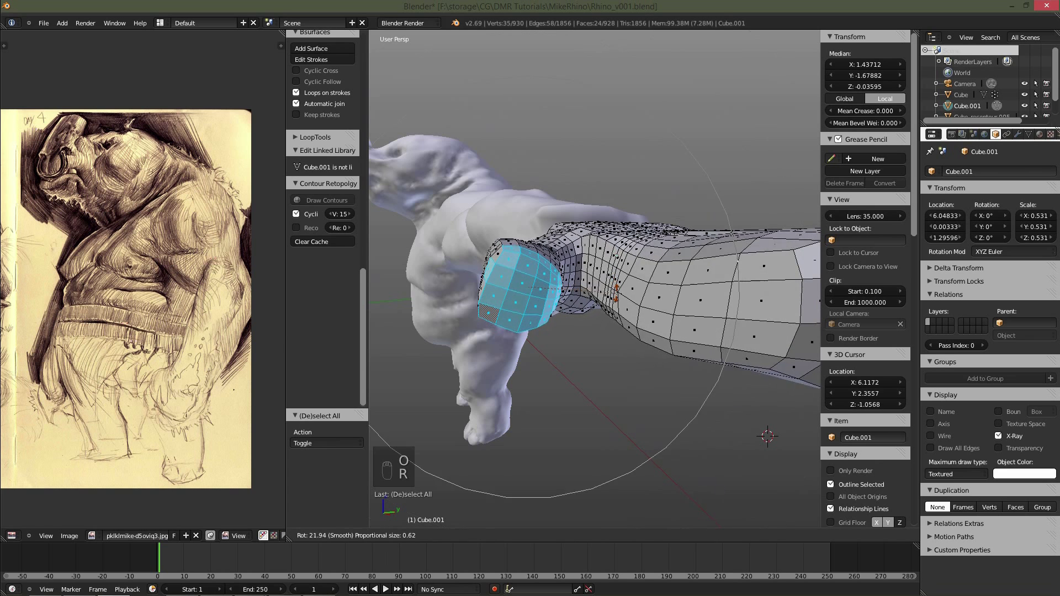
Rotate and shift the fingertip further until the finger's tip sits straight.
key(alt+o)
key(r)
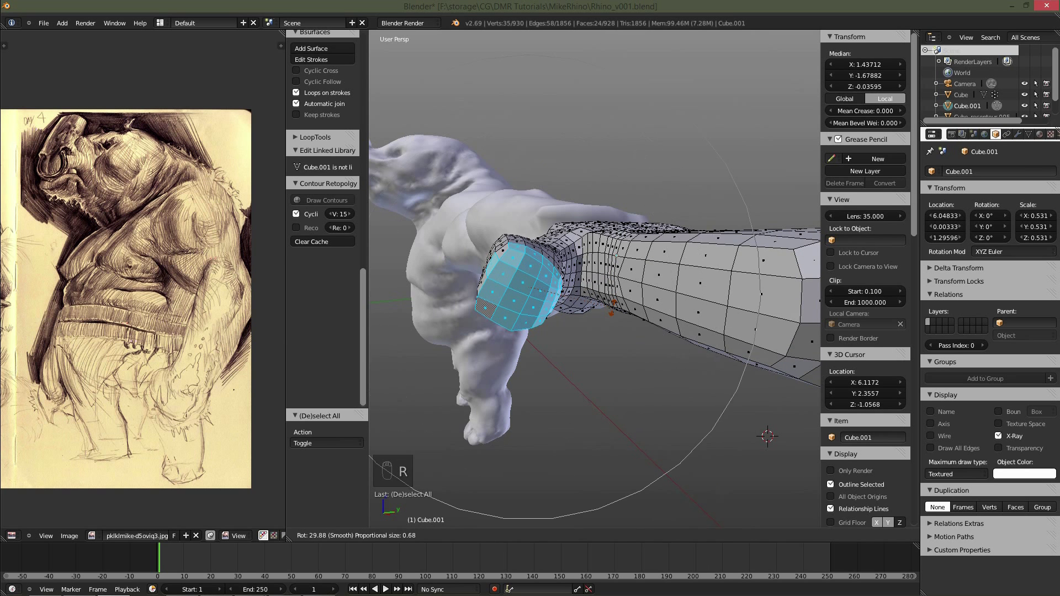
key(g)
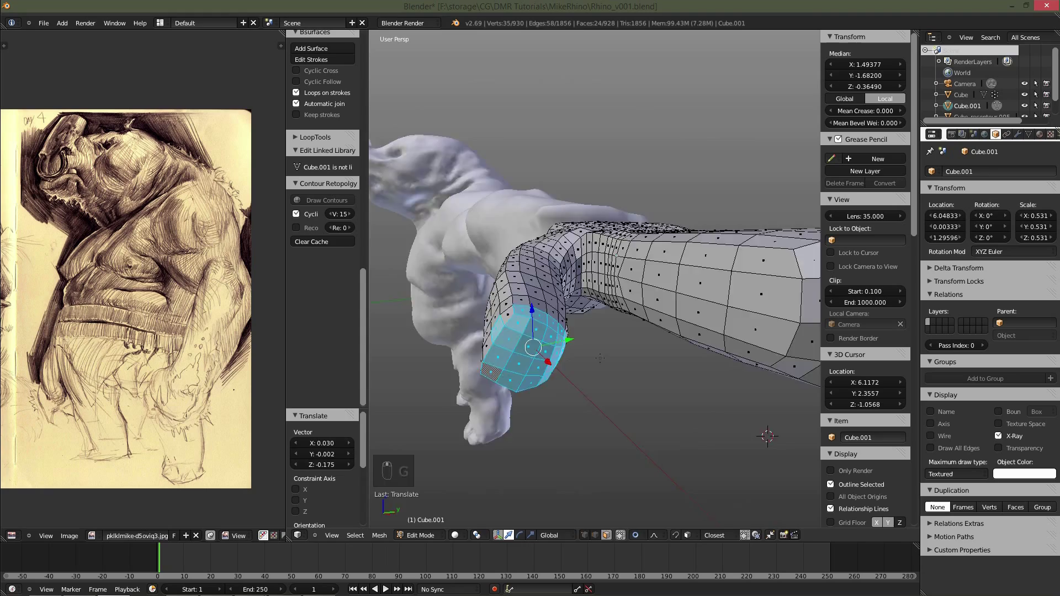
key(r)
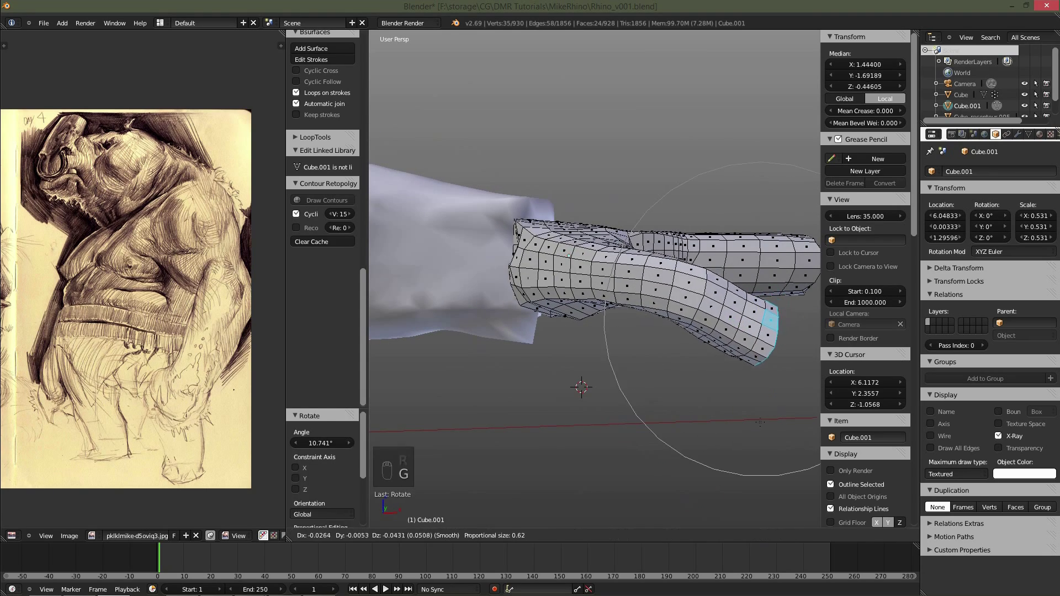
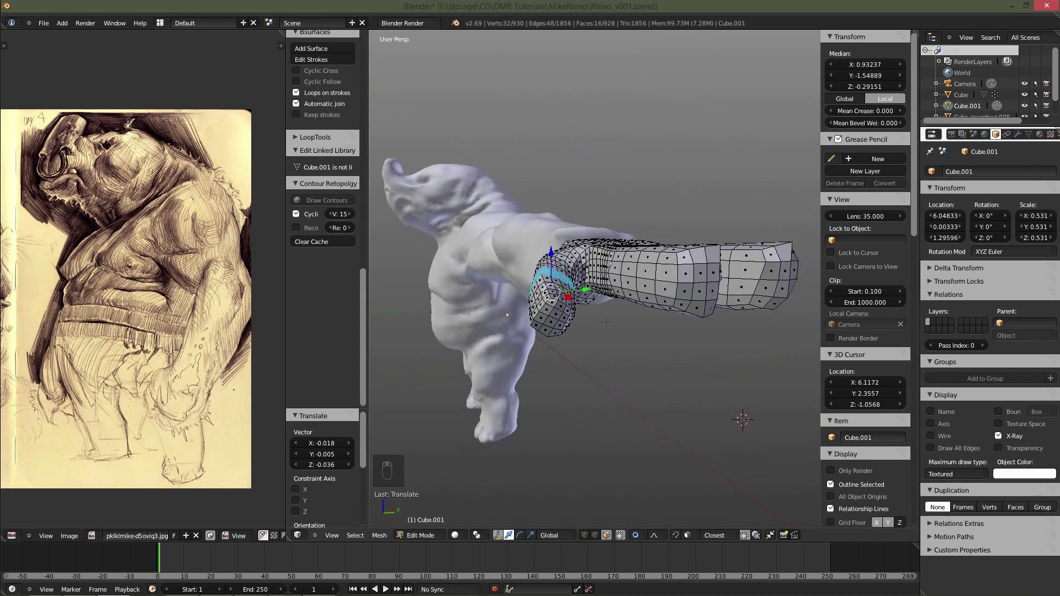
Undo a stray edit and paint a selection over the hand block's wrist-end faces.
key(a)
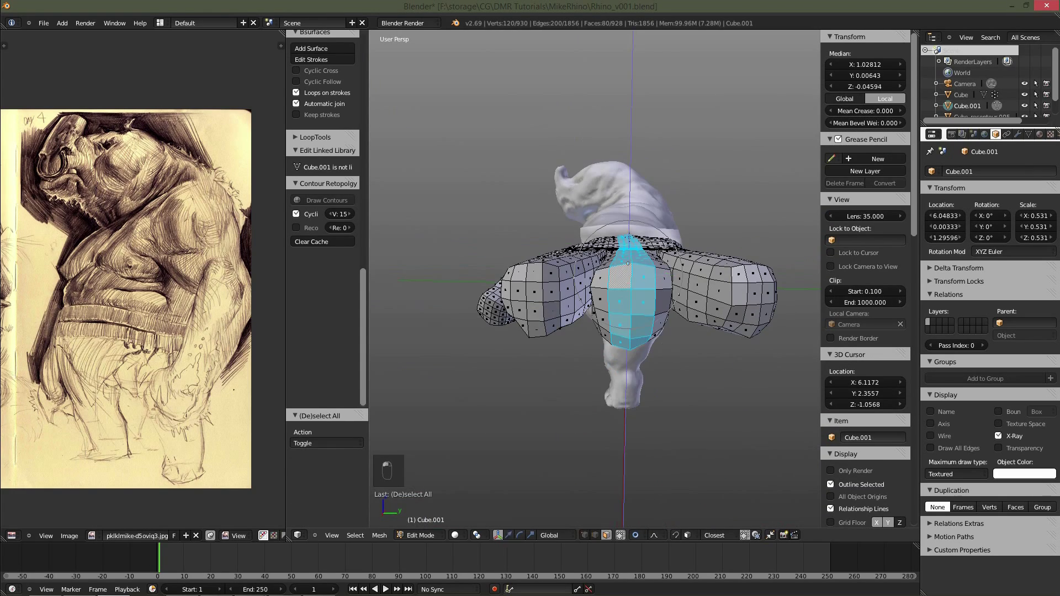
key(ctrl+z)
key(o)
key(o)
key(o)
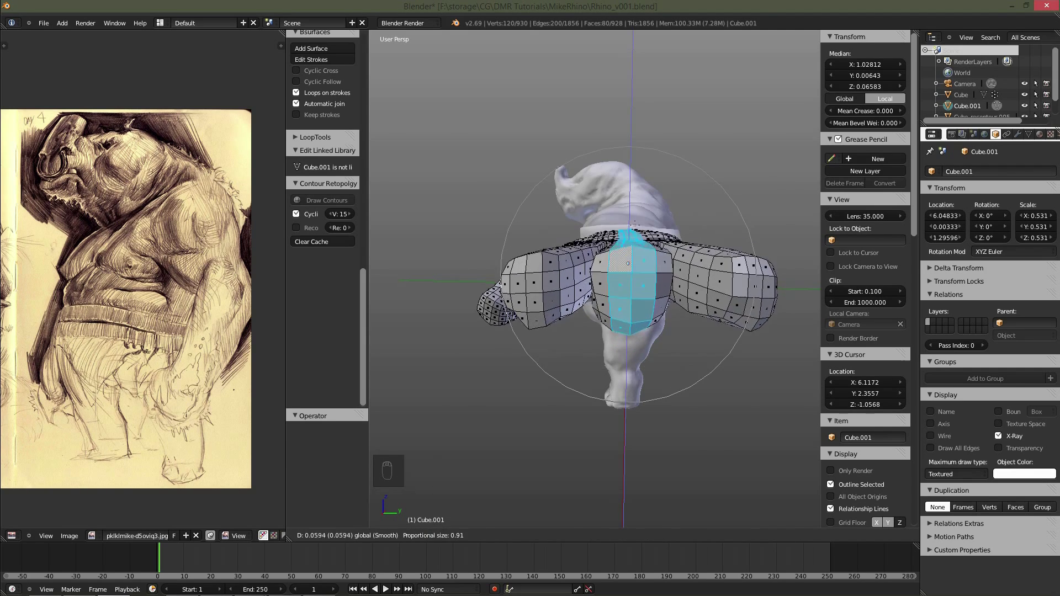
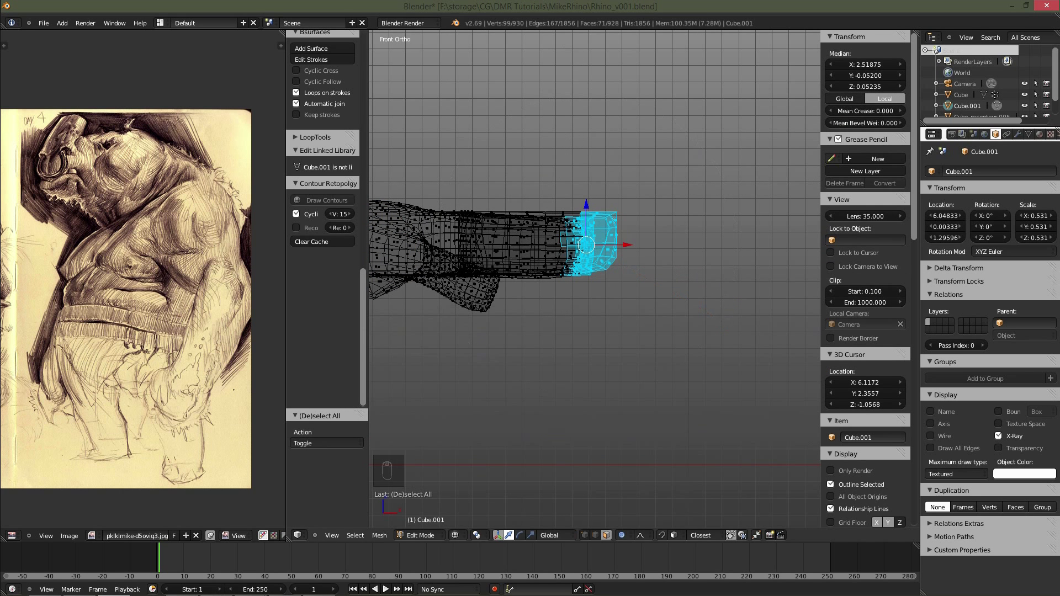
Try rotating the wrist faces around the 3D cursor, then undo the rotation.
key(r)
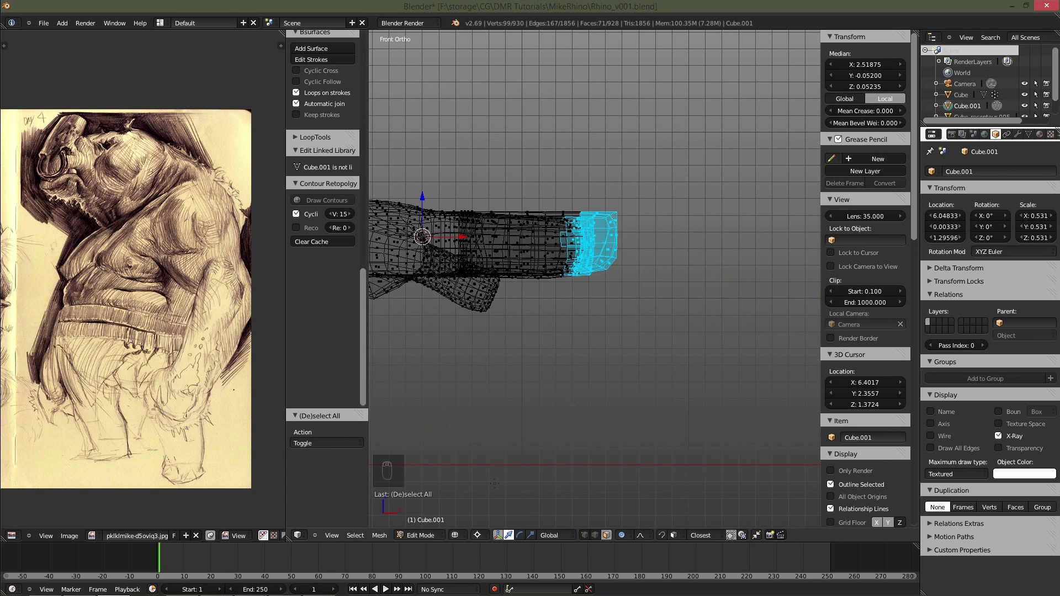
key(r)
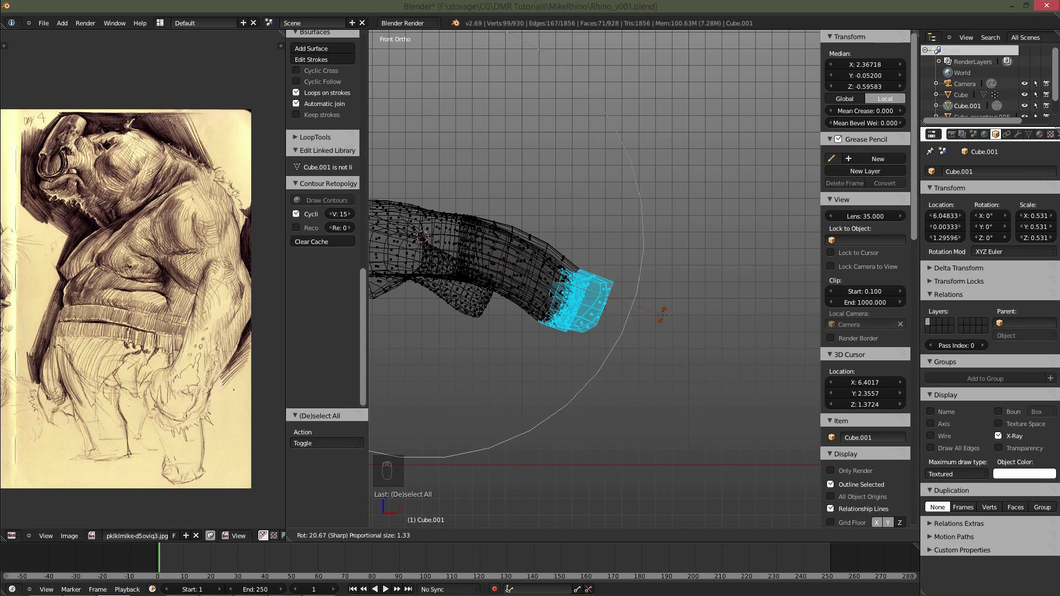
key(z)
key(KP_5)
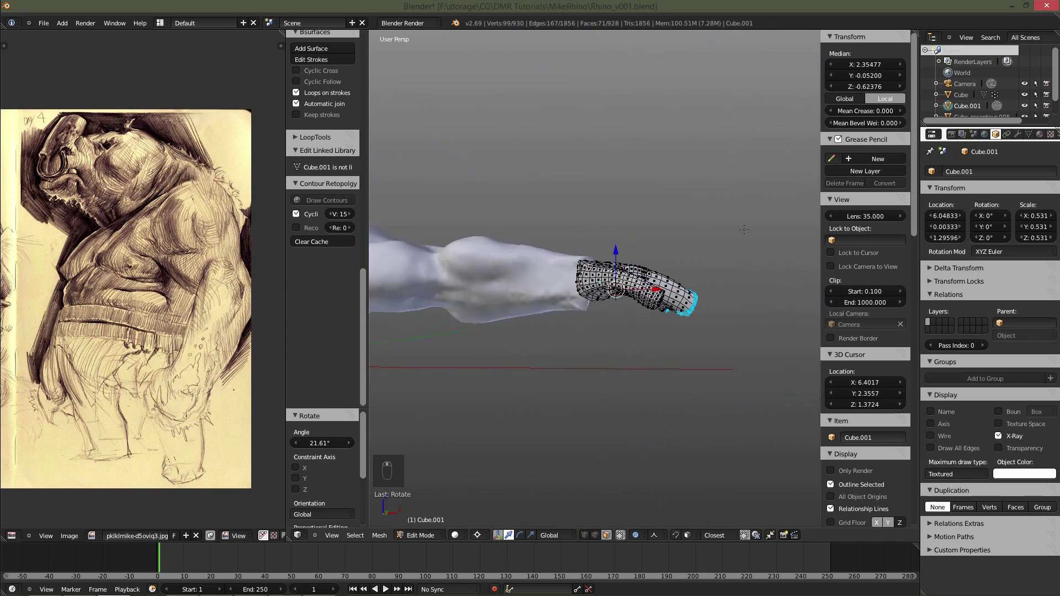
key(ctrl+z)
Check the arm from the front view and leave mesh editing with the hand seated at the arm's tip.
key(KP_1)
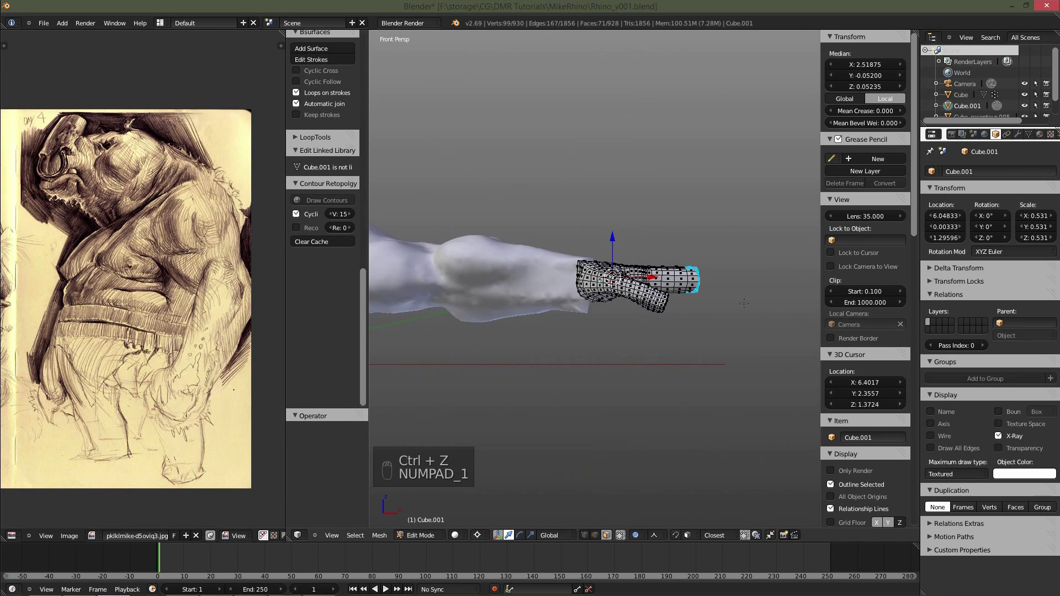
key(KP_1)
key(z)
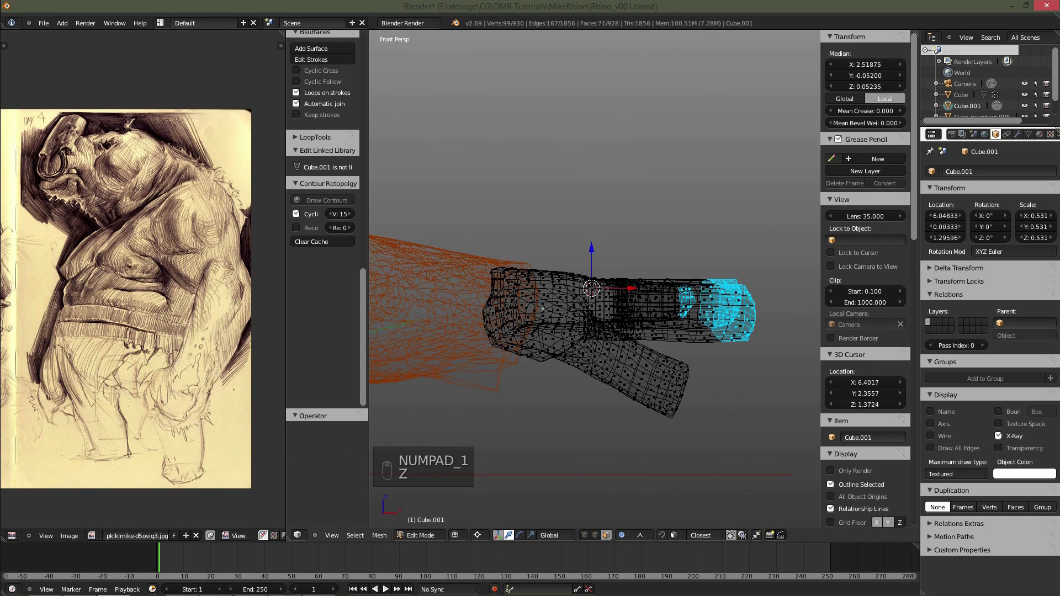
key(KP_5)
key(r)
key(Tab)
key(z)
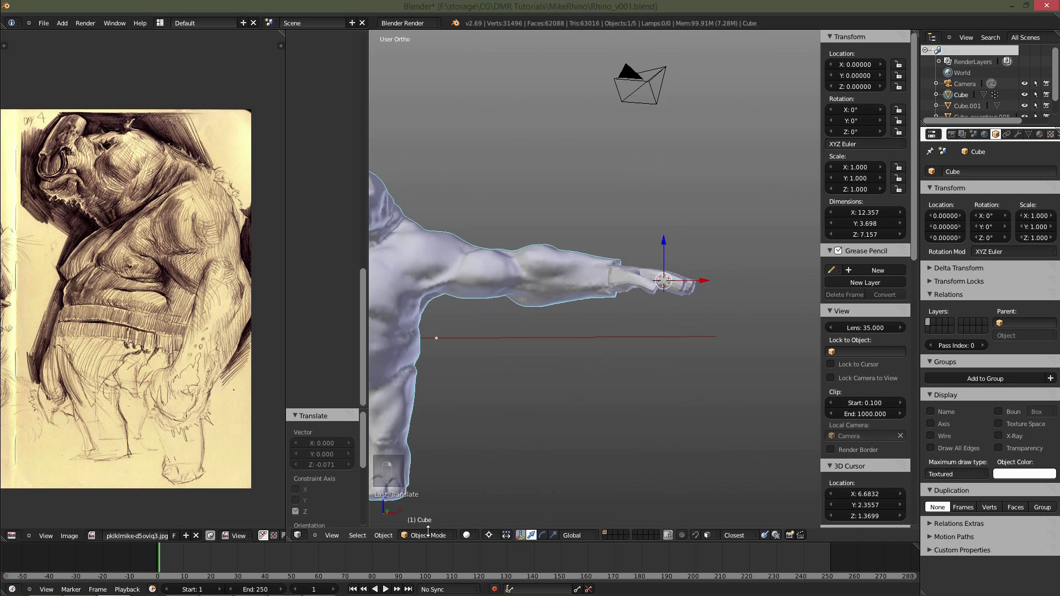
Sculpt the rhino body's forearm down toward the wrist.
key(f)
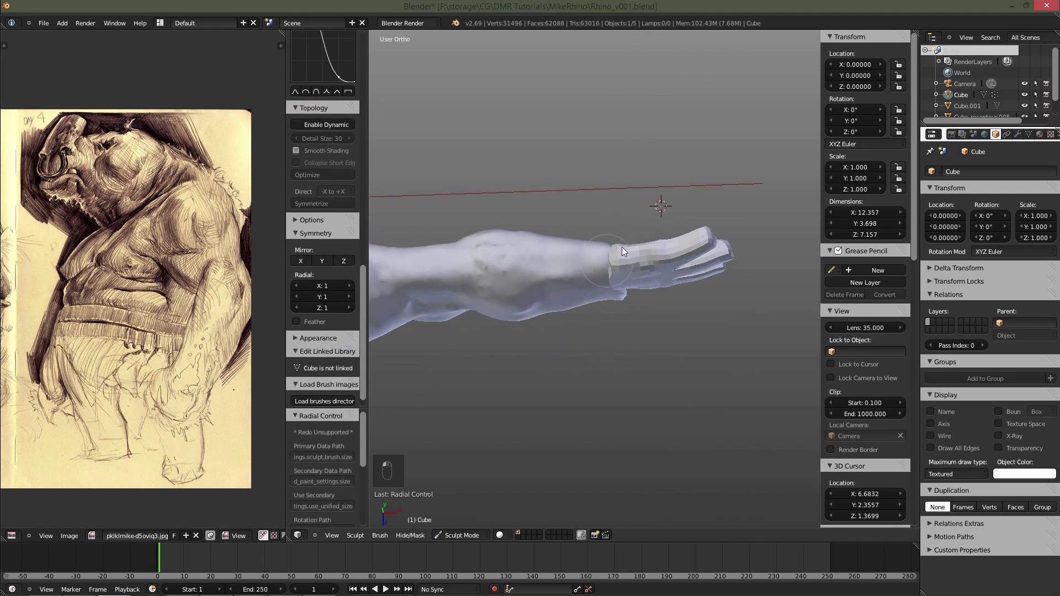
click(636, 358)
drag(629, 251, 626, 252)
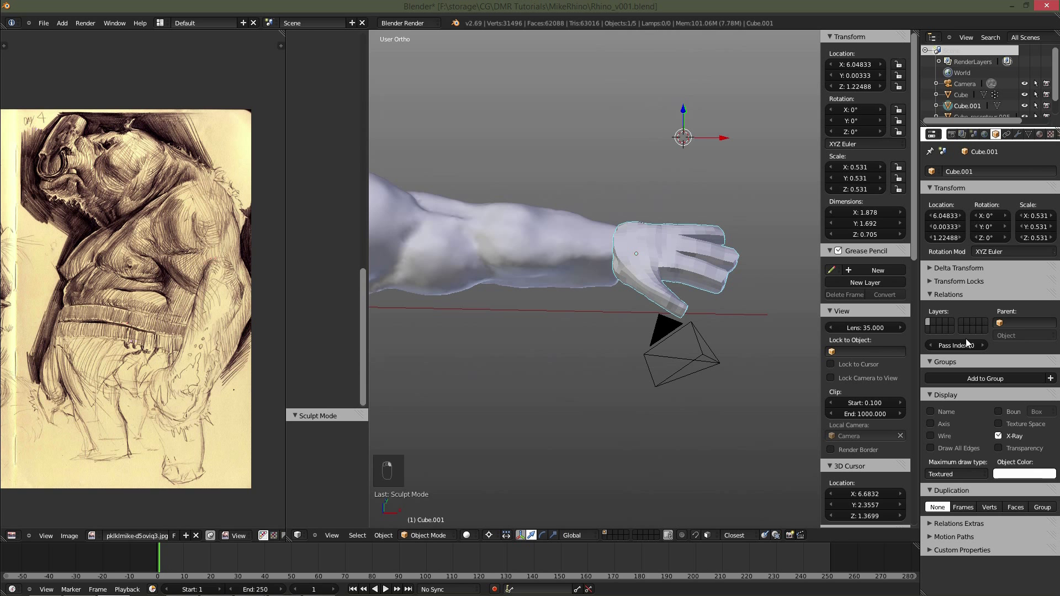
click(625, 278)
key(a)
key(a)
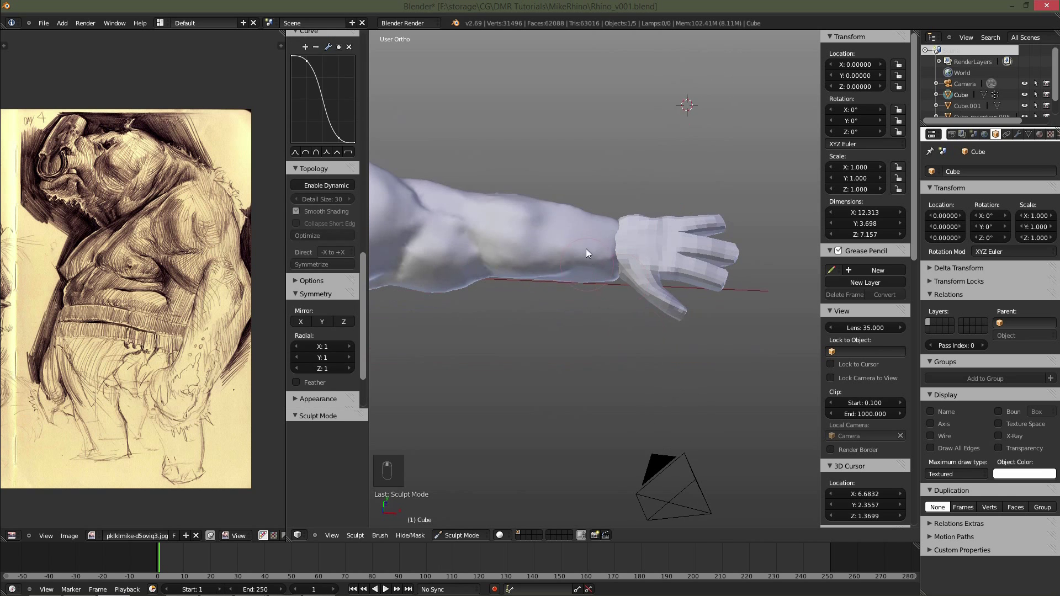
key(f)
drag(641, 249, 620, 301)
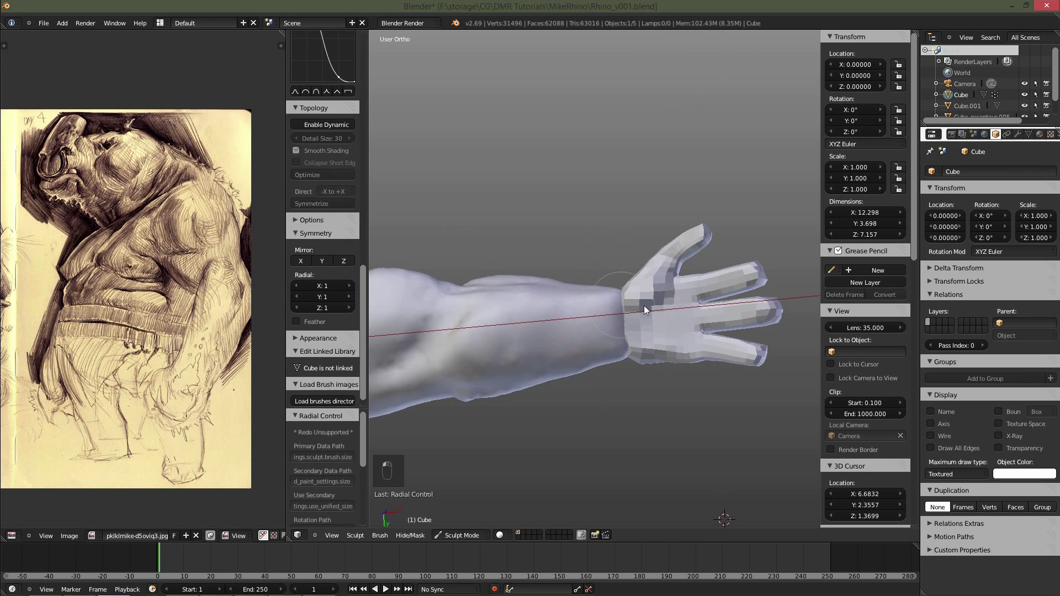
Select the hand object, shrink it slightly and slide it back against the forearm.
click(613, 272)
key(f)
key(f)
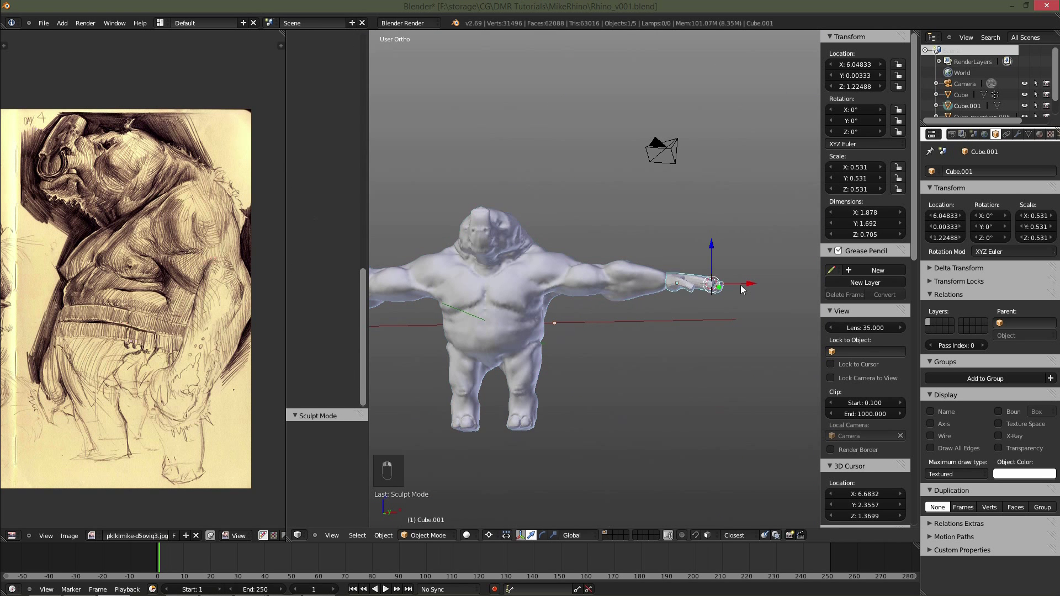
key(s)
key(KP_Decimal)
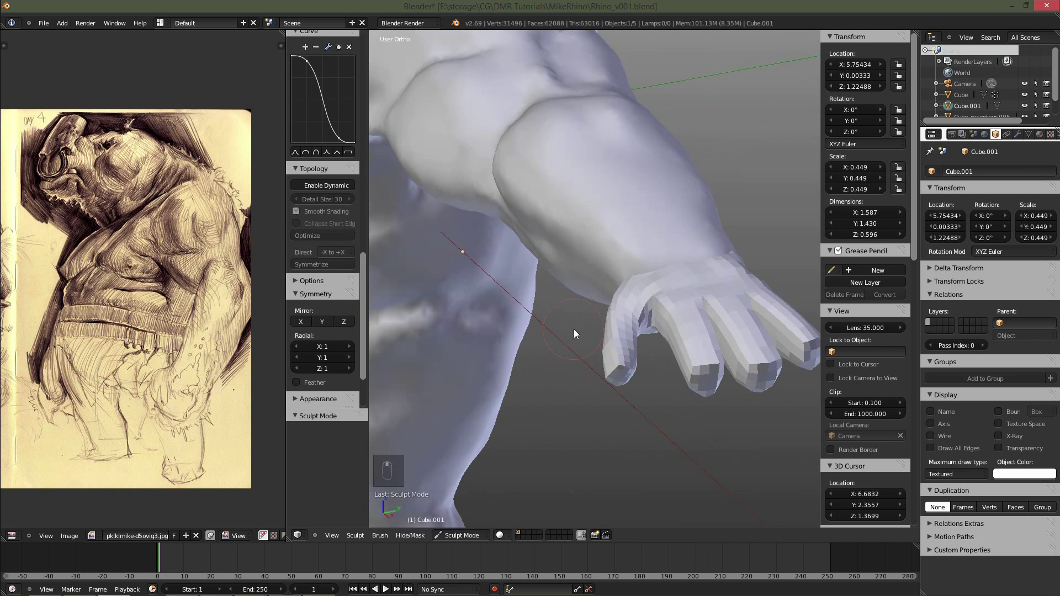
Build up the wrist and blend the forearm surface so it flows into the hand.
key(f)
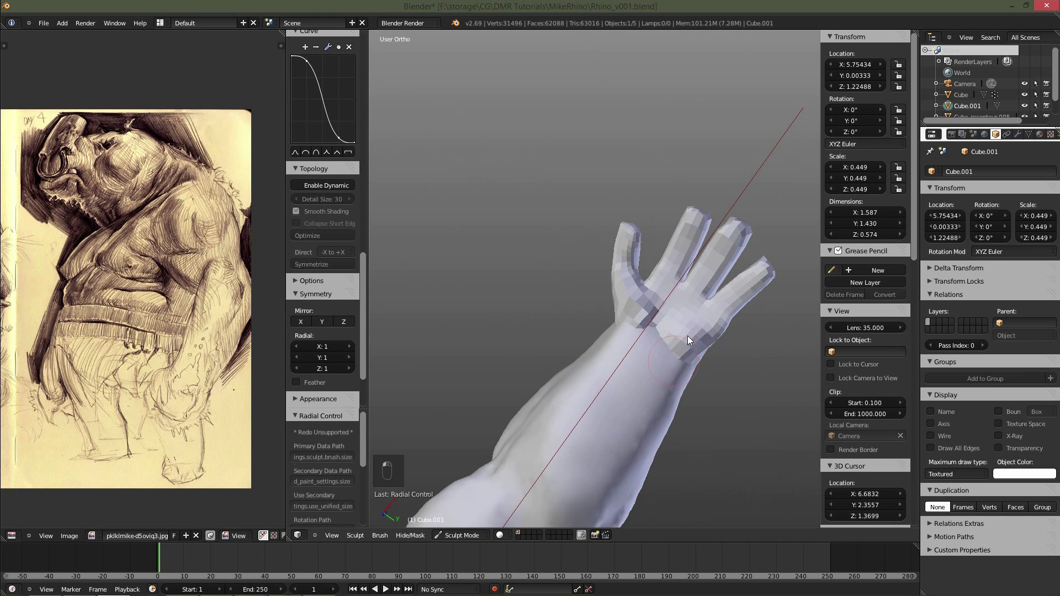
drag(631, 313, 569, 286)
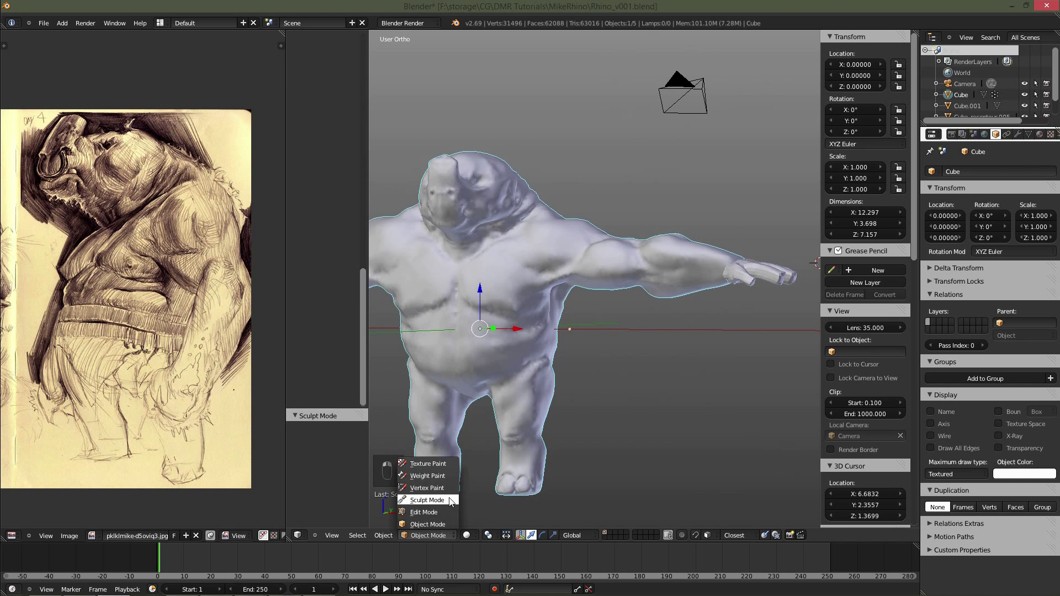
drag(628, 301, 652, 403)
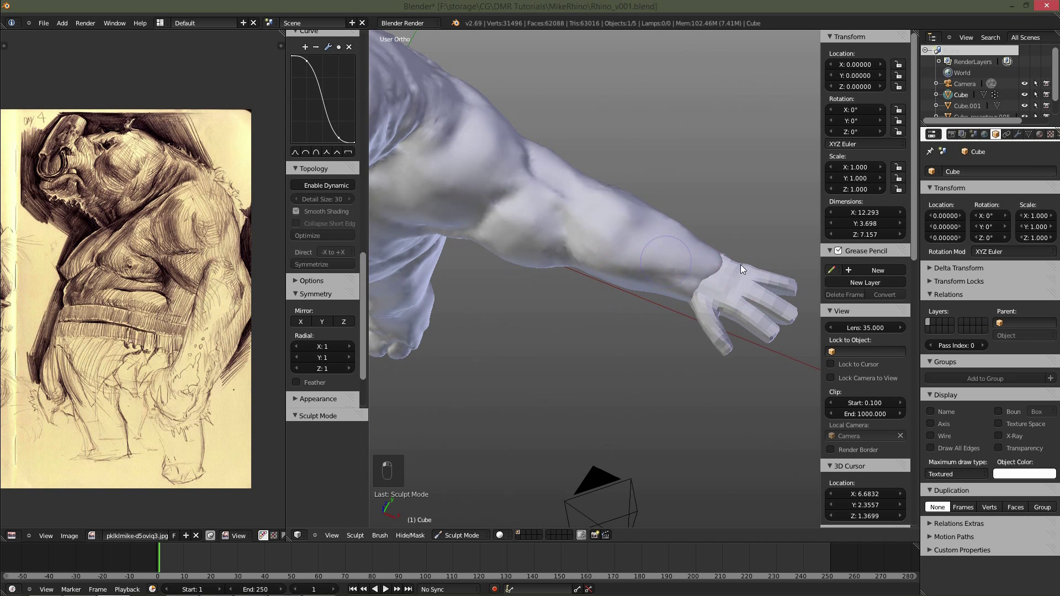
drag(707, 259, 714, 215)
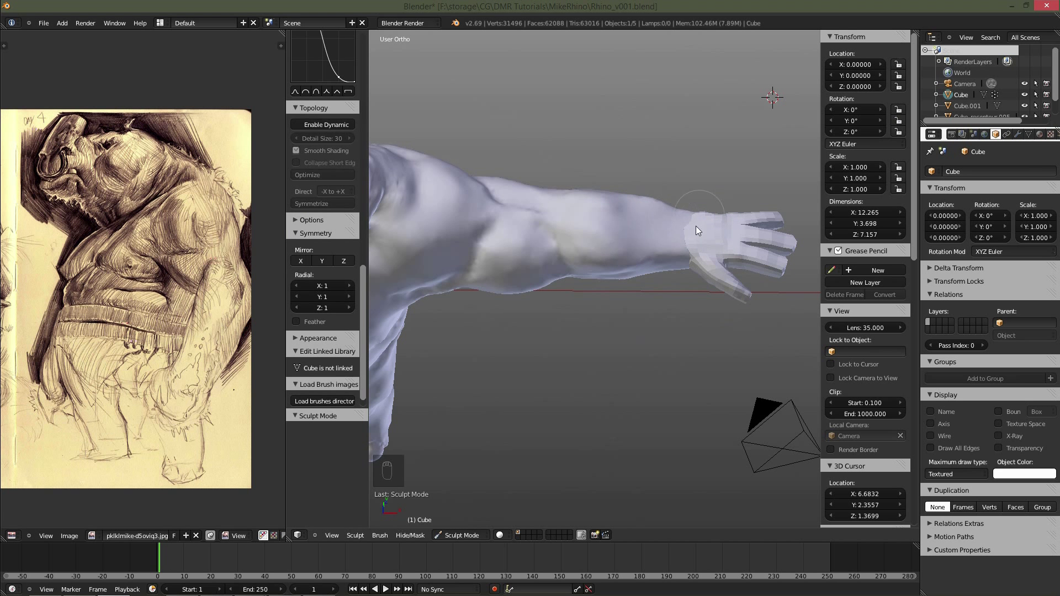
drag(615, 217, 610, 261)
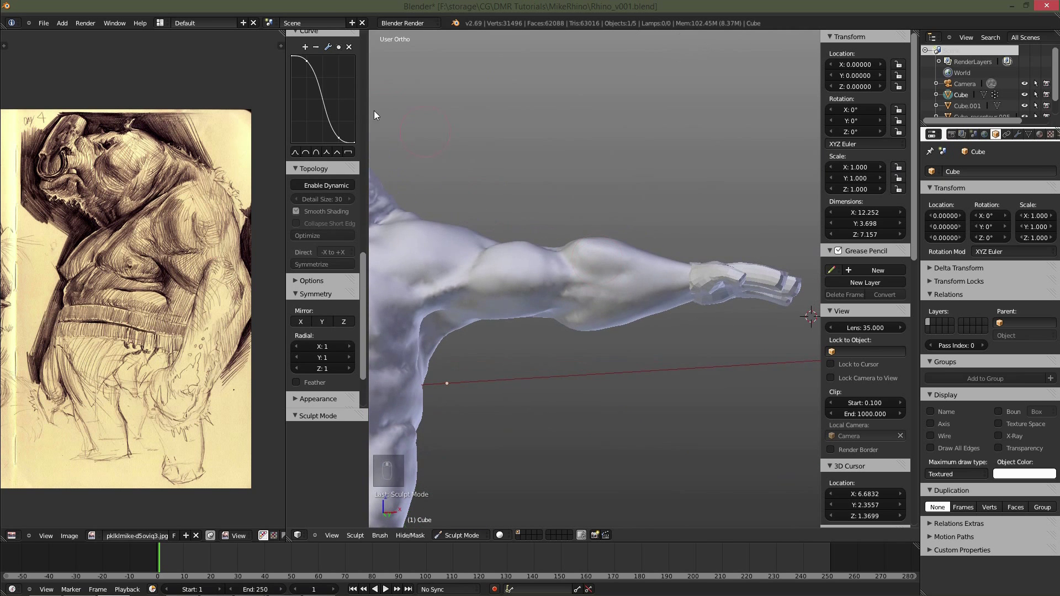
Alternate Grab and Draw brushes to fill out the shoulder and forearm muscle.
key(f)
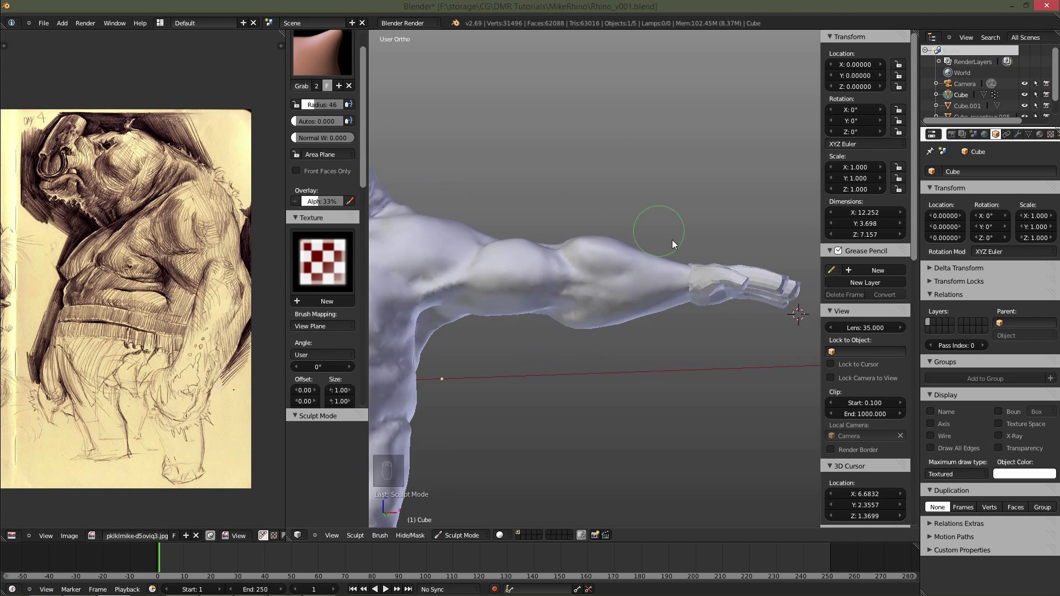
key(f)
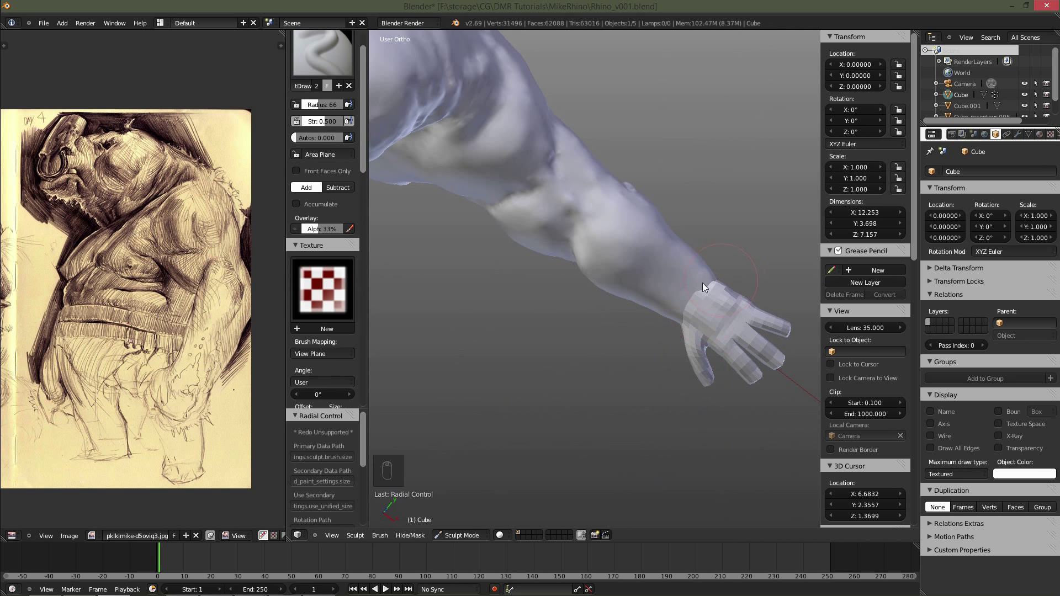
key(f)
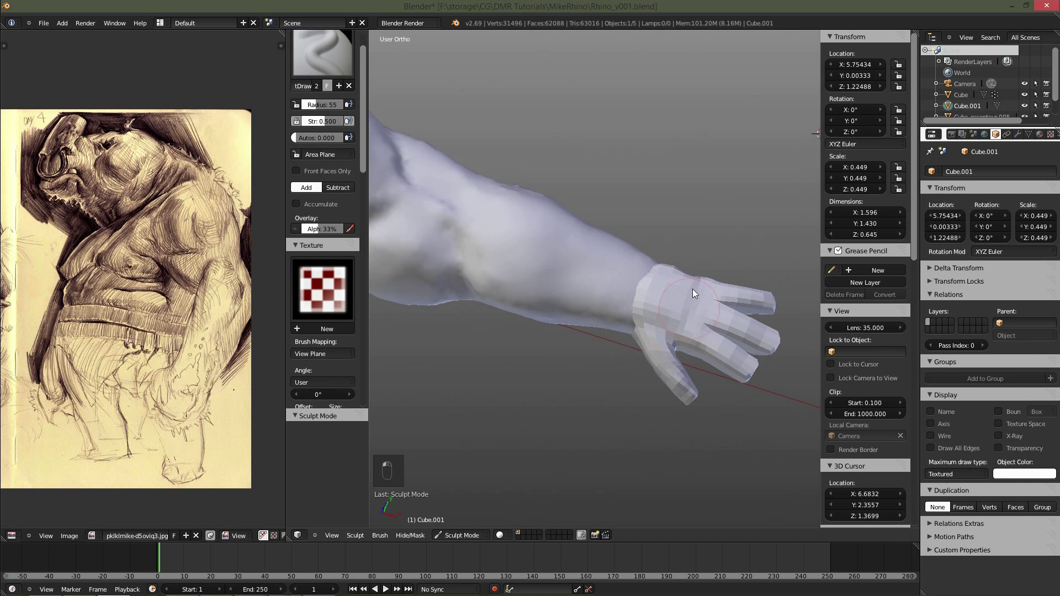
key(f)
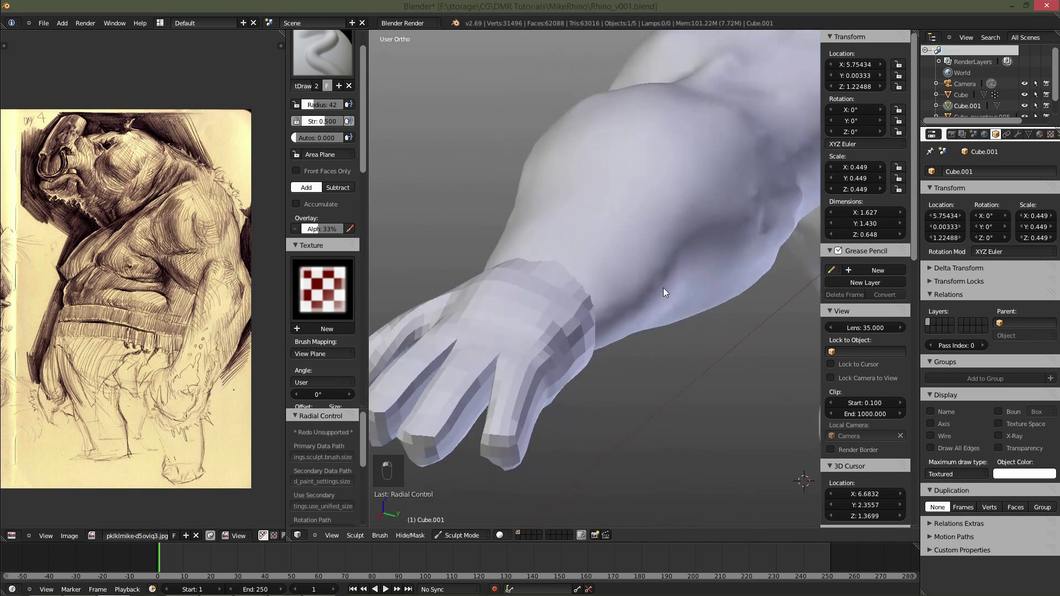
Reshape the hand block's surface with dynamic topology sculpting enabled.
middle_click(601, 253)
drag(529, 306, 455, 258)
drag(722, 339, 692, 309)
key(KP_5)
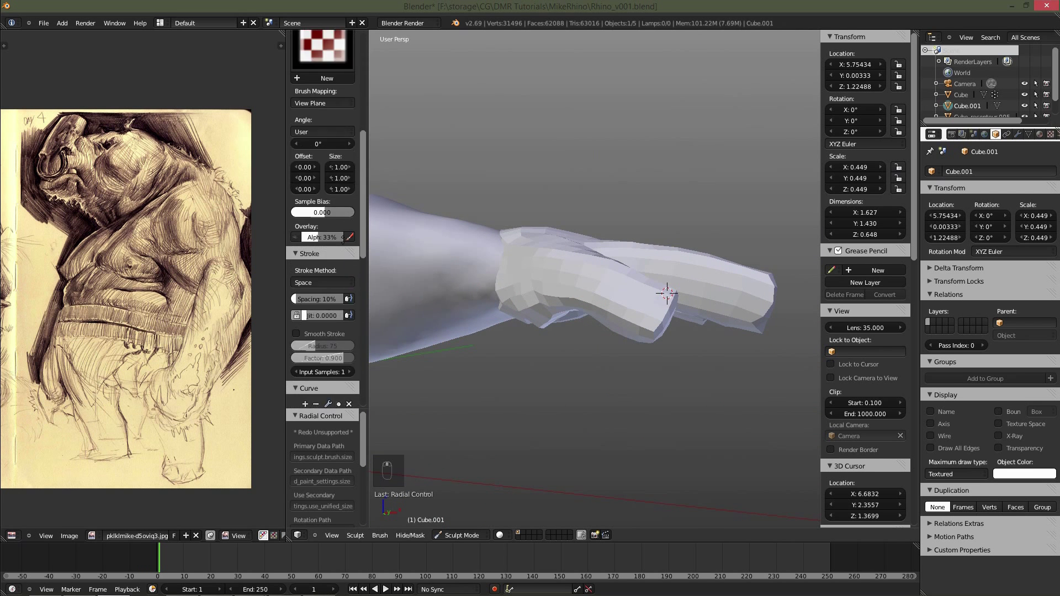
Enable Dyntopo and sculpt thicker volume onto one of the hand's fingers.
click(362, 243)
key(f)
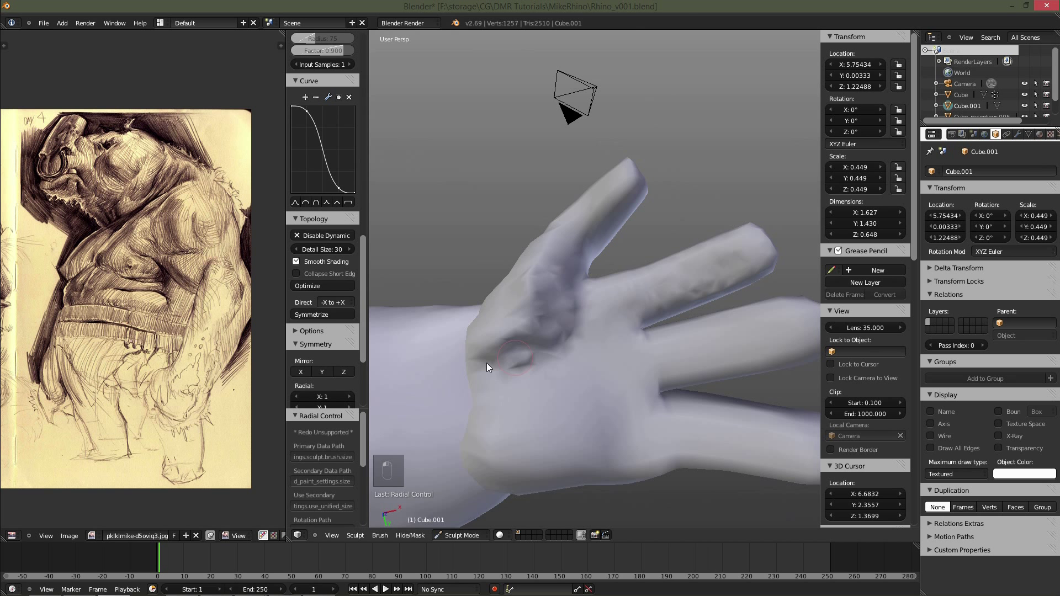
key(f)
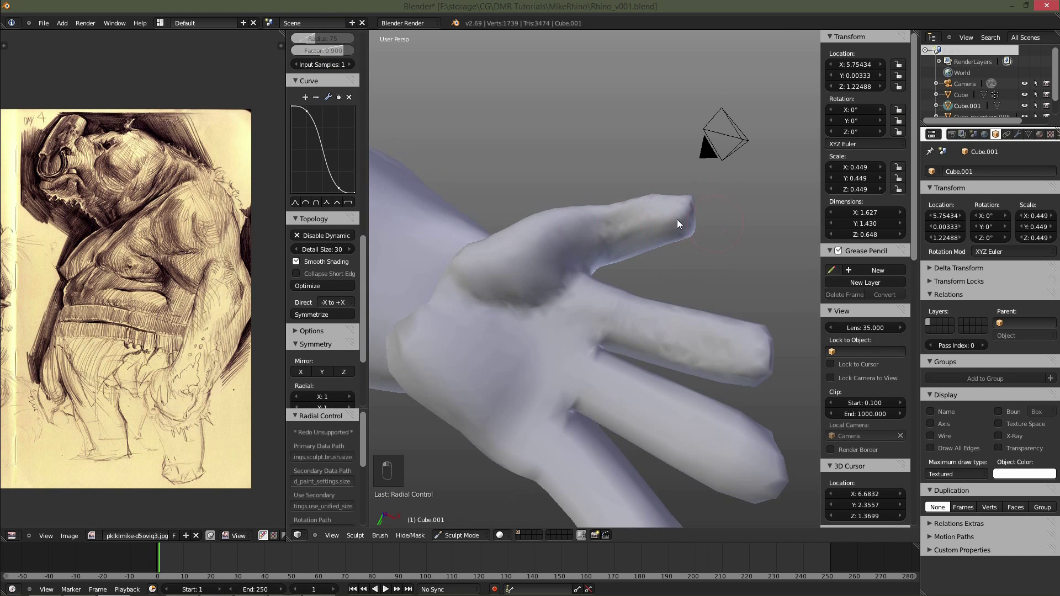
key(f)
middle_click(720, 291)
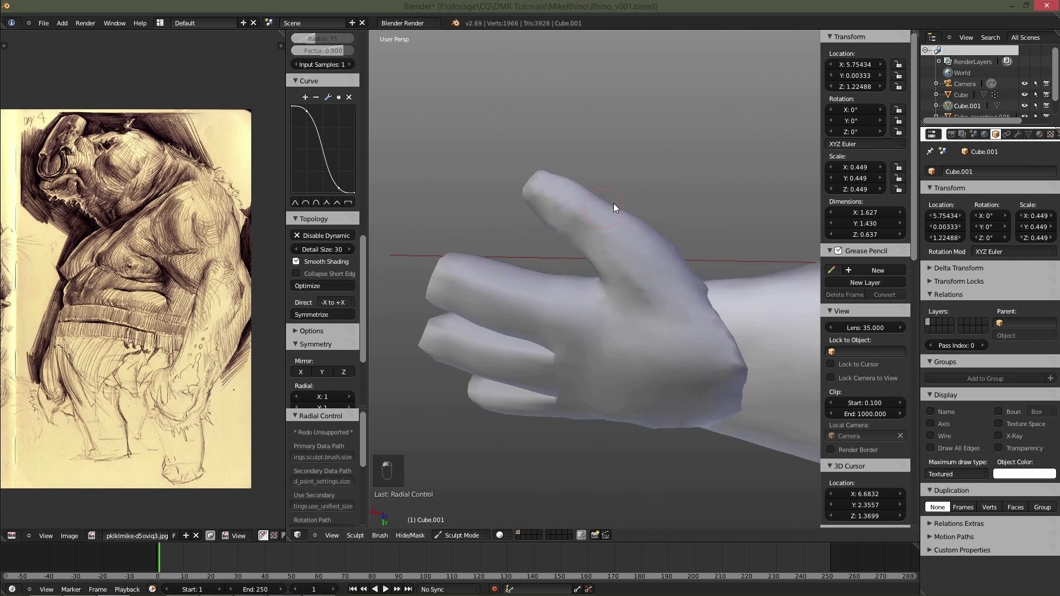
key(f)
drag(613, 267, 588, 268)
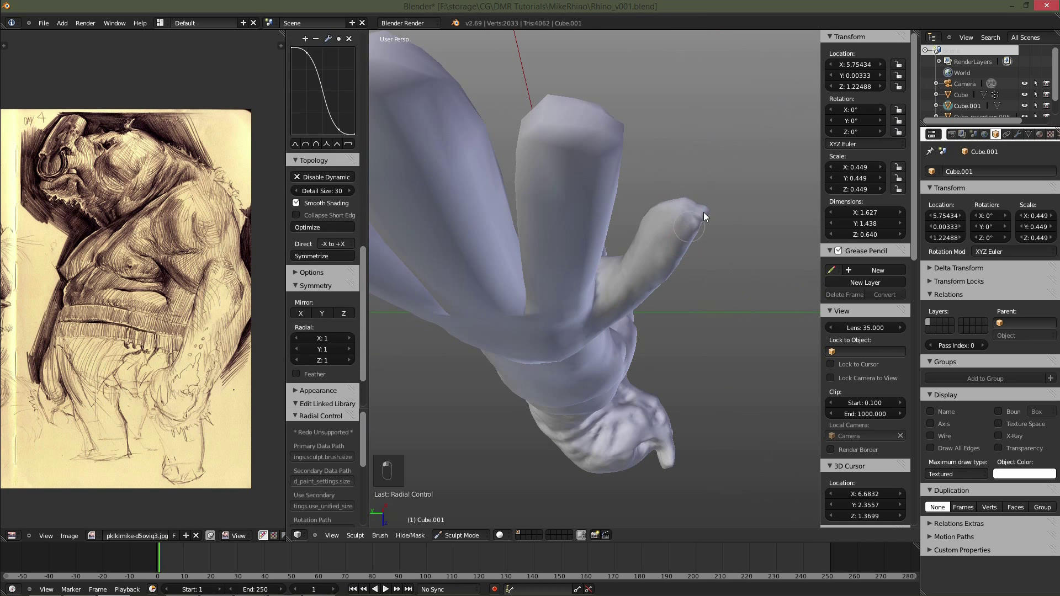
Build up the remaining fingers and thumb into rounder digits, checking from the side.
key(f)
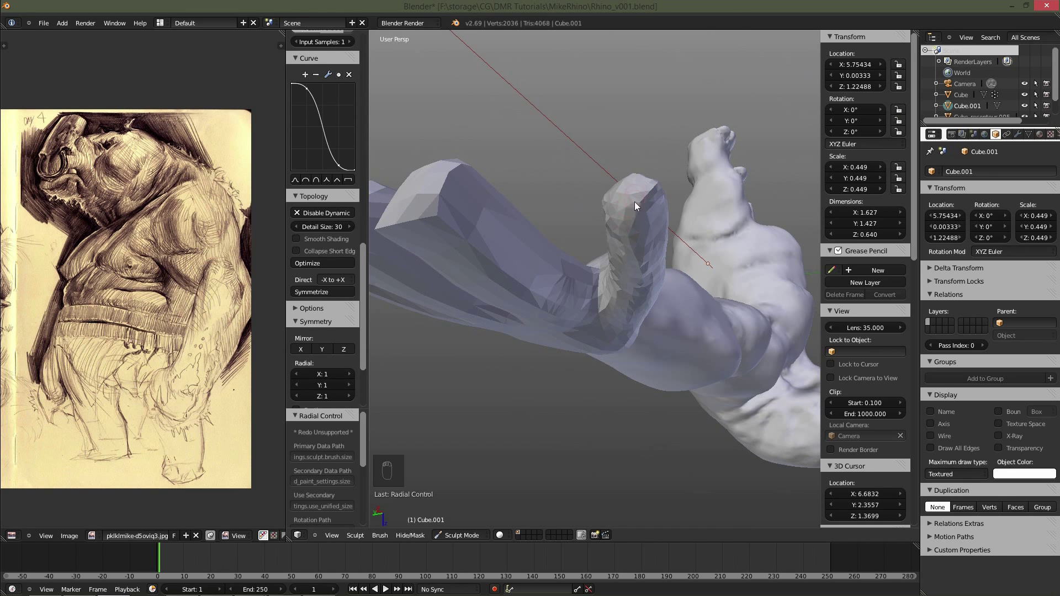
key(f)
drag(667, 364, 658, 299)
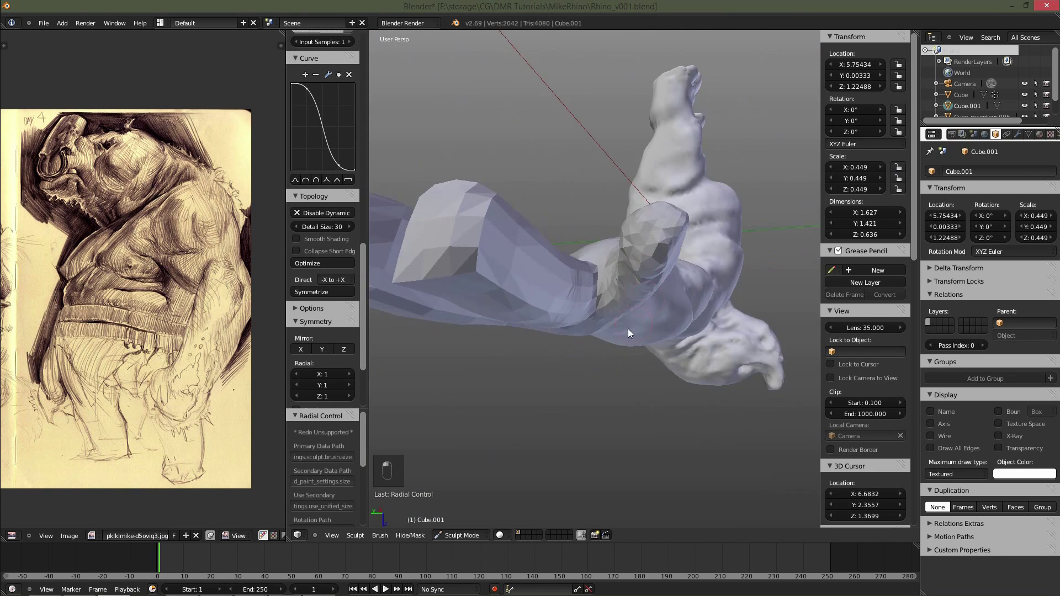
drag(667, 343, 636, 296)
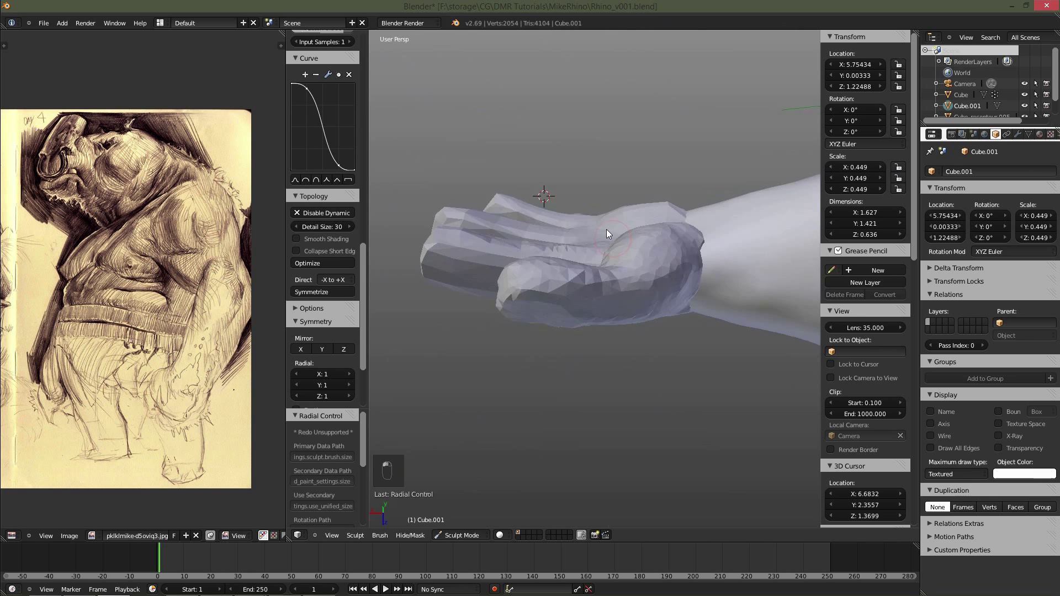
key(f)
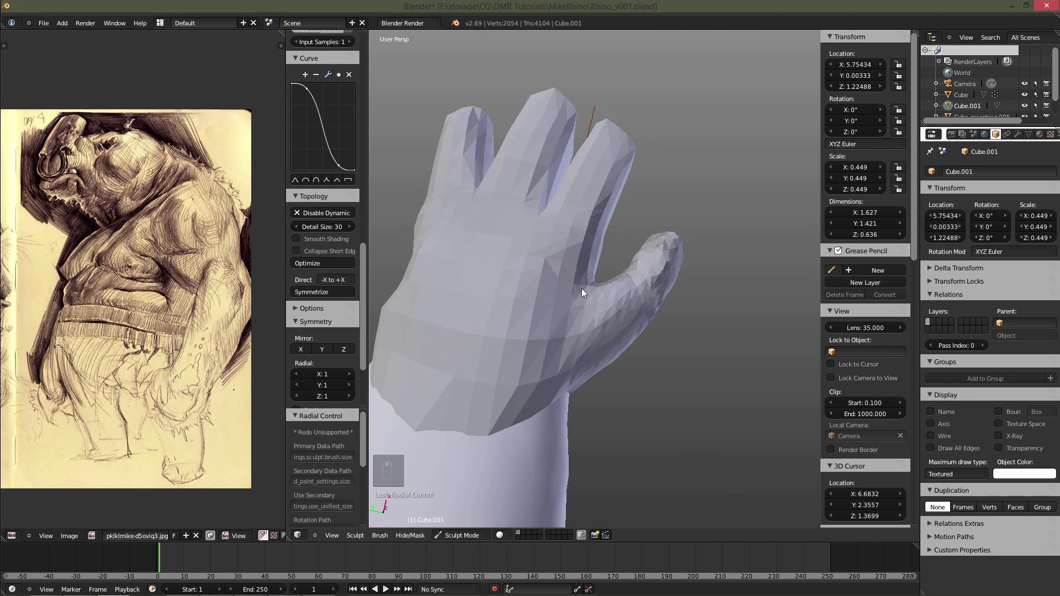
drag(588, 317, 531, 316)
key(f)
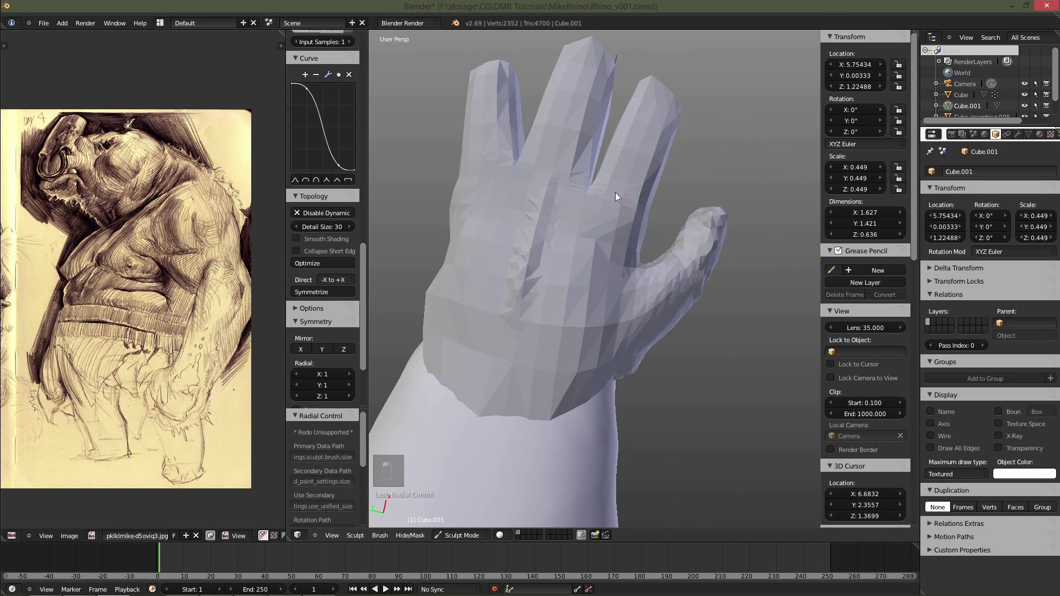
Orbit along the back of the hand to line up the wrist for cuff strokes.
middle_click(640, 276)
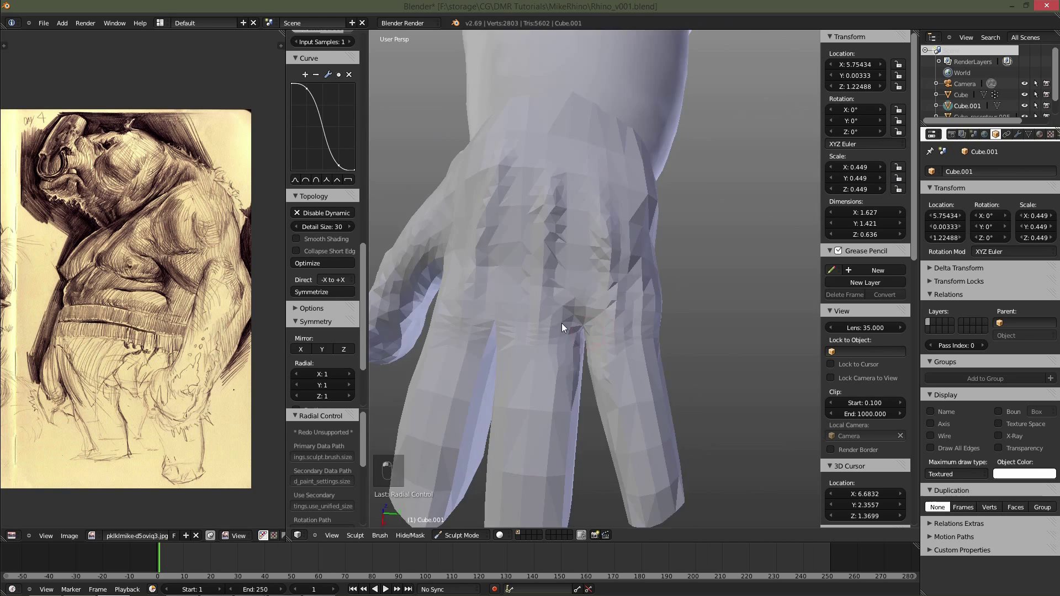
click(545, 223)
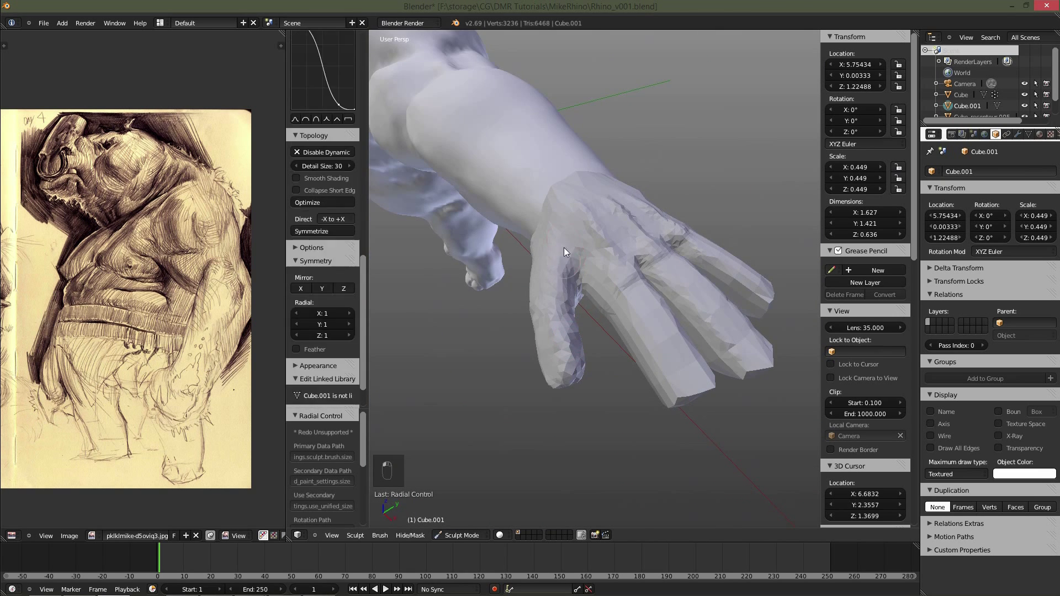
drag(723, 243, 565, 317)
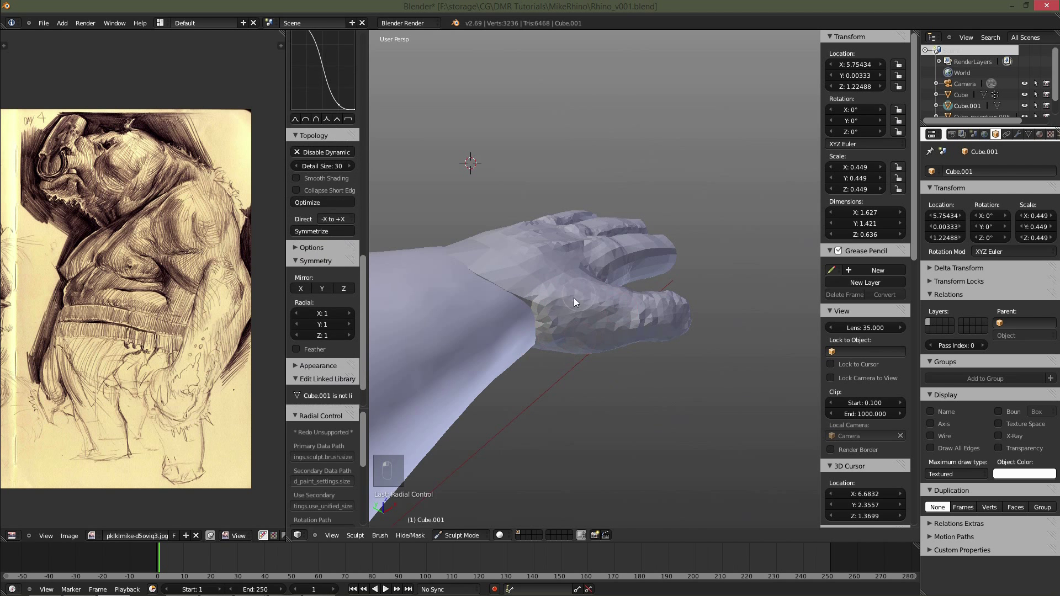
drag(471, 422, 642, 319)
Stroke ridges around the wrist to form a glove-like cuff.
key(f)
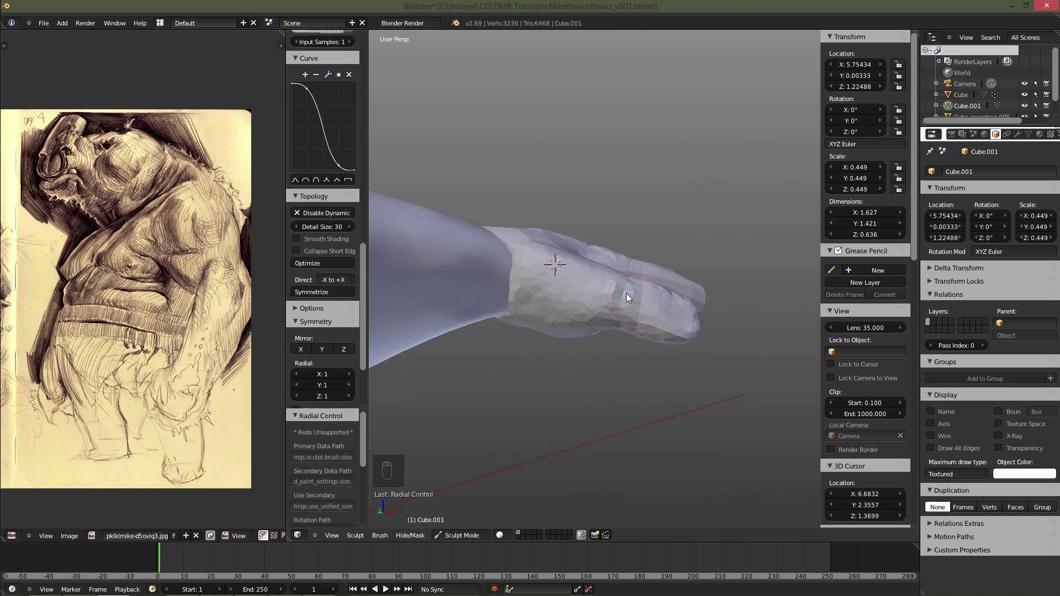
drag(537, 230, 581, 230)
key(f)
click(591, 213)
key(f)
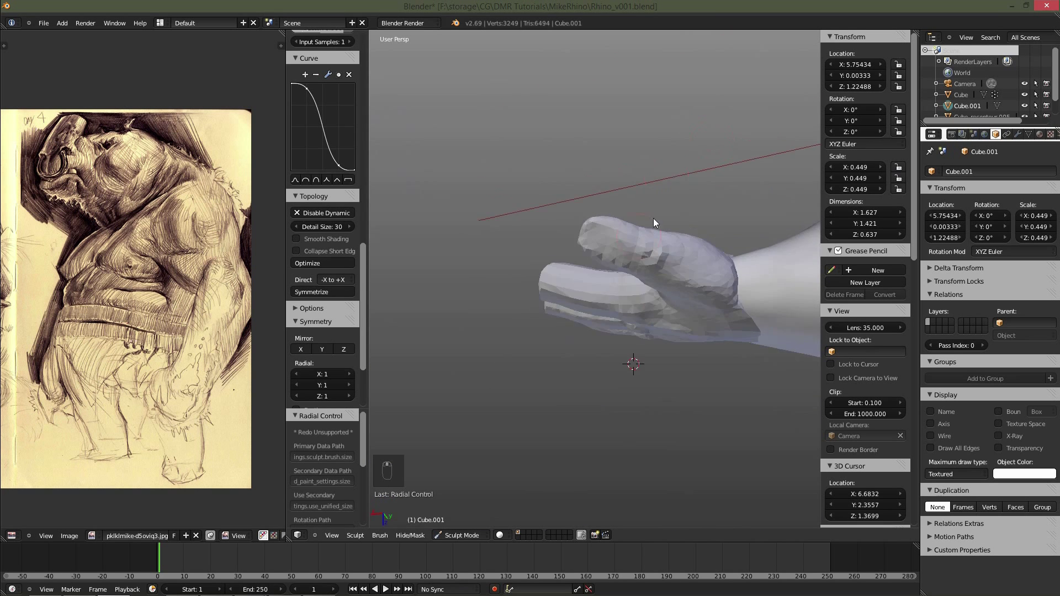
Inspect the fingertips from several angles and start carving the first knuckle line.
key(f)
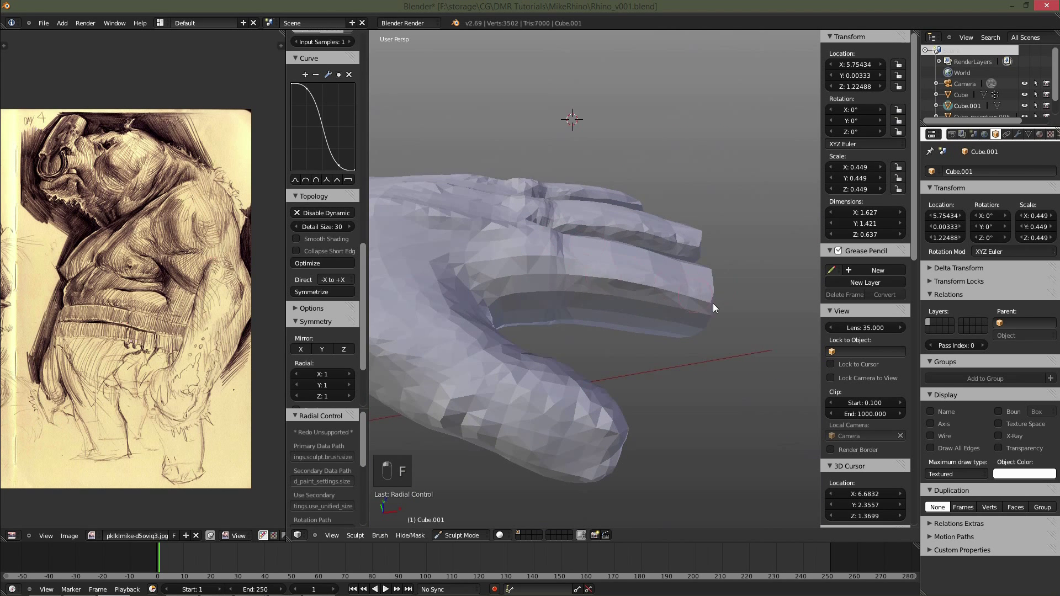
drag(667, 255, 508, 267)
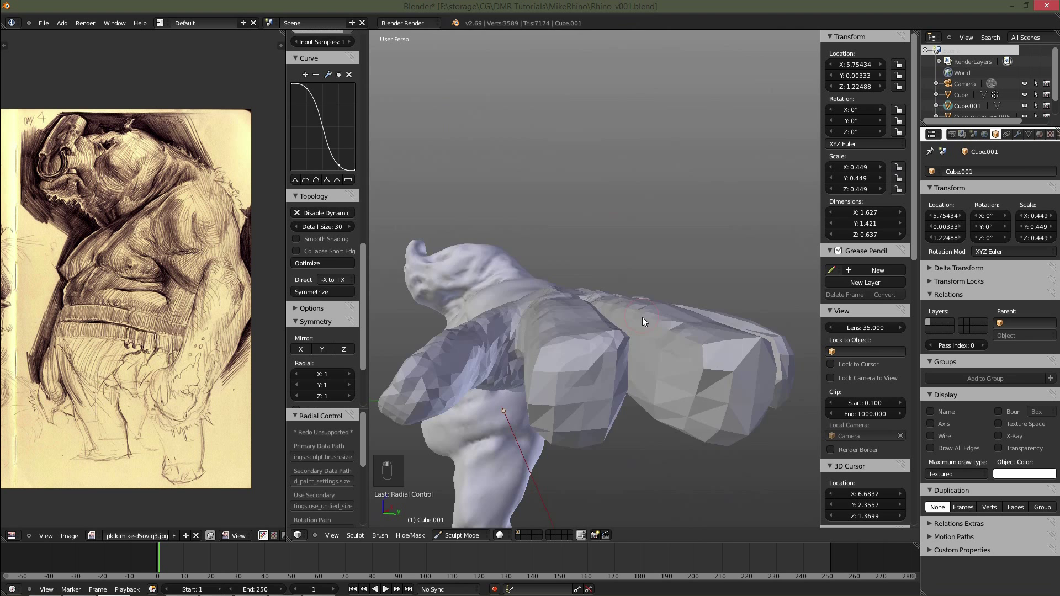
key(f)
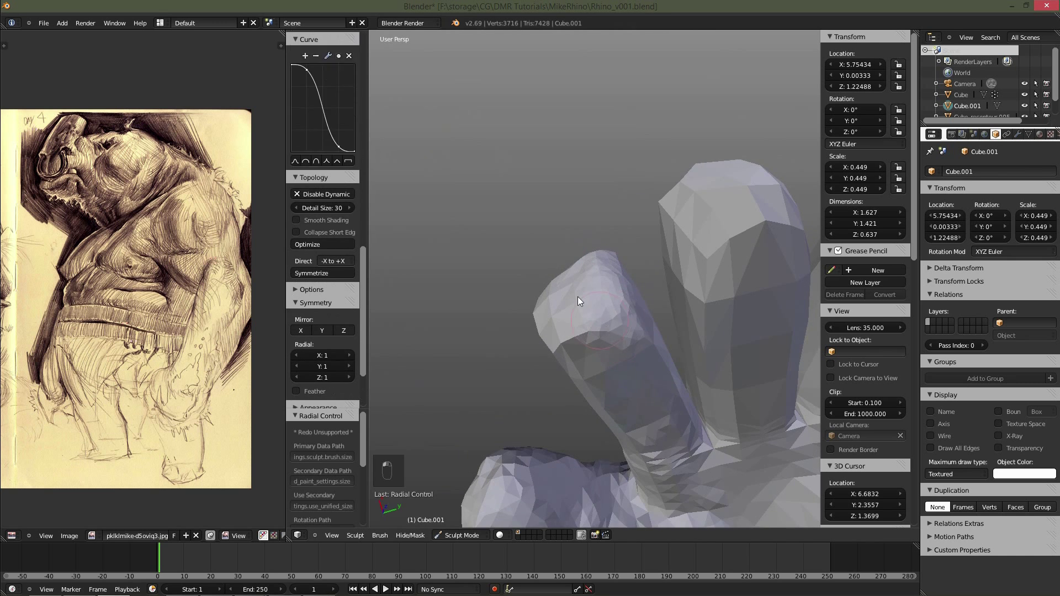
drag(521, 237, 600, 352)
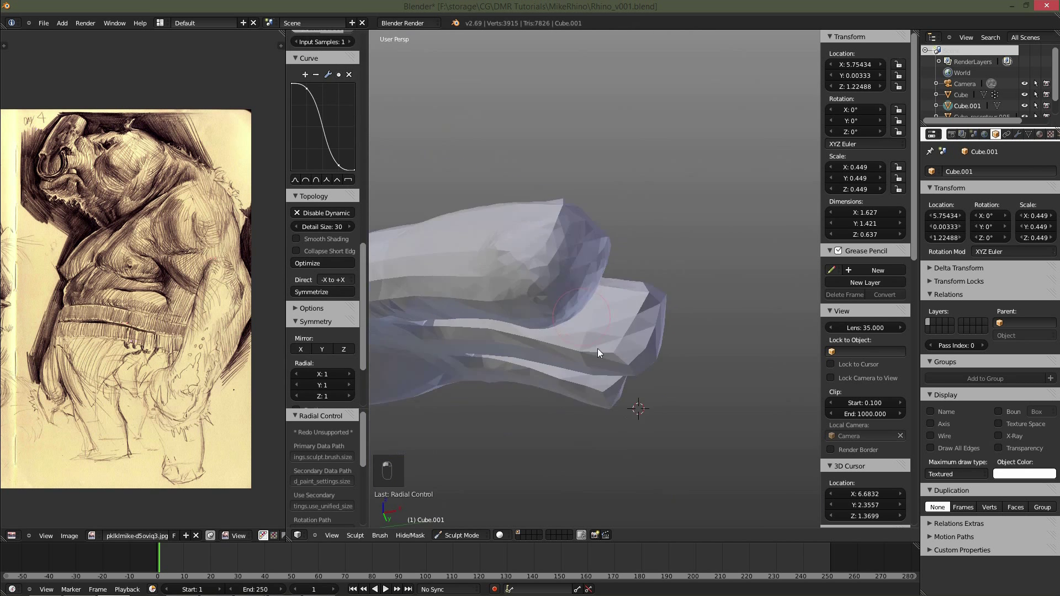
drag(666, 237, 680, 262)
click(642, 255)
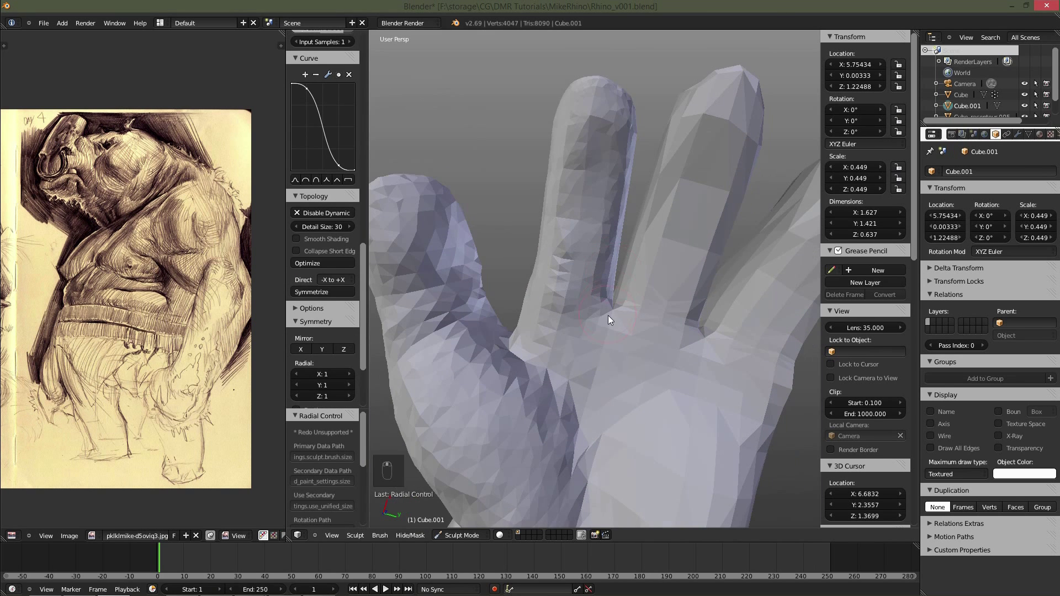
Carve creases between pads along each finger with the Crease brush.
key(f)
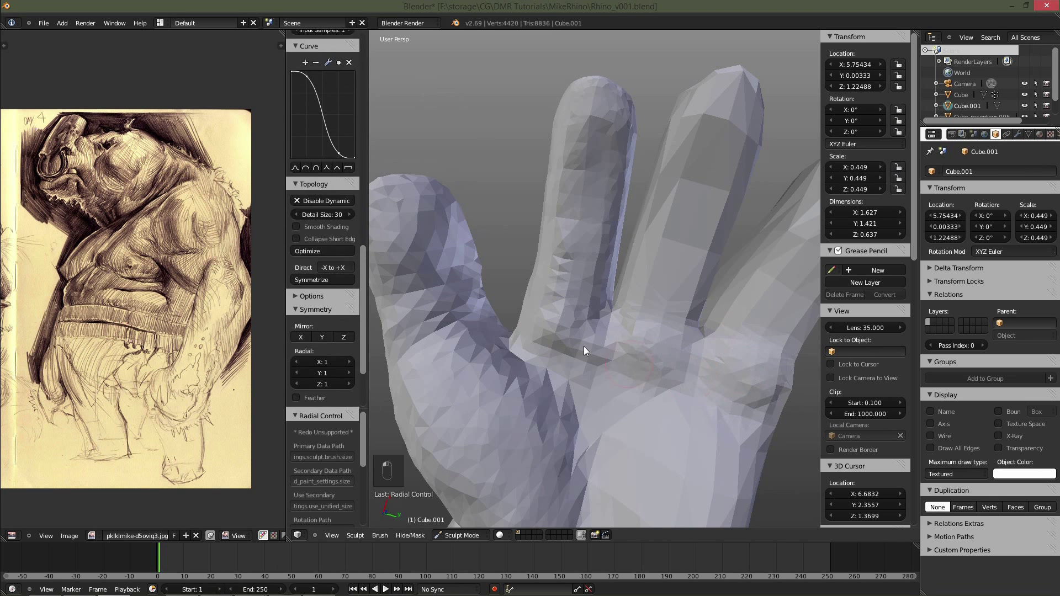
key(f)
key(f)
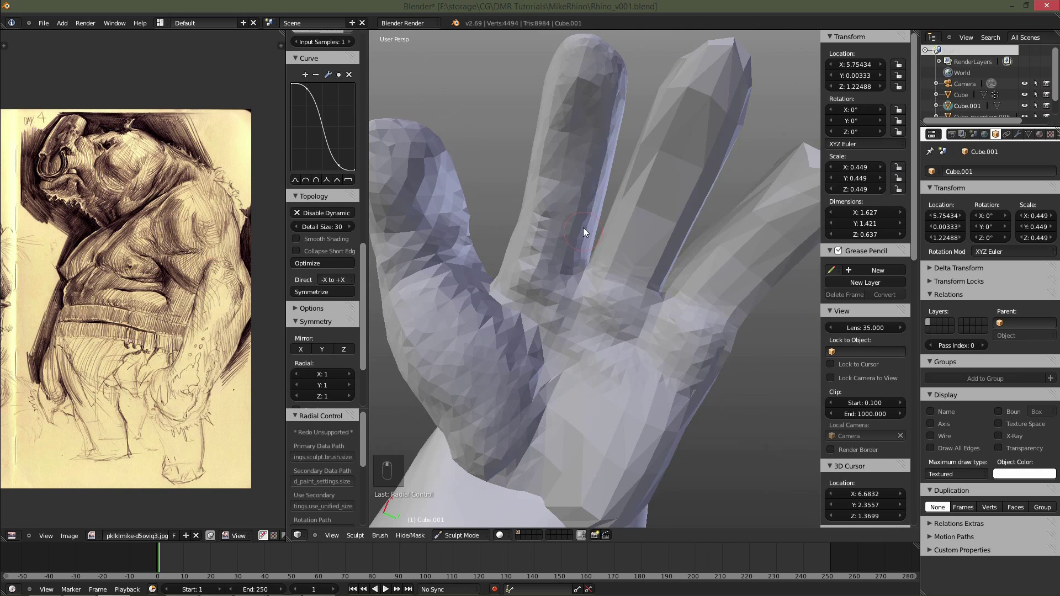
key(f)
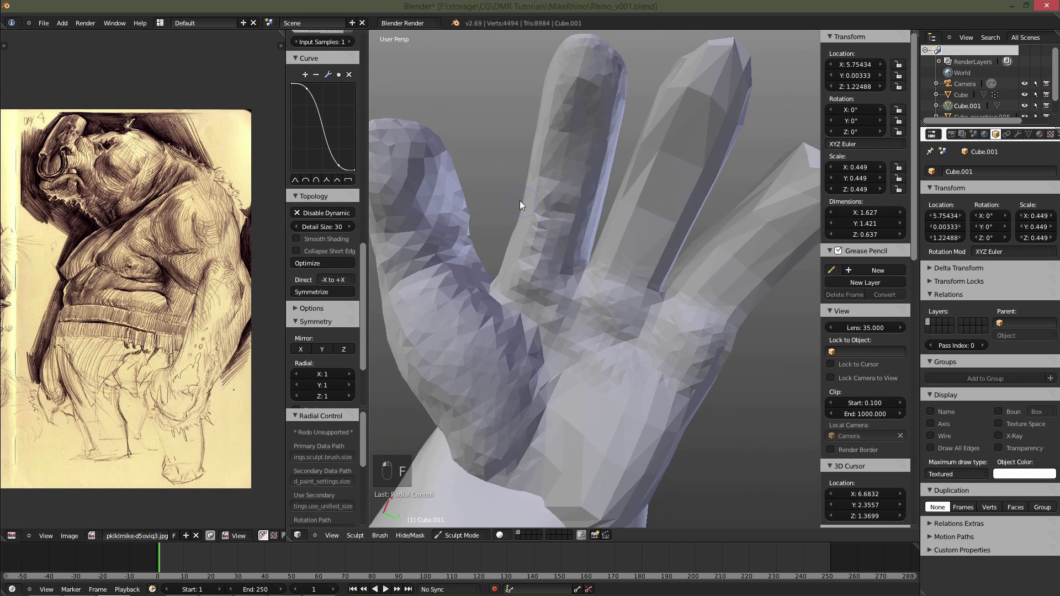
drag(655, 134, 687, 95)
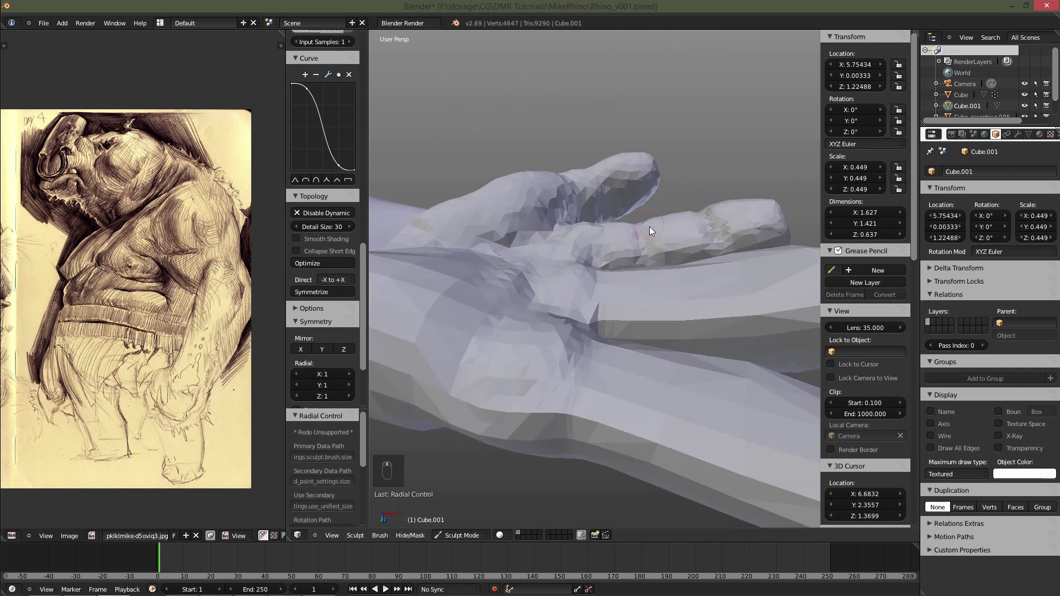
key(f)
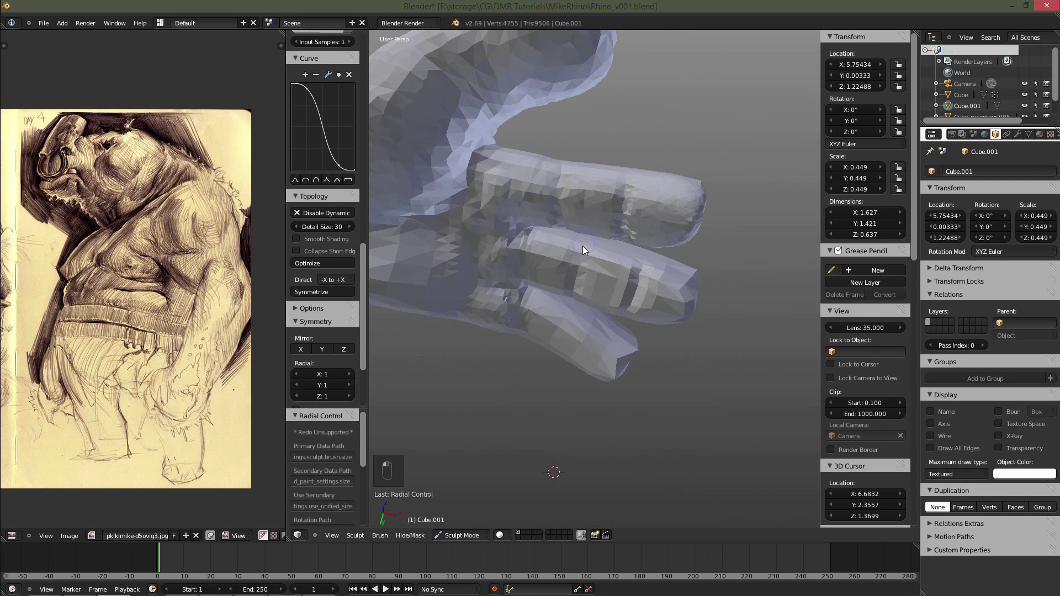
key(f)
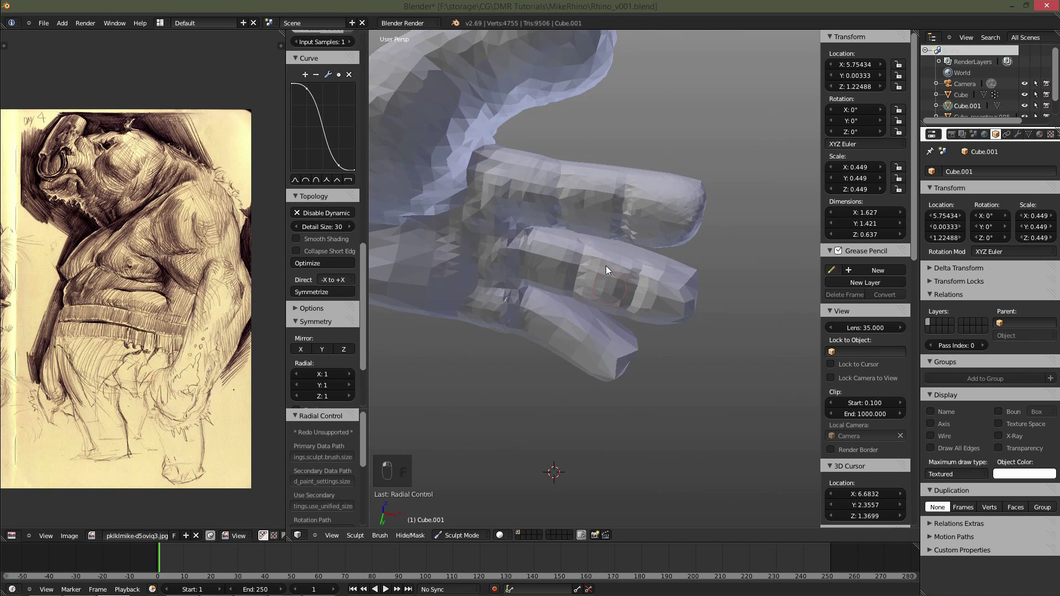
Add Clay Strips pads to the finger segments and square off the tips.
key(f)
key(f)
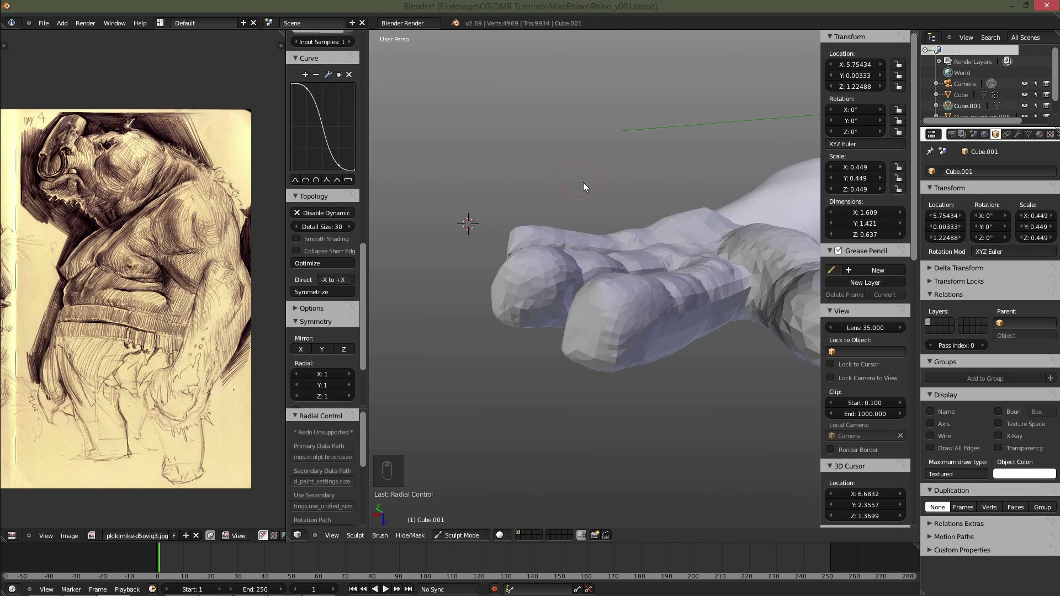
key(f)
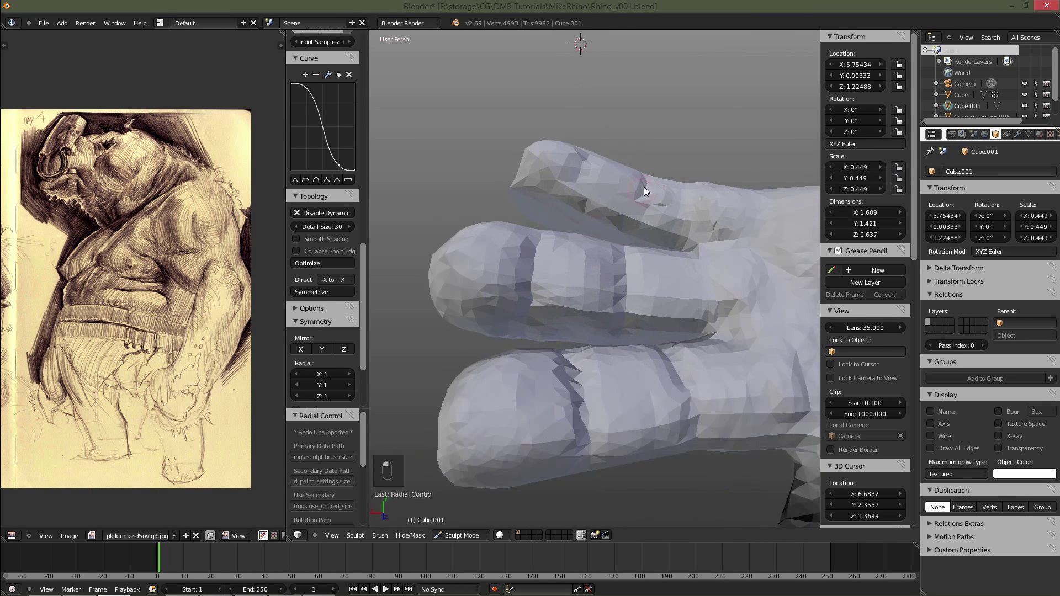
key(f)
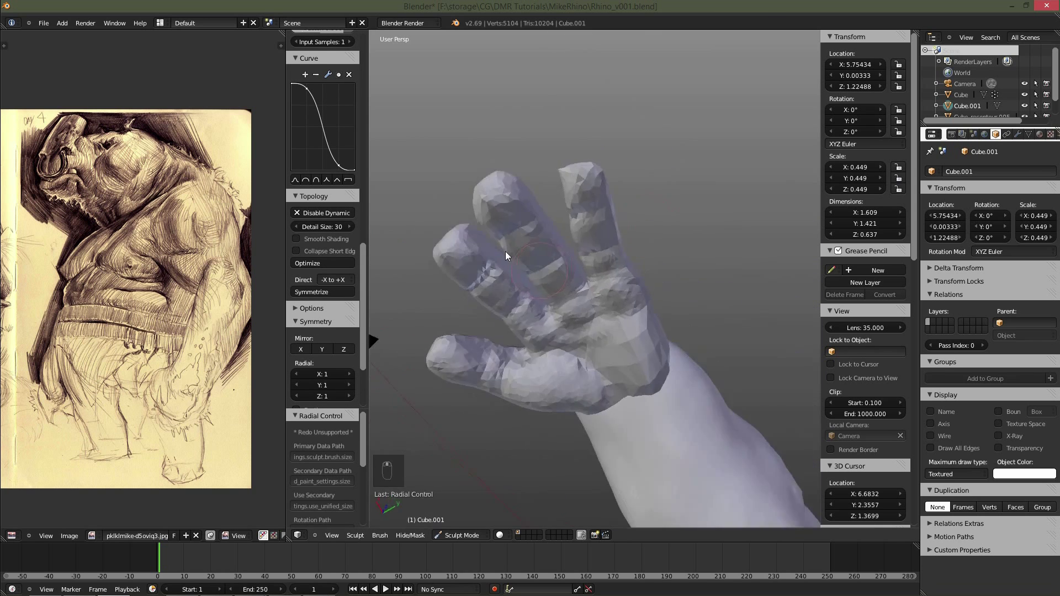
key(f)
key(f)
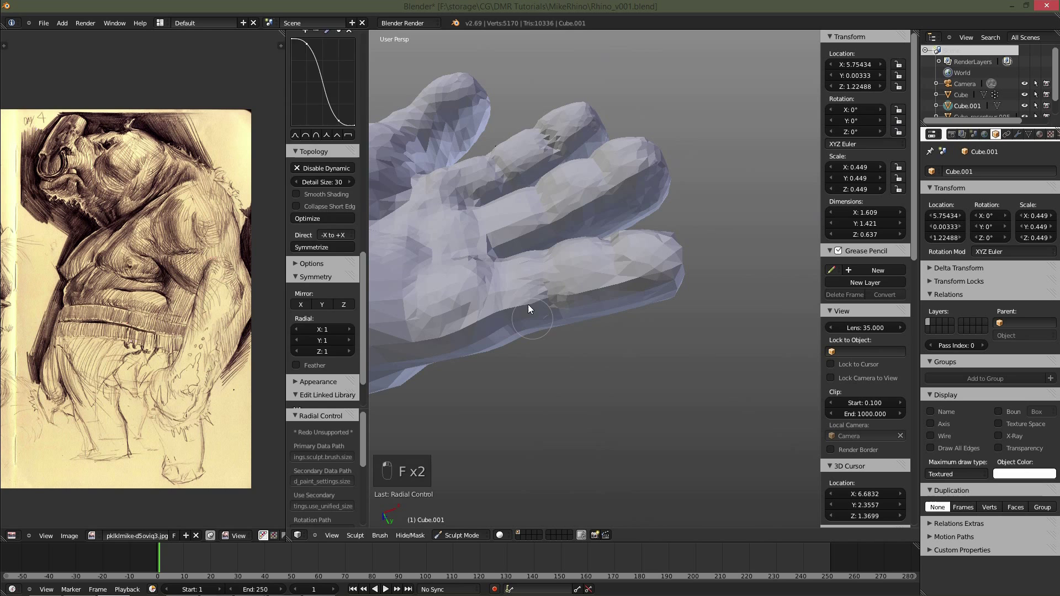
drag(639, 353, 600, 313)
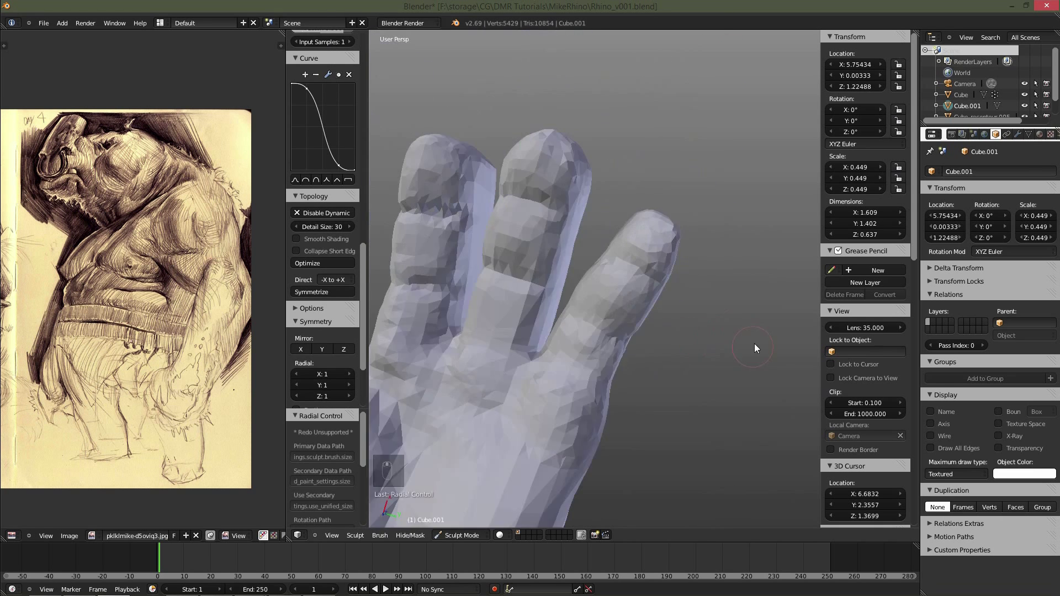
Switch to the Grab brush and pull a fingertip outward, resizing the brush.
drag(697, 253, 655, 213)
key(f)
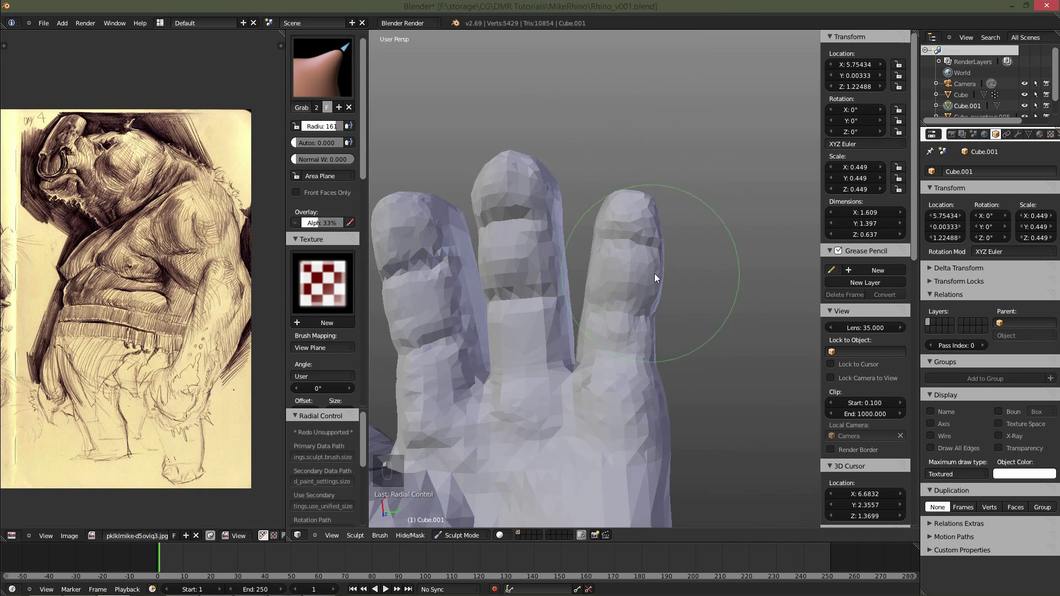
drag(696, 260, 697, 259)
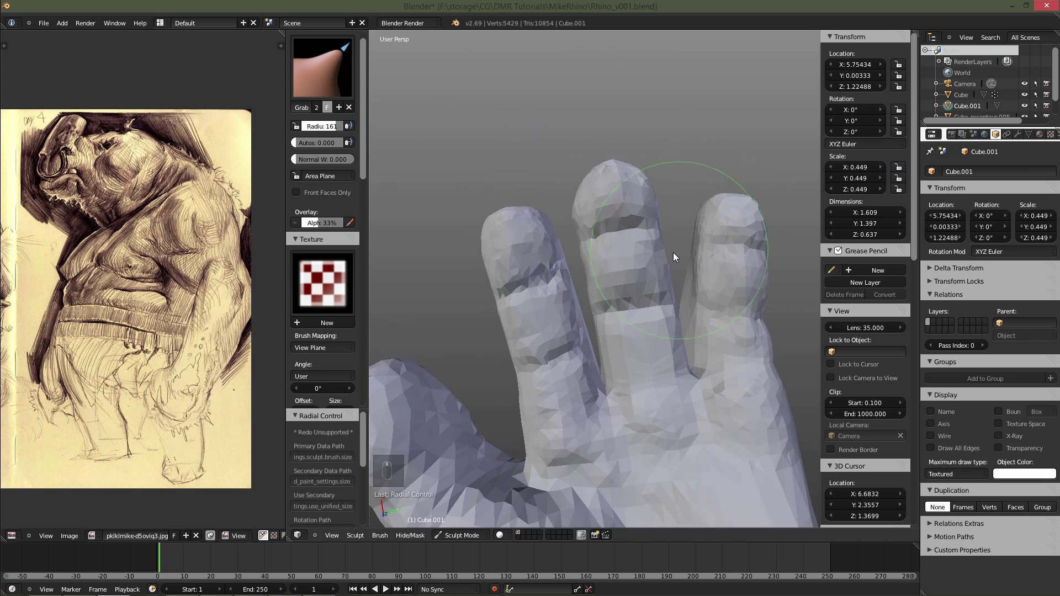
key(f)
key(f)
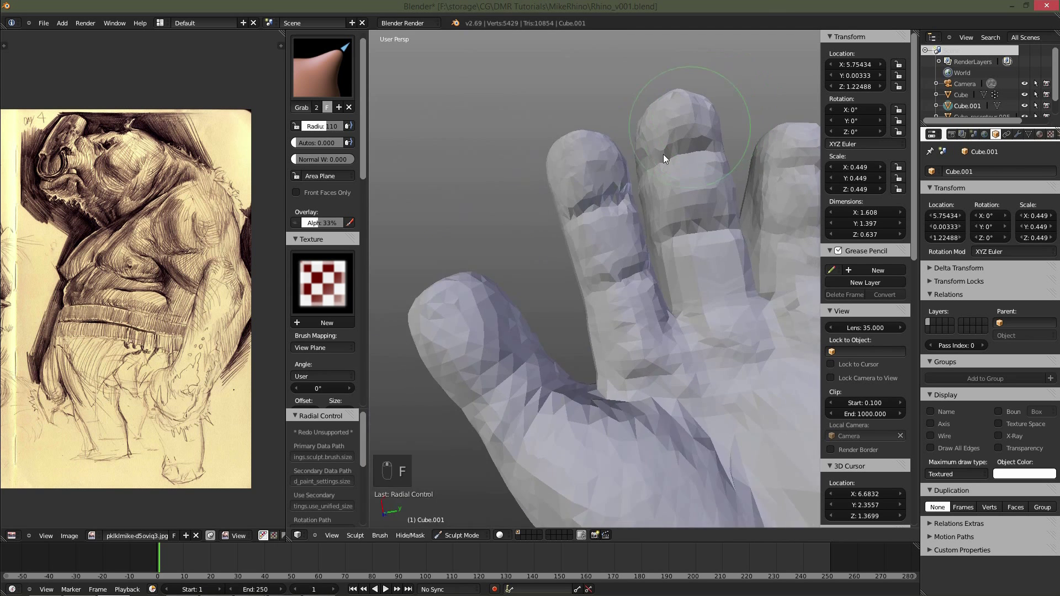
Drag the other fingertips longer and straighter, then return to SculptDraw.
key(f)
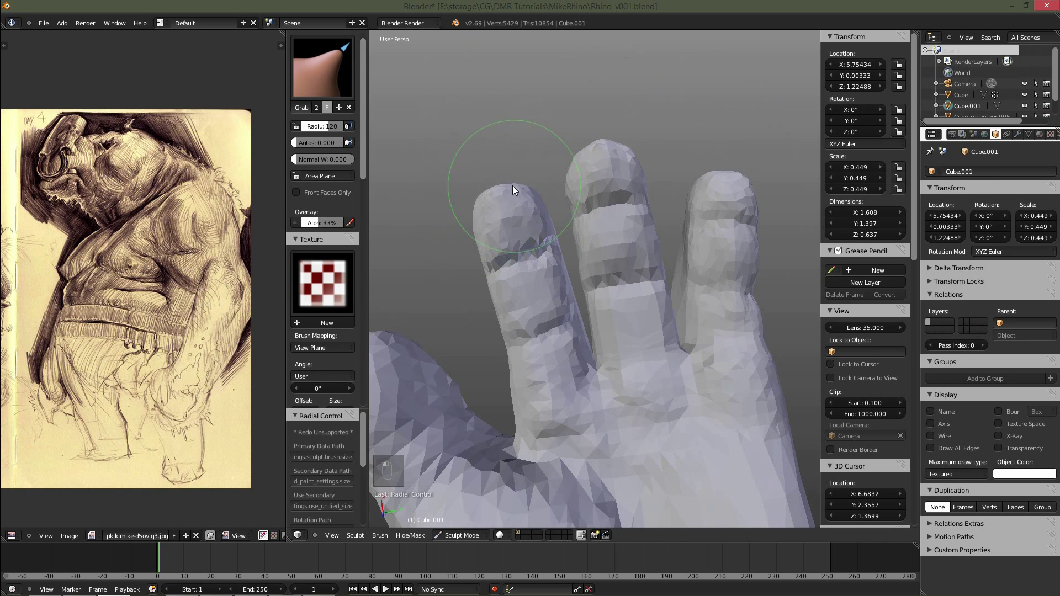
key(f)
key(f)
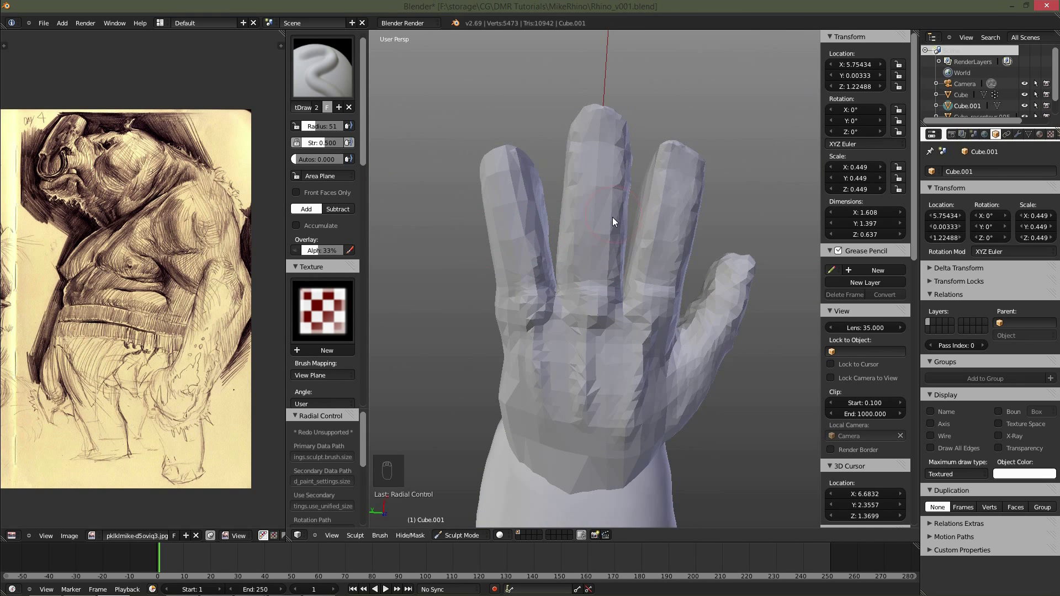
Shrink the SculptDraw brush and paint padding along the first finger.
key(f)
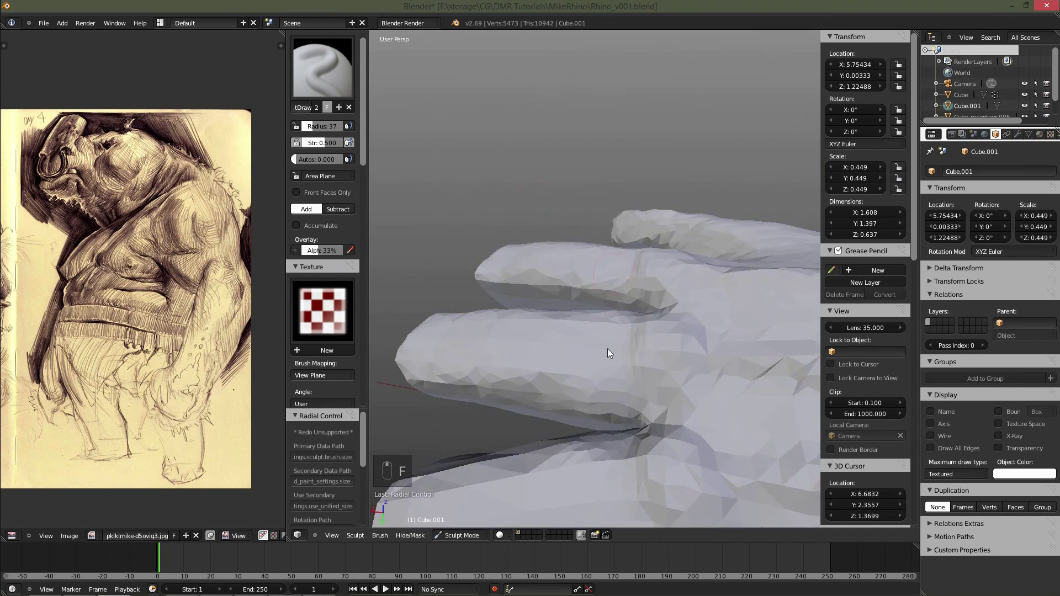
key(f)
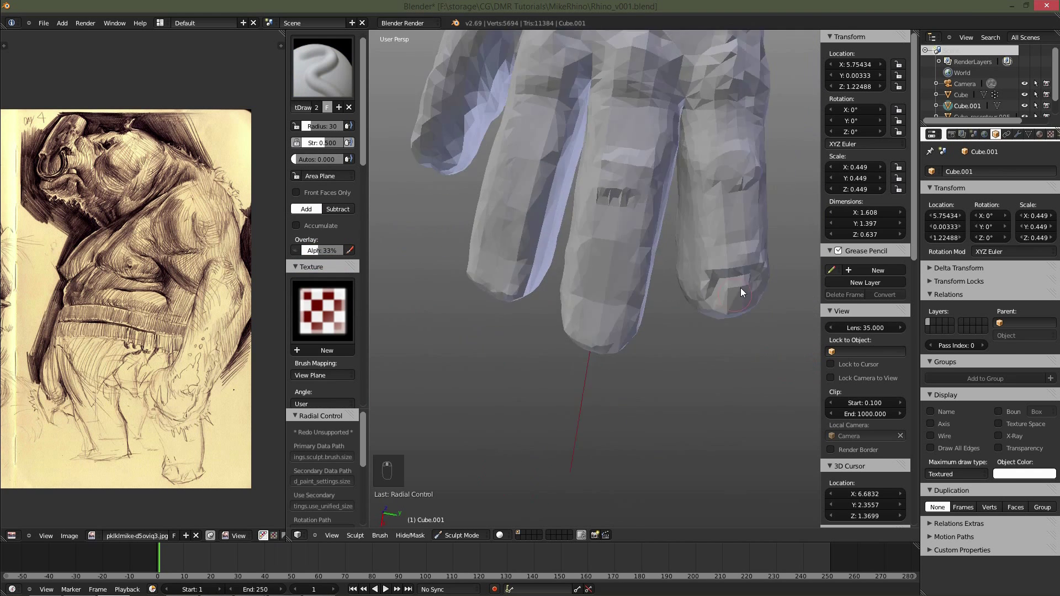
key(f)
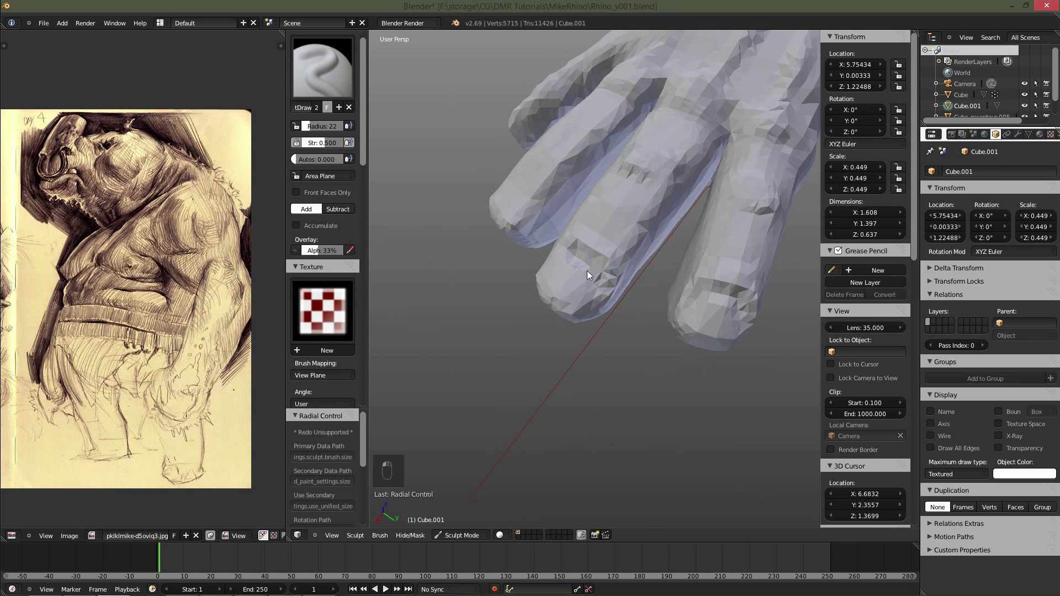
drag(603, 271, 629, 313)
drag(574, 248, 600, 323)
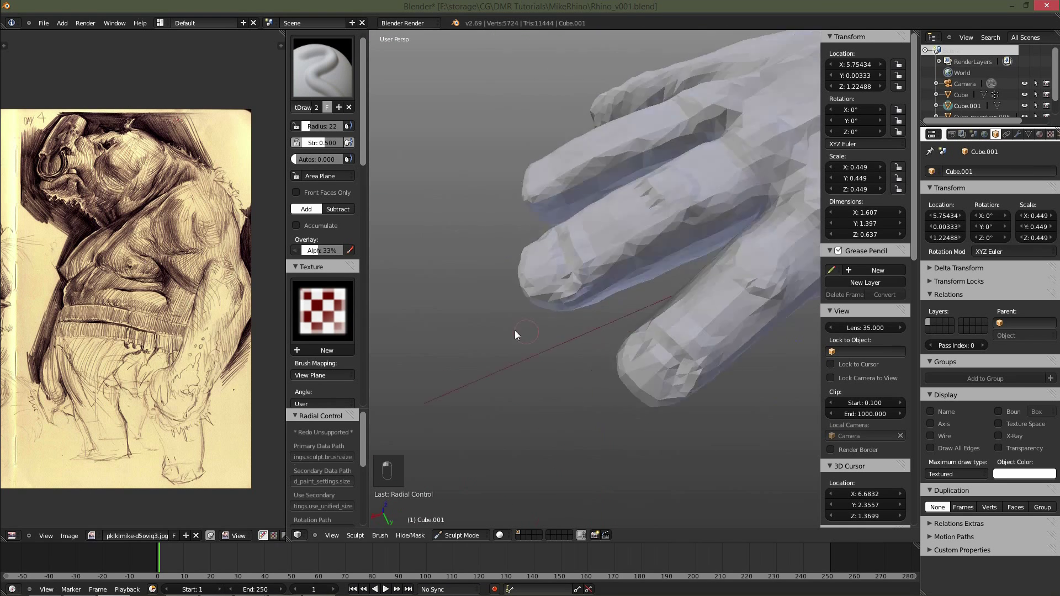
Build padded volume on the other fingers, varying brush radius between strokes.
drag(569, 281, 585, 336)
drag(545, 260, 554, 292)
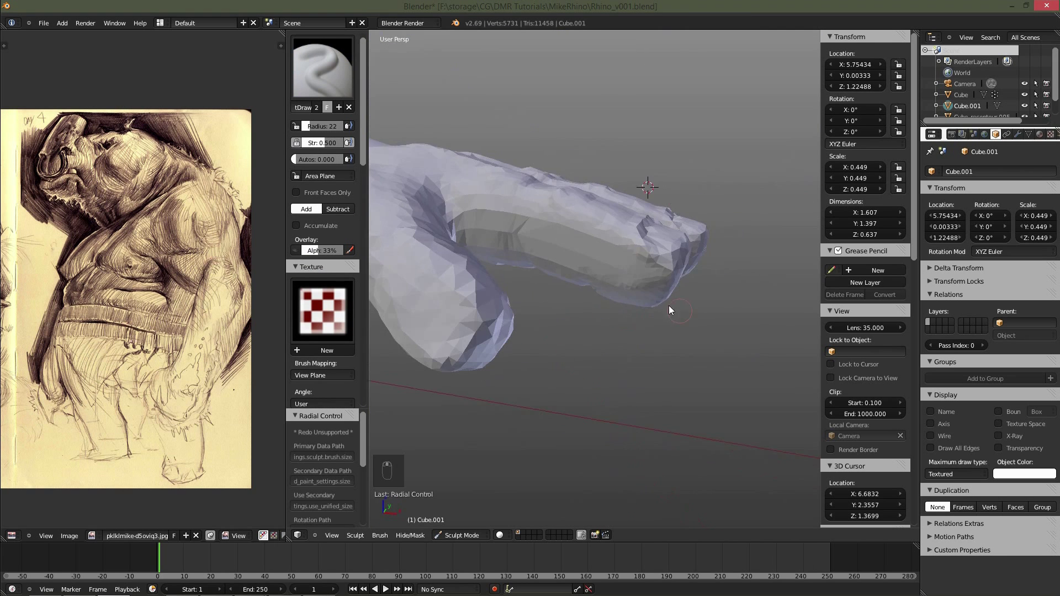
key(f)
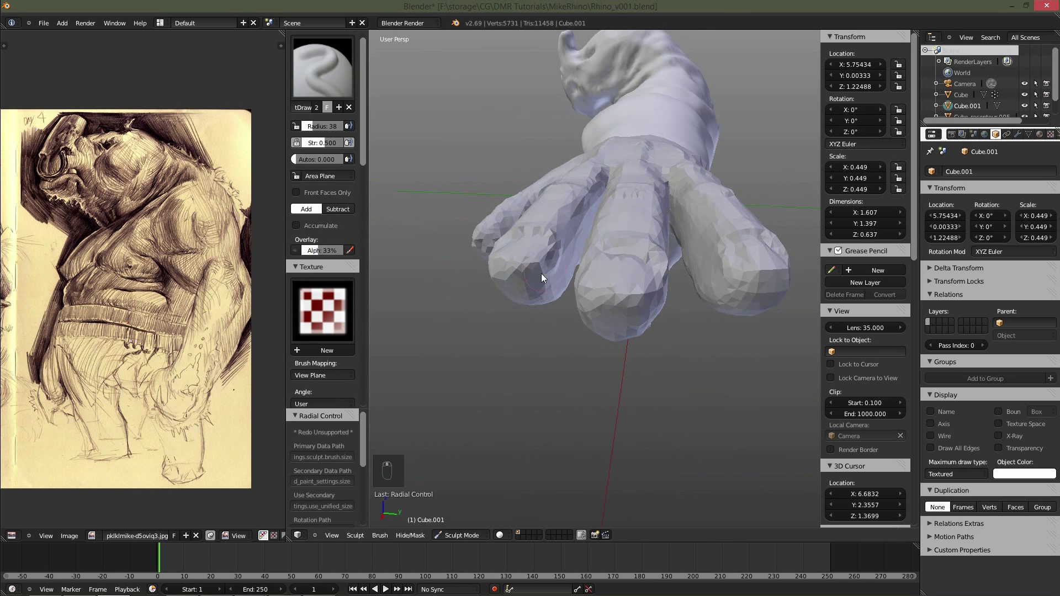
key(f)
key(f)
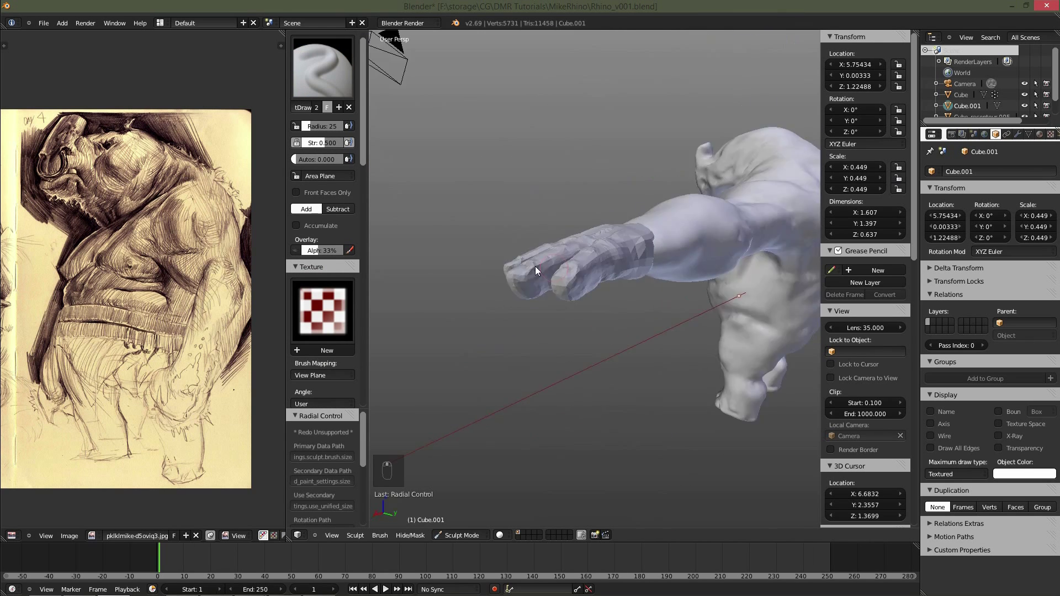
key(f)
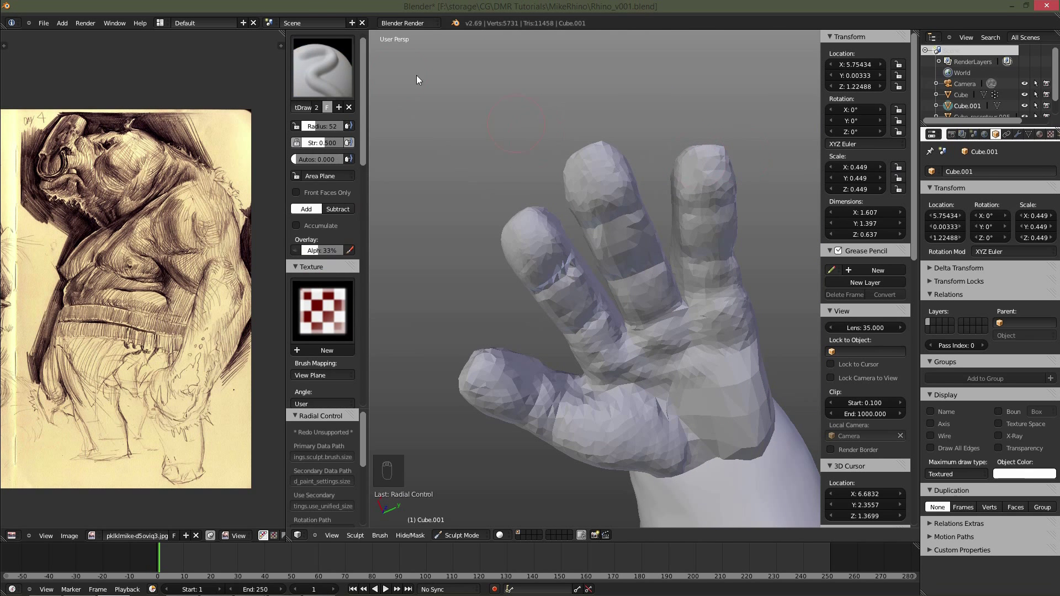
Take the Grab brush at a smaller size and pull one fingertip straighter.
key(f)
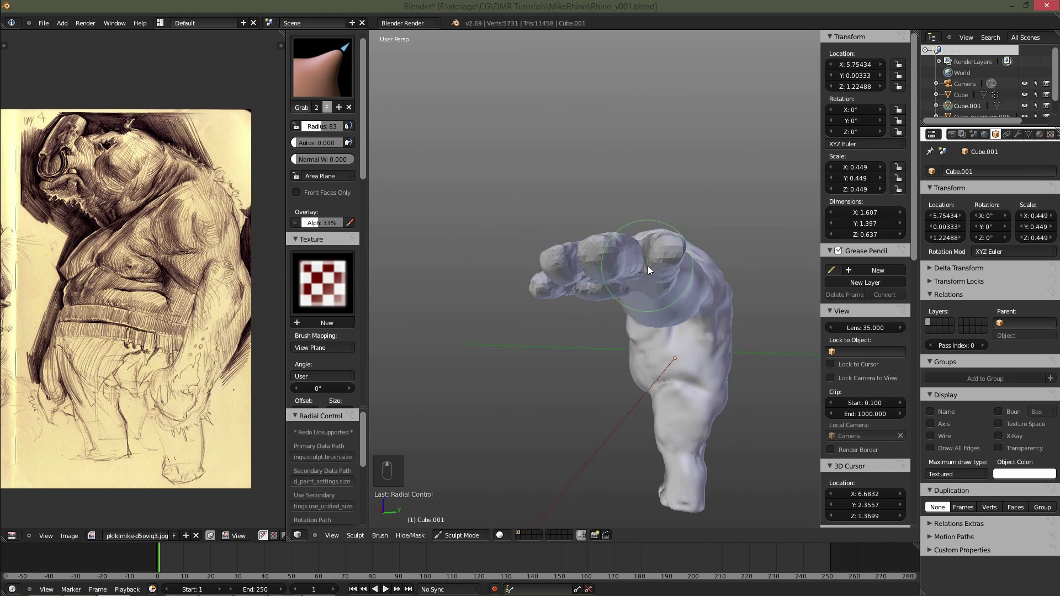
key(ctrl+z)
key(f)
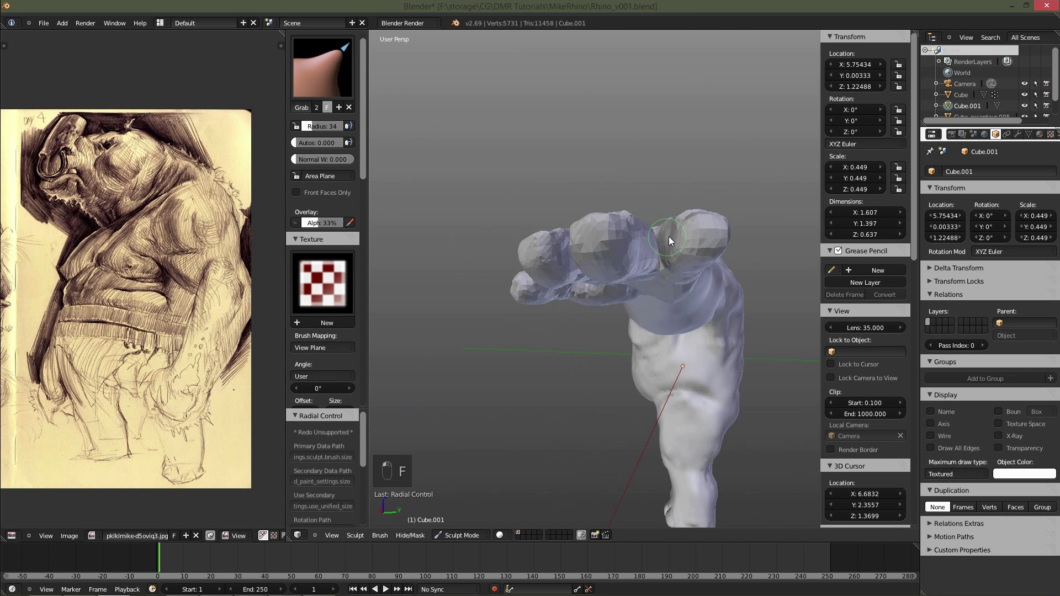
key(ctrl+z)
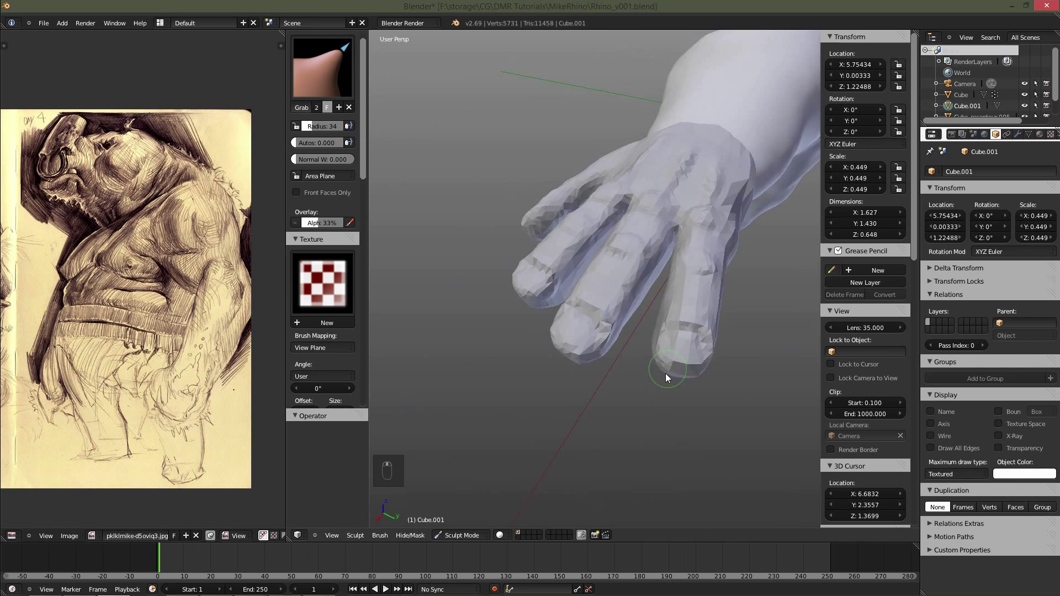
key(f)
drag(759, 249, 767, 252)
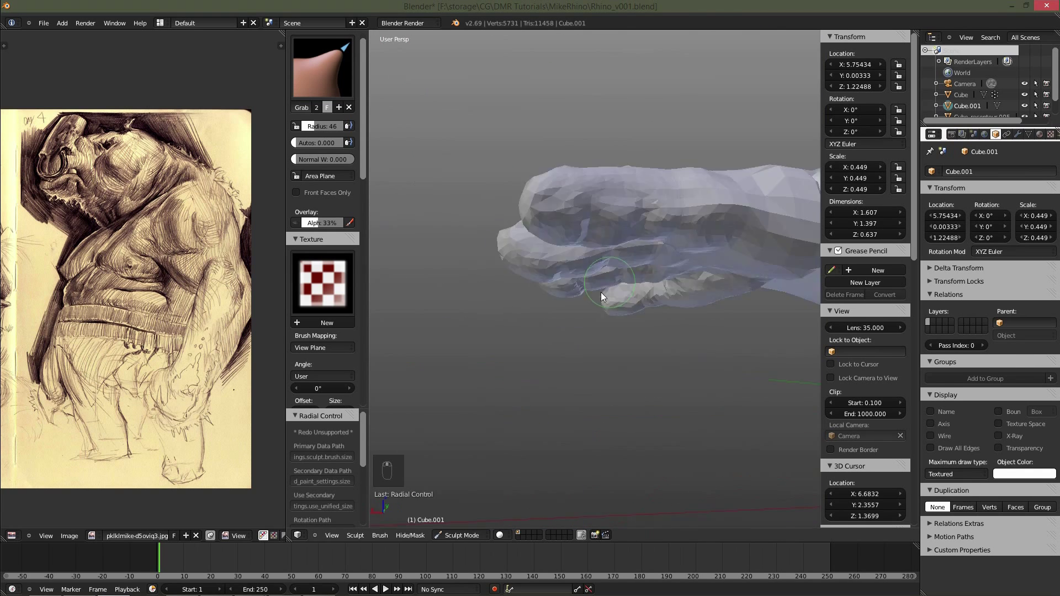
Briefly drop into Edit Mode on the hand mesh and return to sculpting.
key(Tab)
key(a)
key(ctrl+Tab)
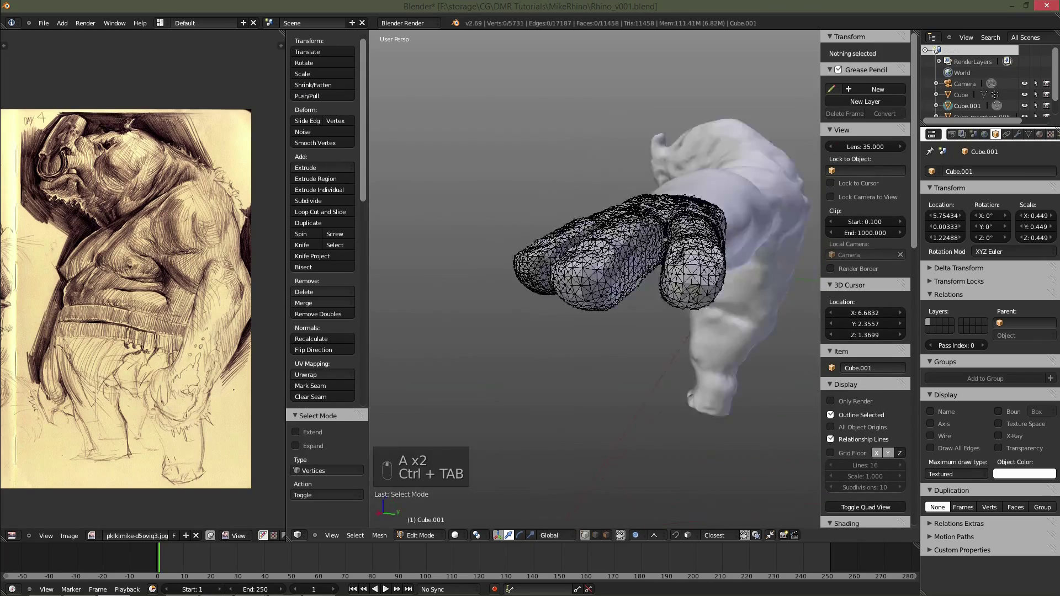
key(Tab)
key(f)
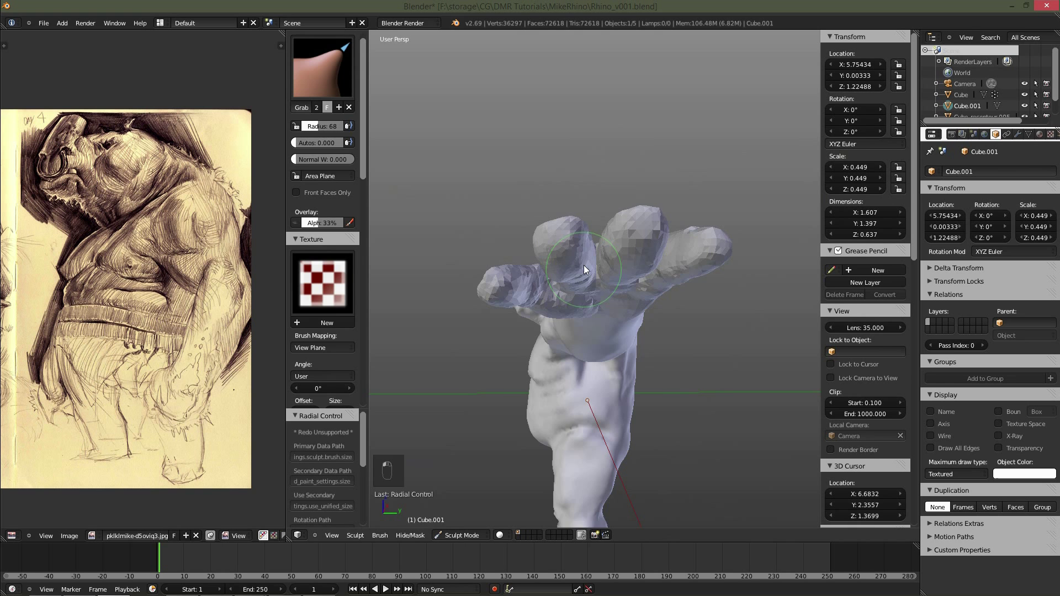
Pull the remaining fingertips into straight, even shapes.
key(f)
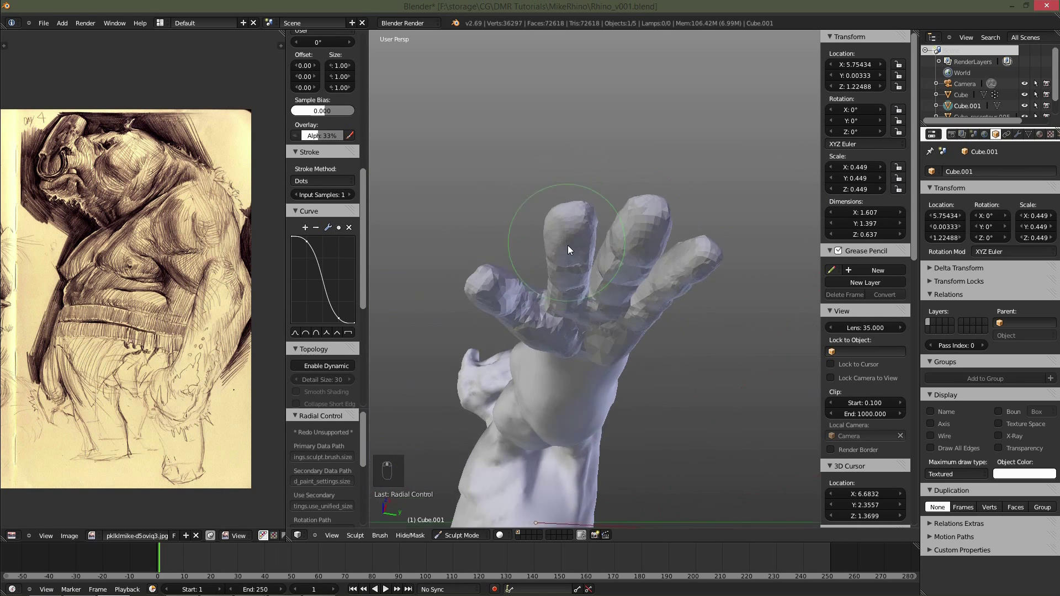
key(f)
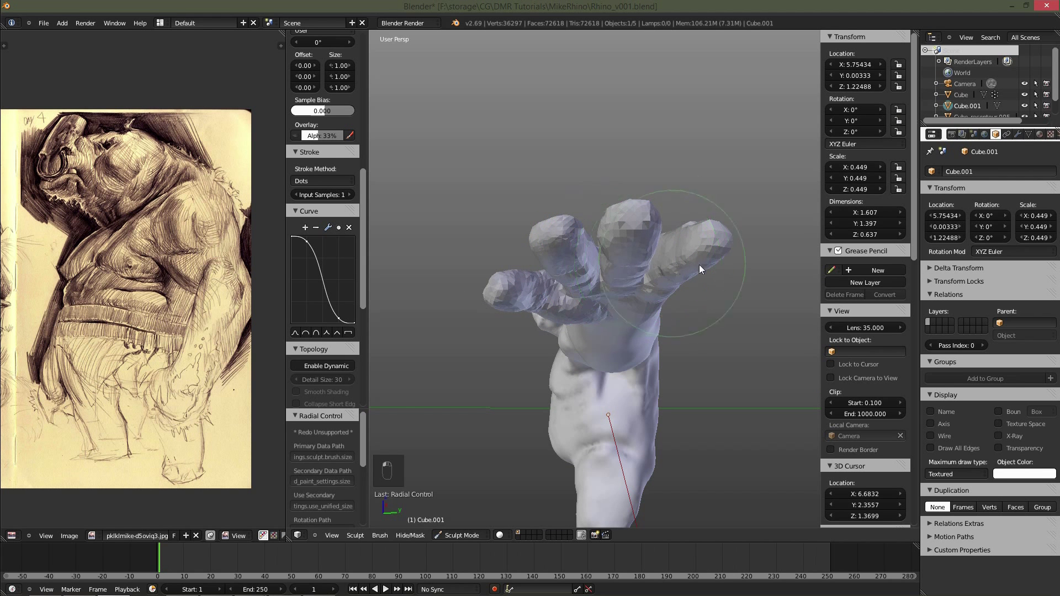
drag(599, 273, 642, 270)
drag(659, 264, 678, 254)
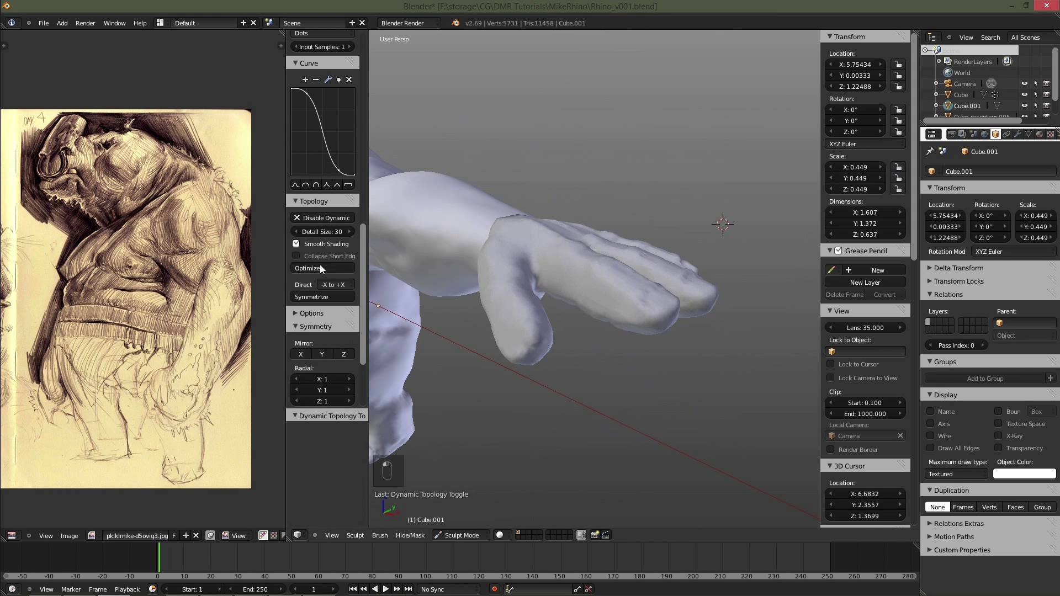
With SculptDraw at reduced radius, raise a cuff ridge around the wrist.
key(f)
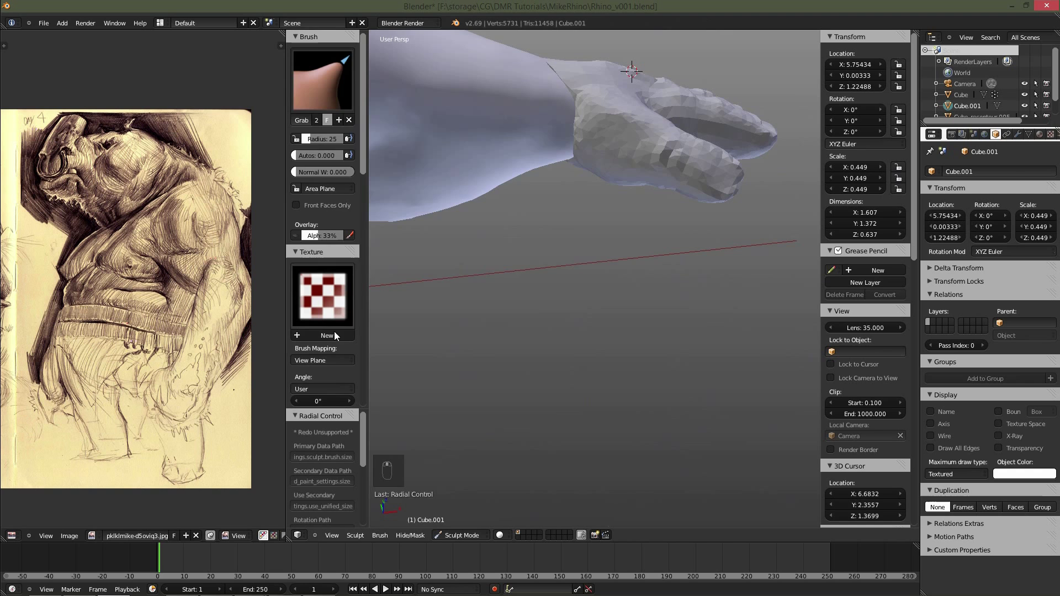
key(f)
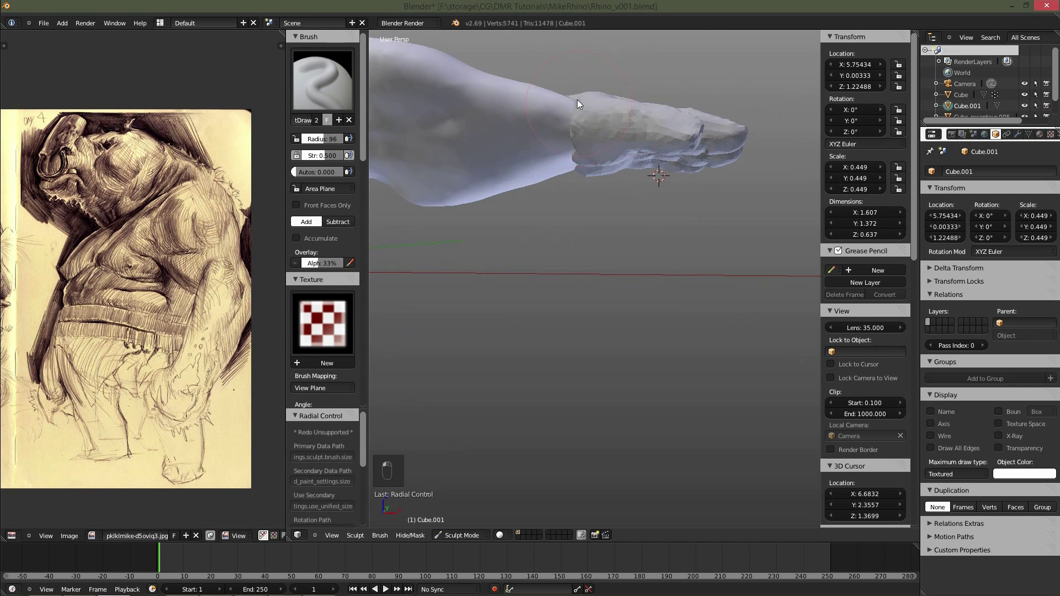
key(f)
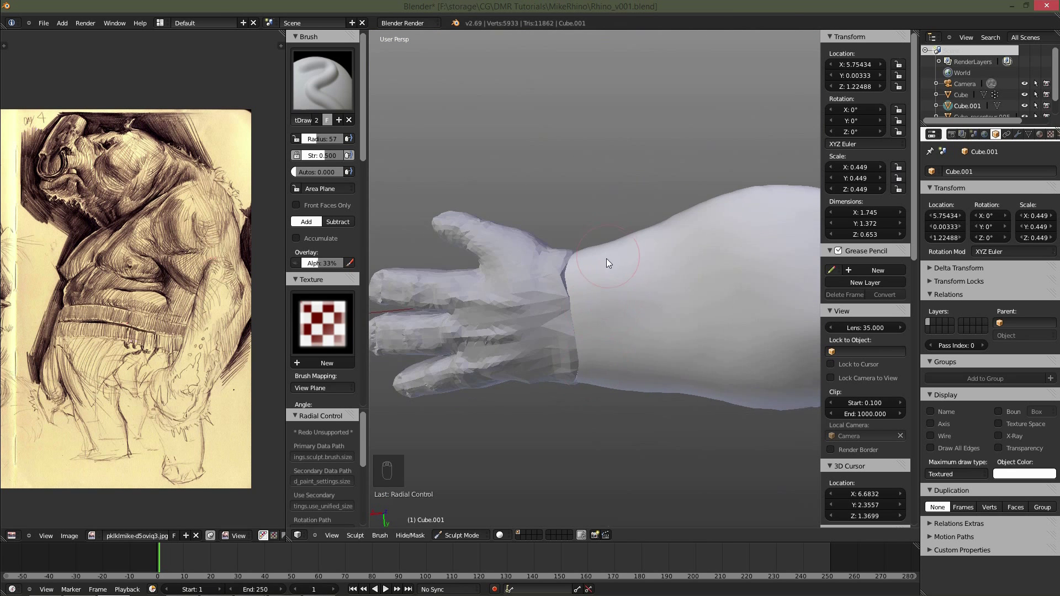
key(f)
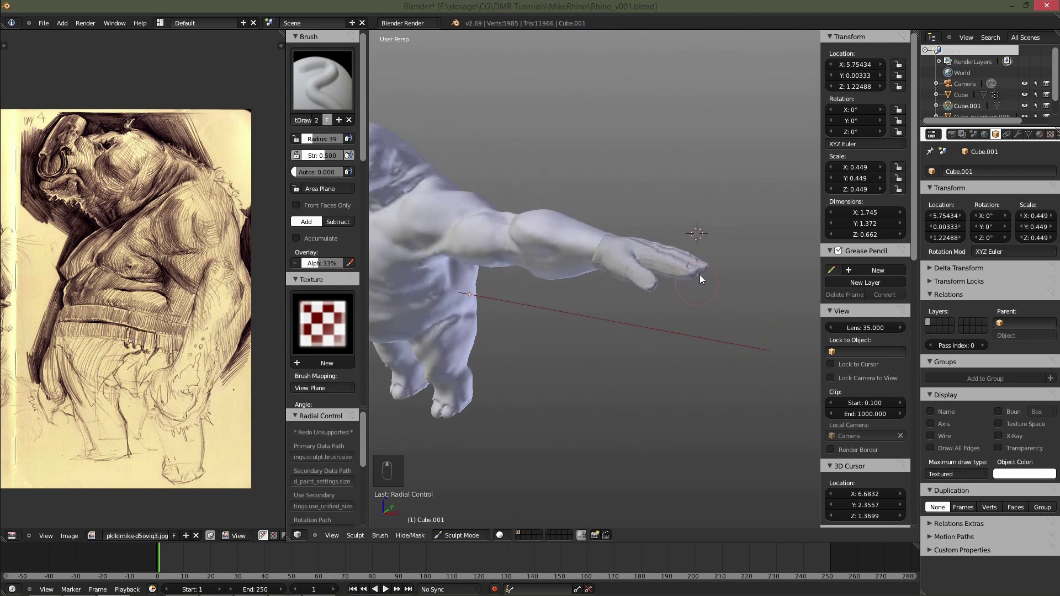
key(f)
key(f)
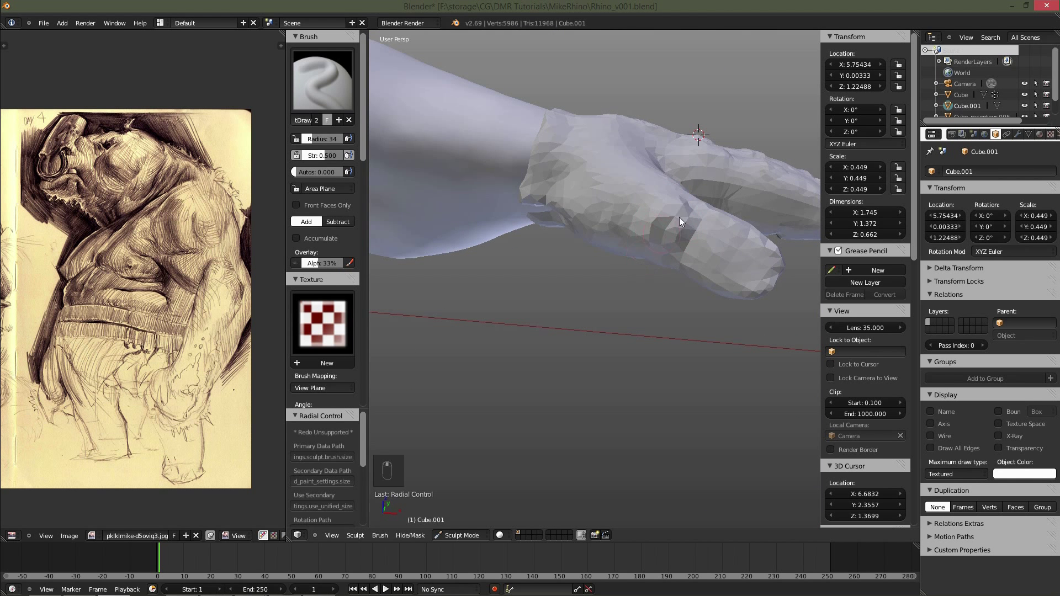
drag(641, 206, 634, 274)
Add form to the hand and smooth the sculpted strokes with Shift-drag.
key(f)
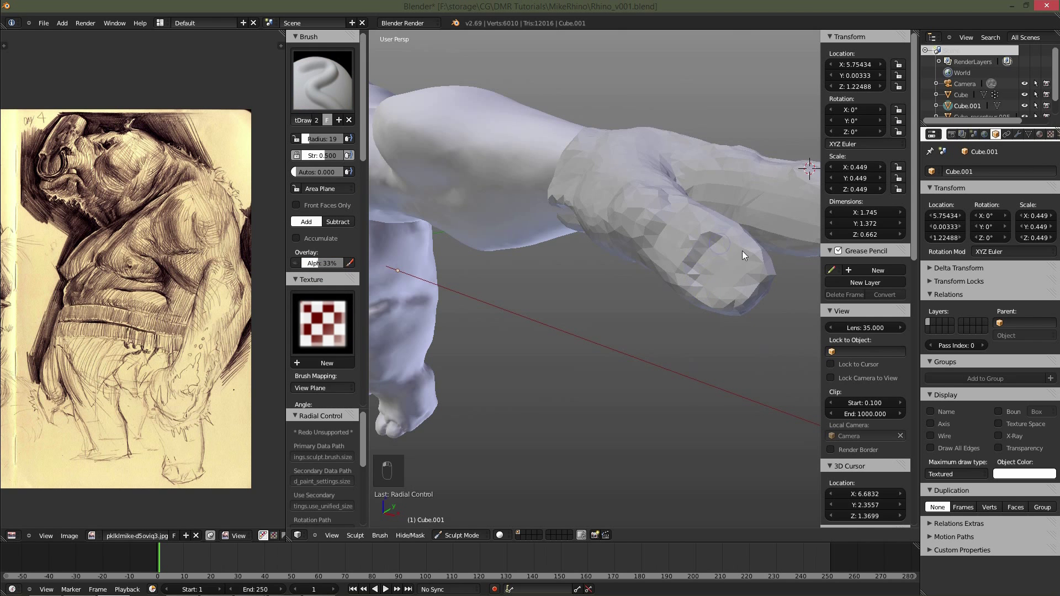
key(f)
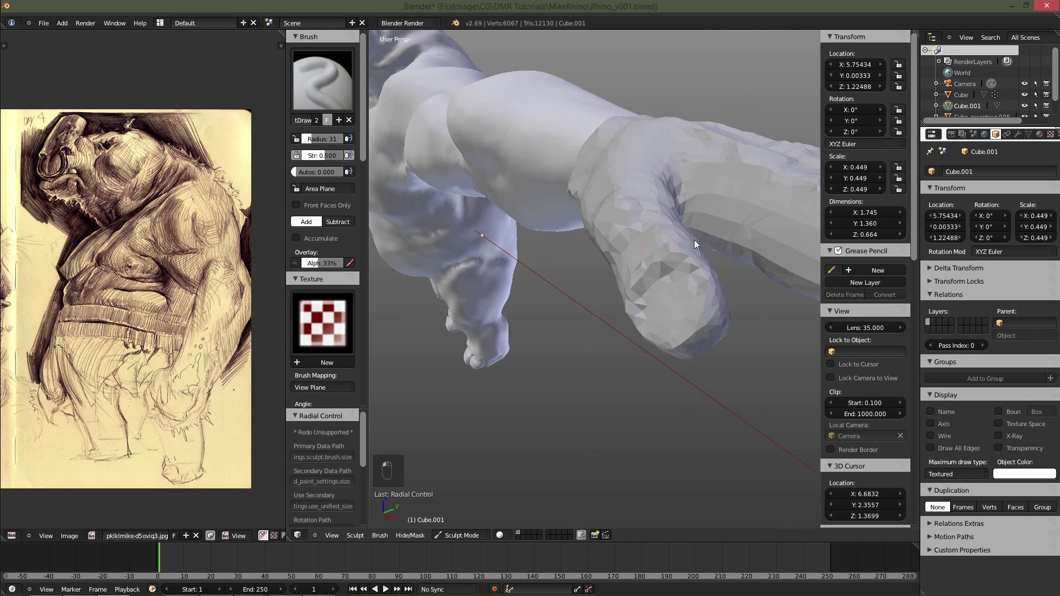
drag(742, 205, 663, 199)
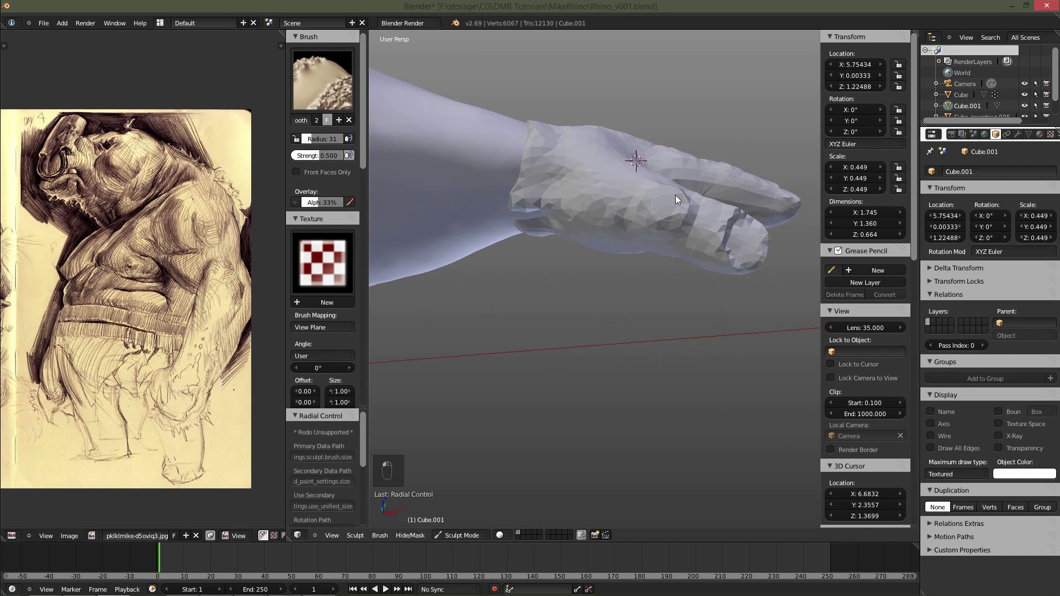